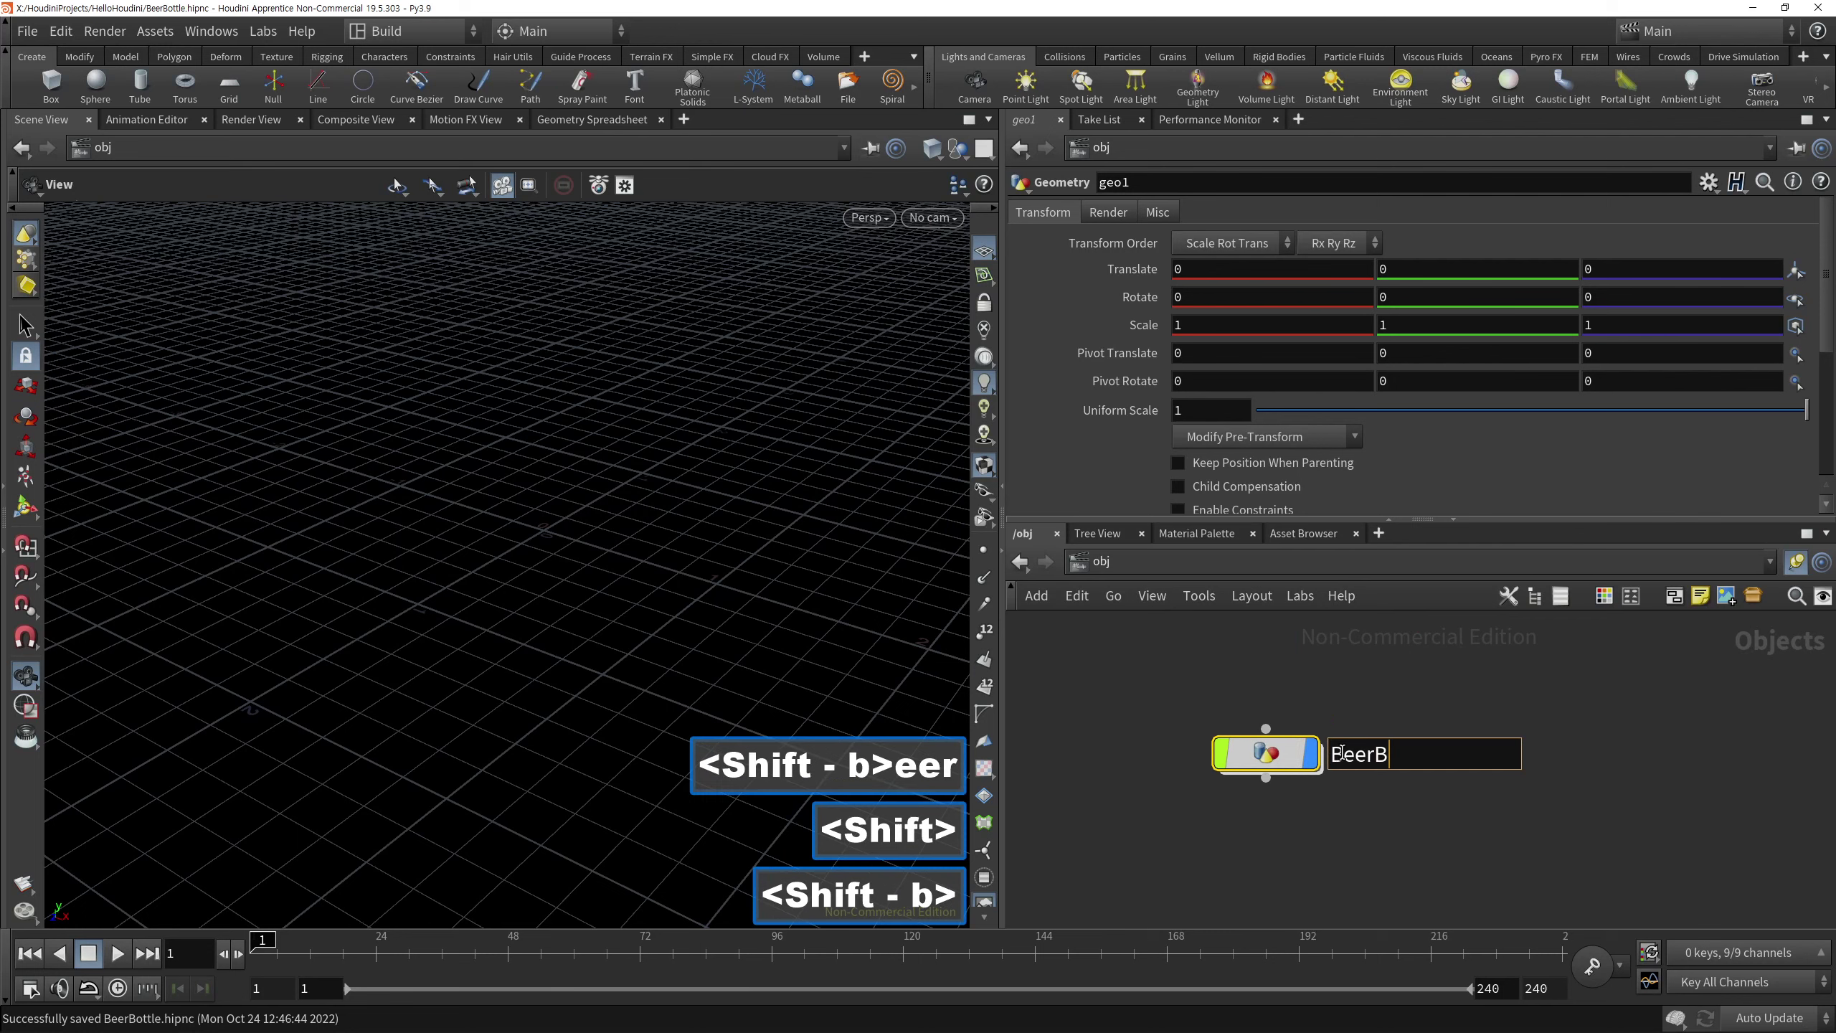
Rename geo1 to BeerBottle and dive inside the geometry object
type("ottle")
left_click(1383, 863)
double_click(1285, 763)
left_click(1289, 721)
double_click(1296, 735)
Add a Trace node inside BeerBottle via the Tab menu
key("Tab")
type("tra")
left_click(1495, 78)
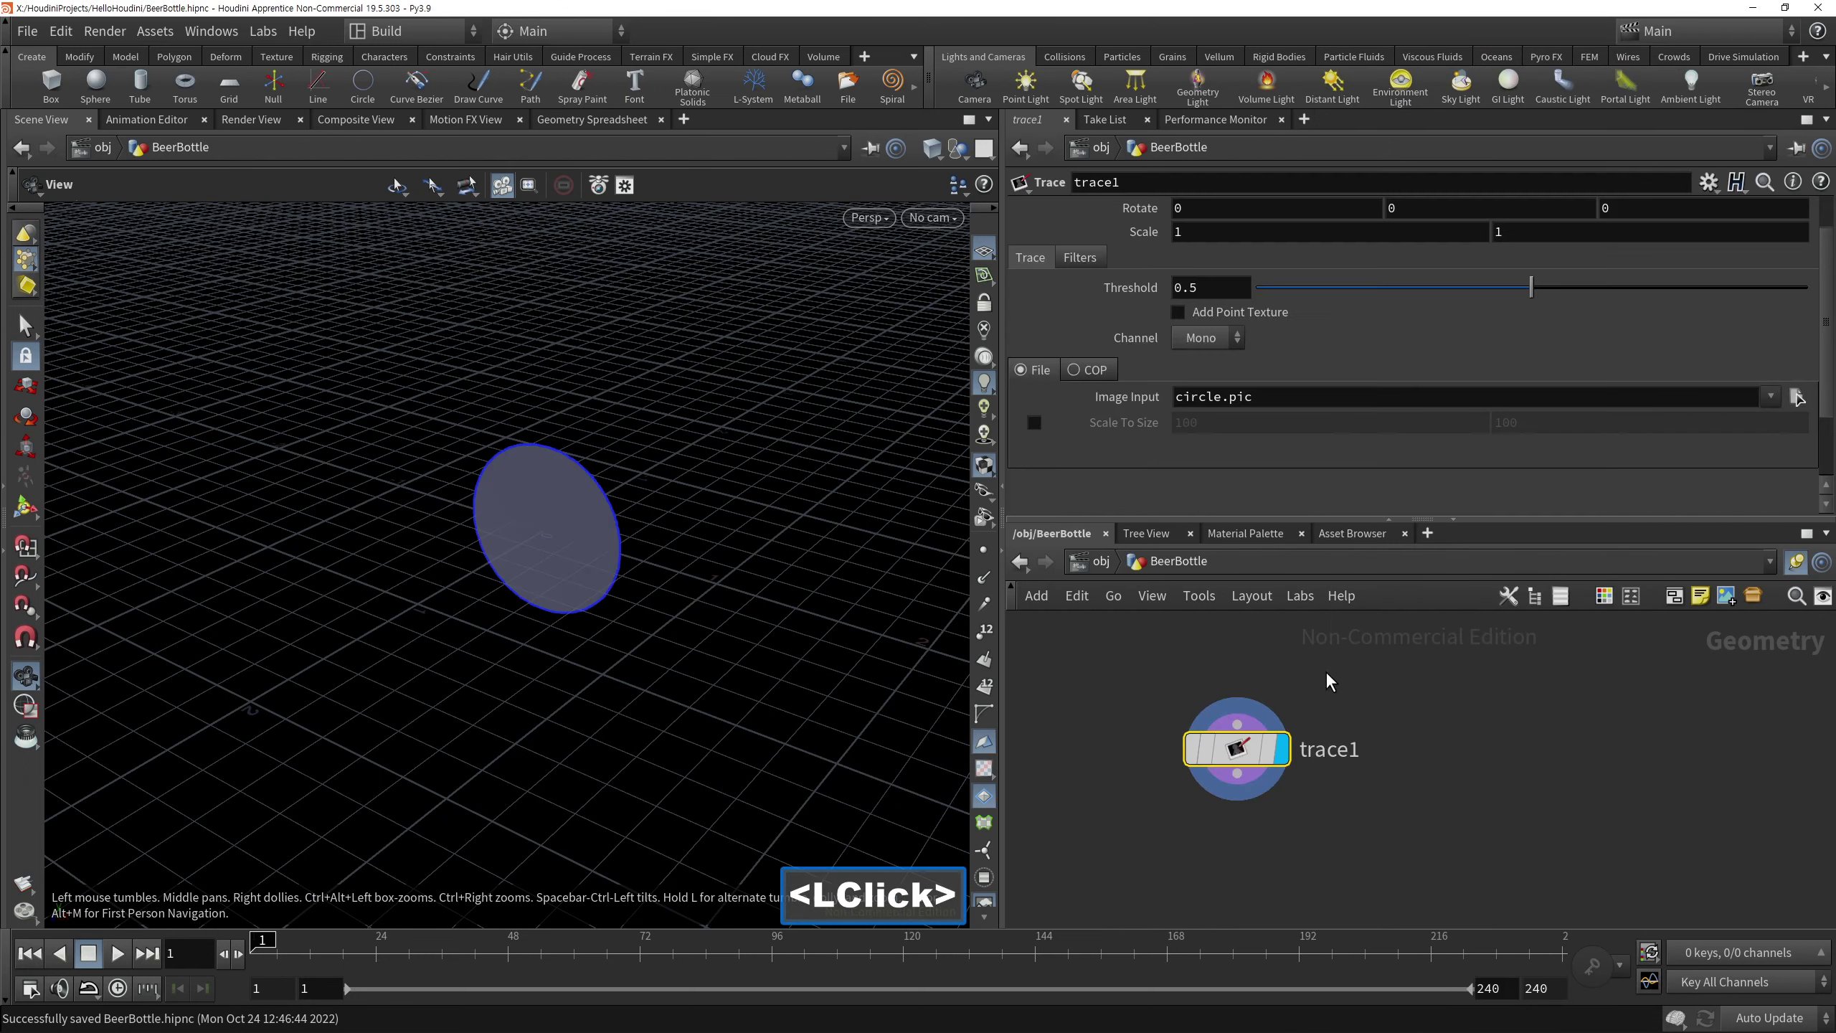
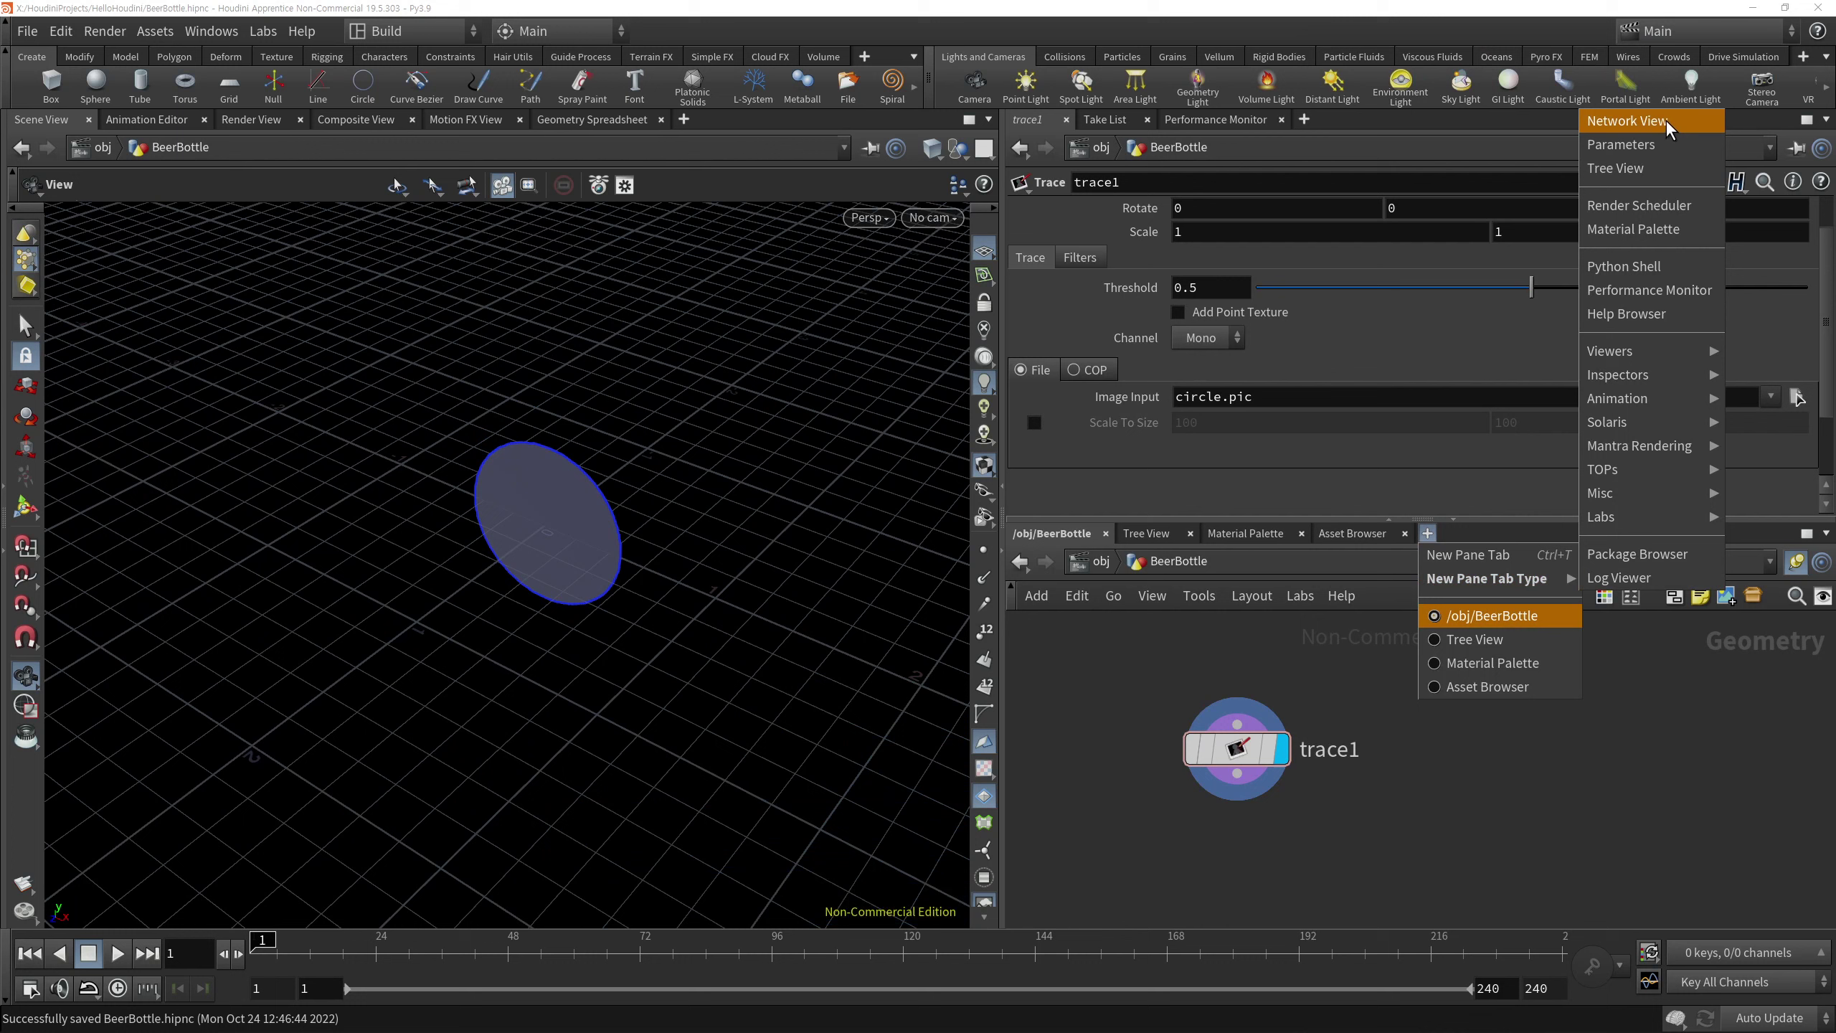
Add an object-level Network View tab and create the COP network comp1
left_click(1668, 128)
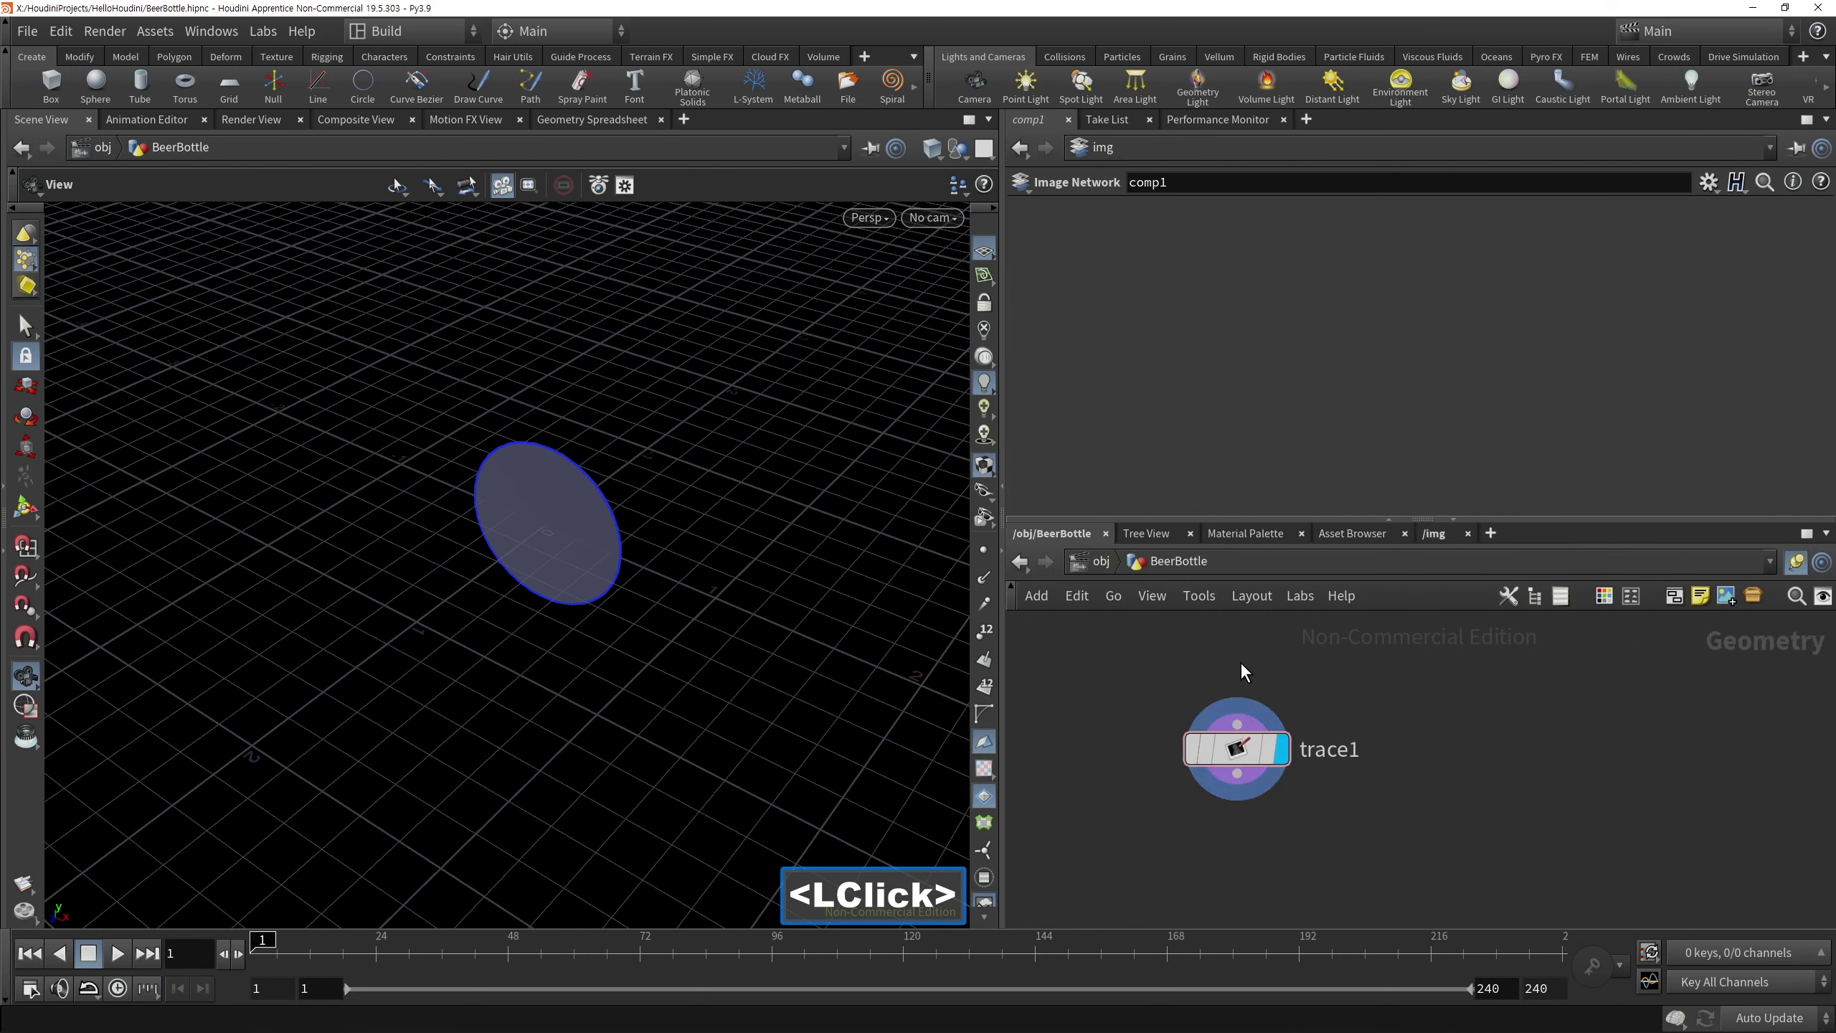
left_click(1109, 573)
double_click(1264, 759)
left_click(1252, 768)
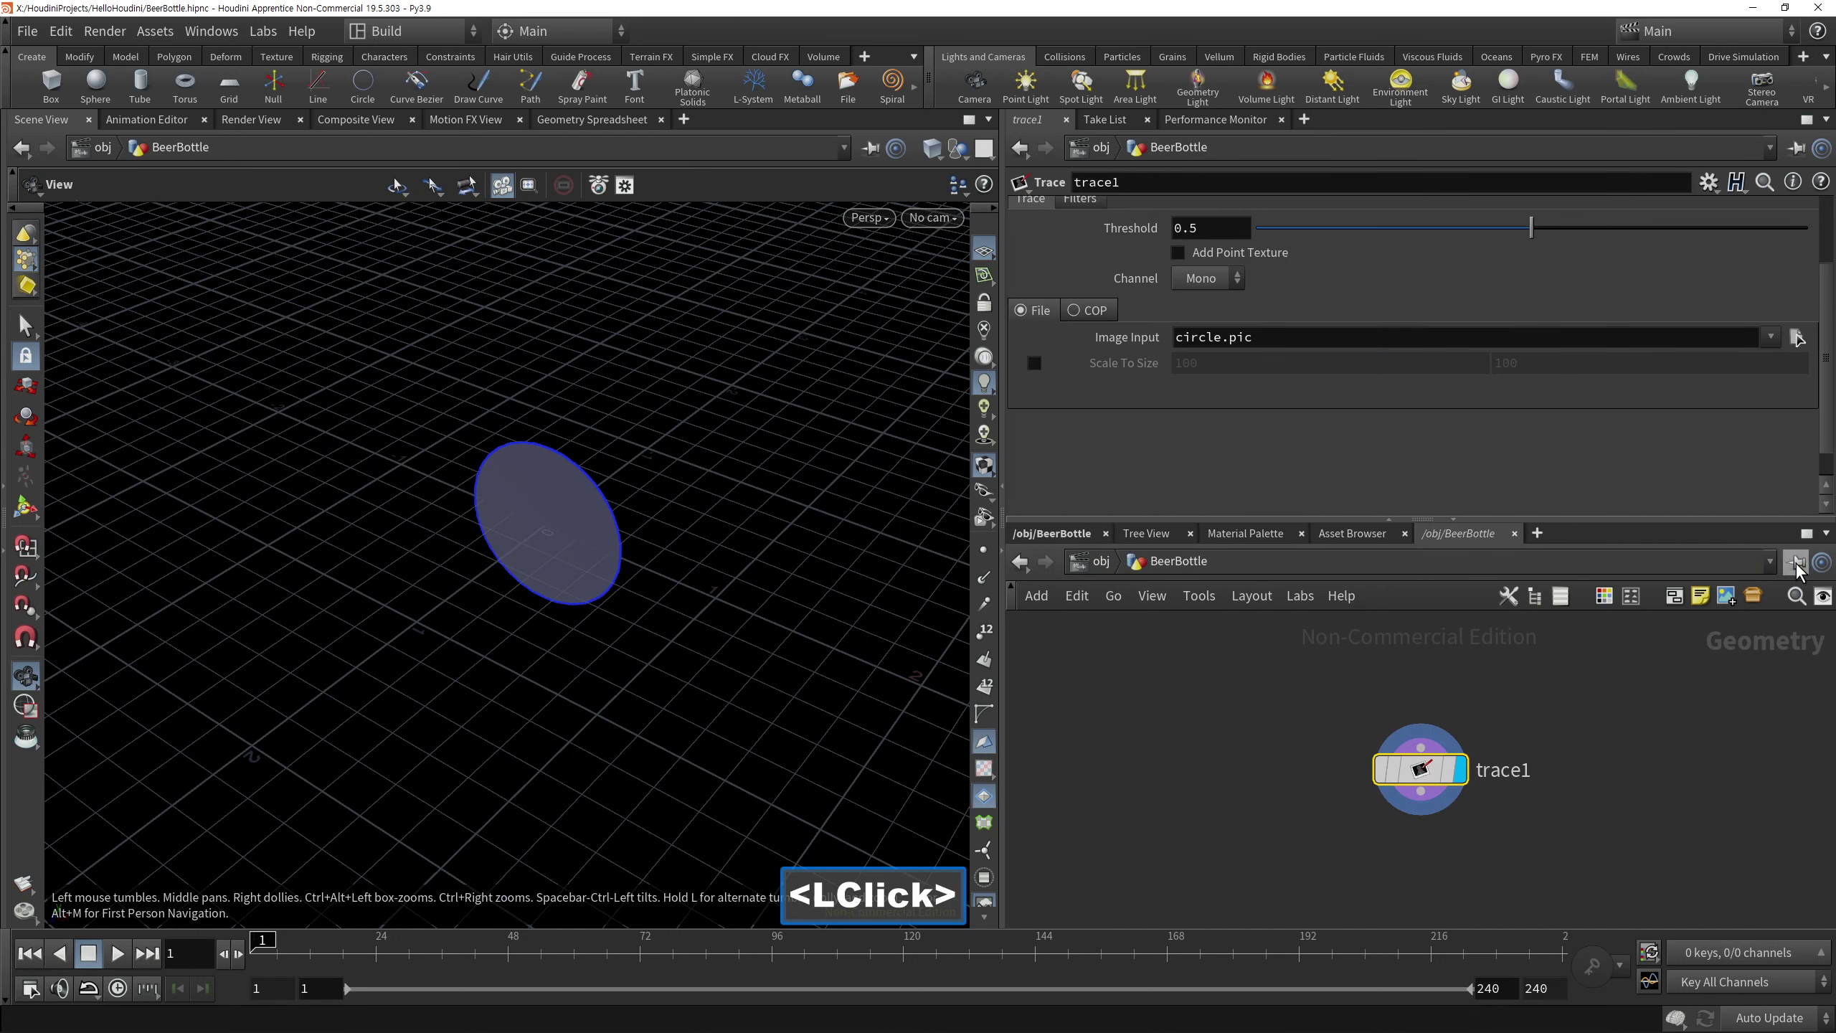
double_click(1804, 570)
left_click(1596, 700)
double_click(1803, 567)
left_click(1643, 709)
left_click(1374, 852)
Navigate into the comp1 compositing network to build its nodes
left_click(1106, 571)
left_click(1165, 626)
double_click(1503, 720)
left_click(1438, 776)
double_click(1437, 773)
left_click(1262, 750)
double_click(1272, 751)
Add a File COP and set its File to $HIP/tex/BeerBottle04.png
key("Tab")
type("<Tab>fil")
left_click(1435, 525)
double_click(1299, 733)
left_click(1119, 852)
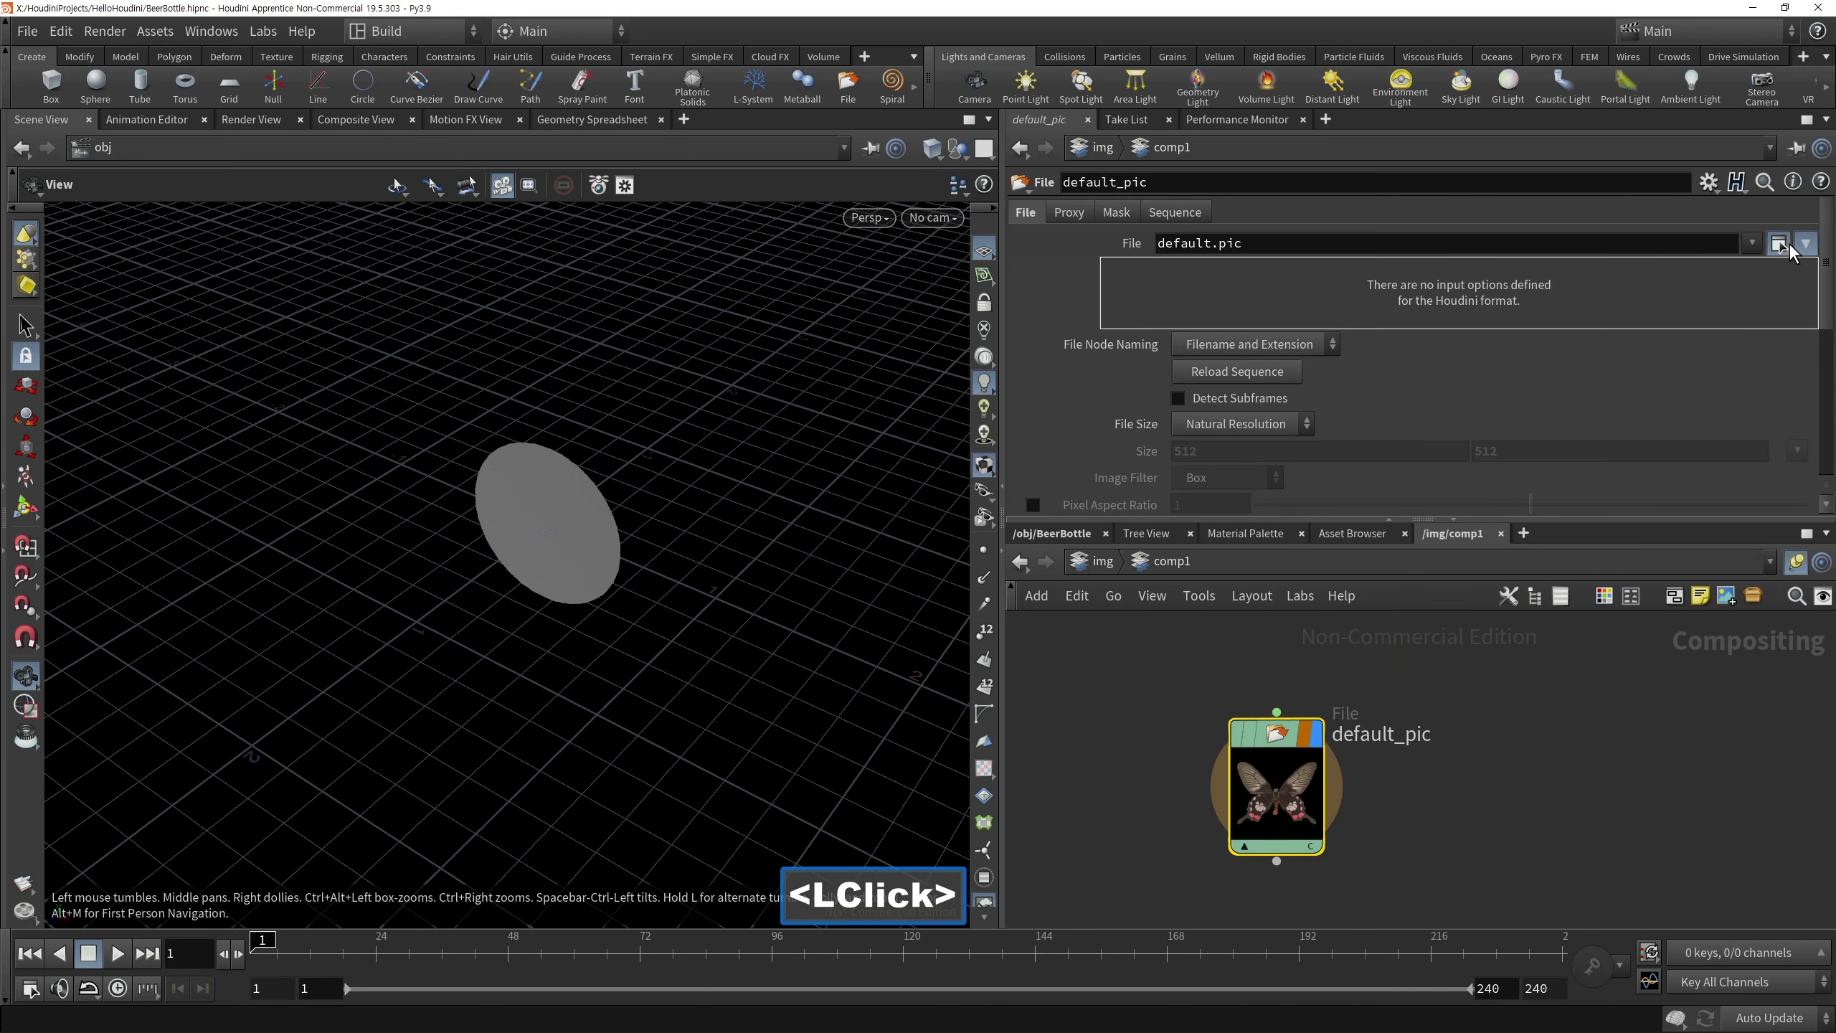
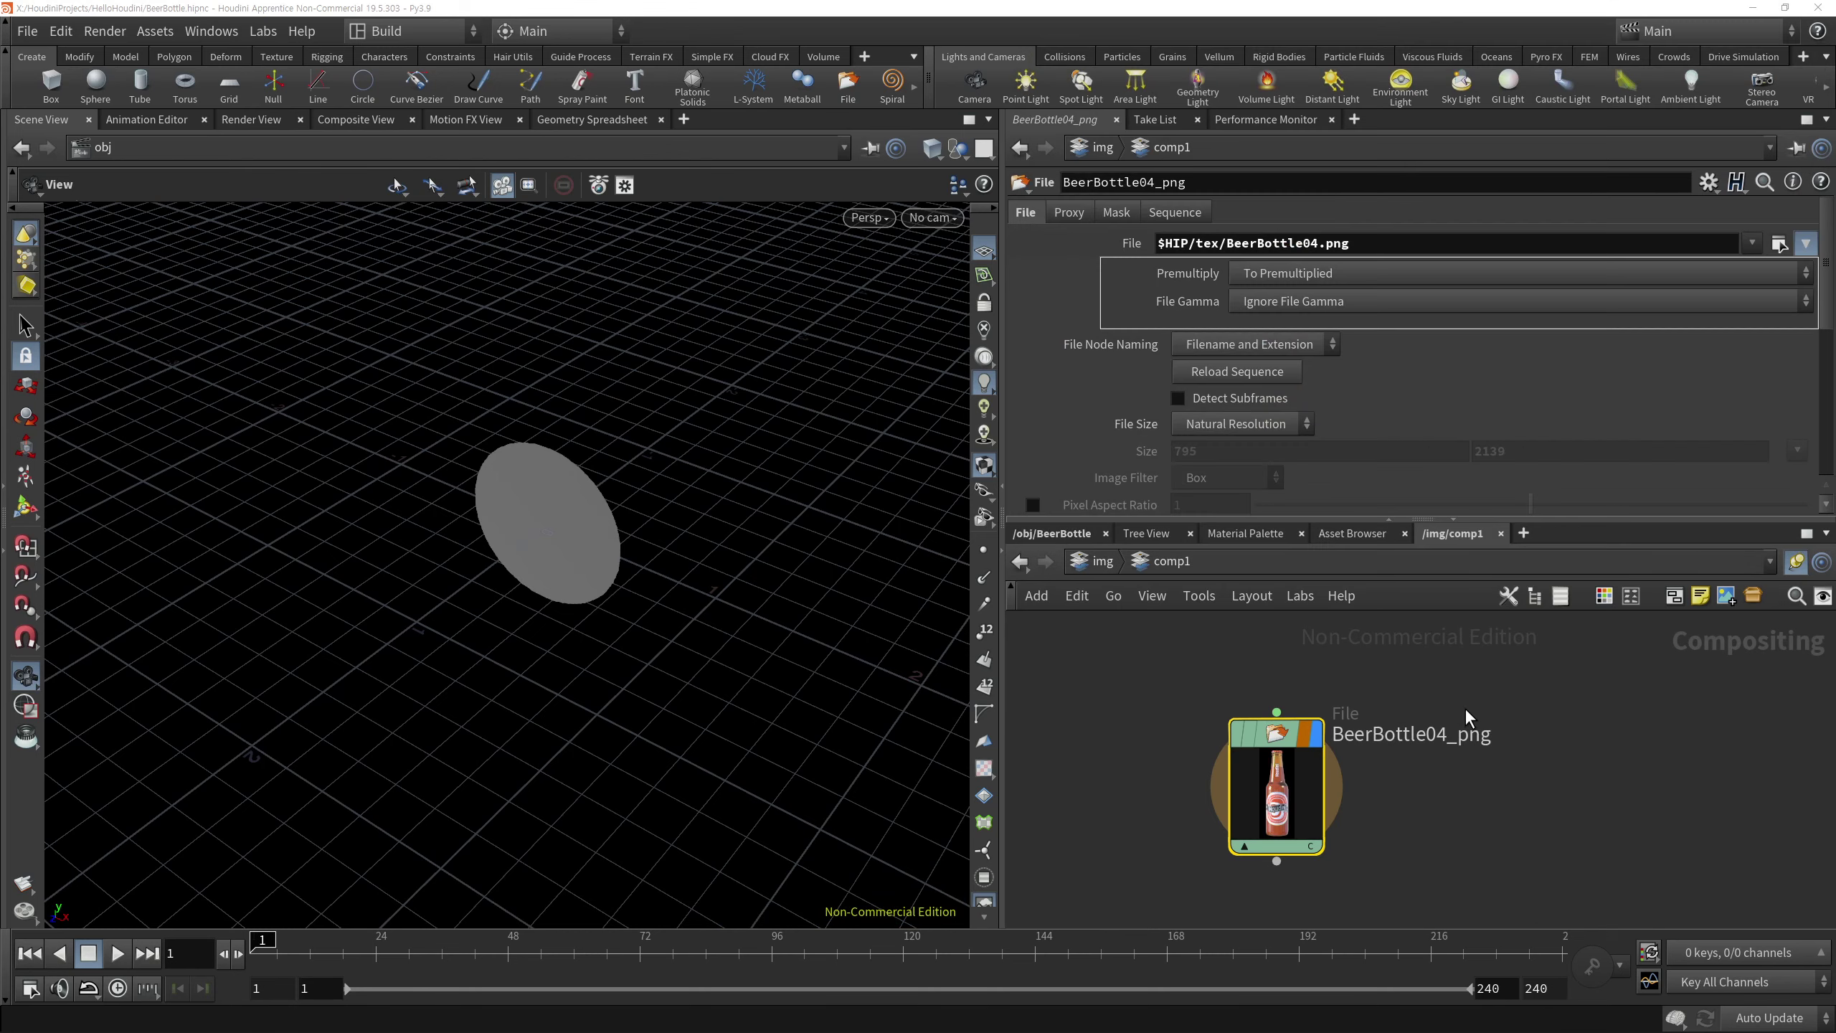
type("<l")
left_click(1359, 800)
middle_click(1496, 708)
left_click(1347, 868)
double_click(1362, 880)
Add a Null node fed by the File node in comp1
key("Tab")
type("ul")
double_click(1528, 524)
double_click(1349, 877)
left_click(1389, 870)
double_click(1257, 909)
left_click(1163, 772)
Return to the BeerBottle geometry network
double_click(1076, 545)
left_click(1104, 569)
double_click(1113, 716)
left_click(1388, 807)
double_click(1293, 772)
left_click(1289, 771)
double_click(1375, 816)
left_click(1652, 739)
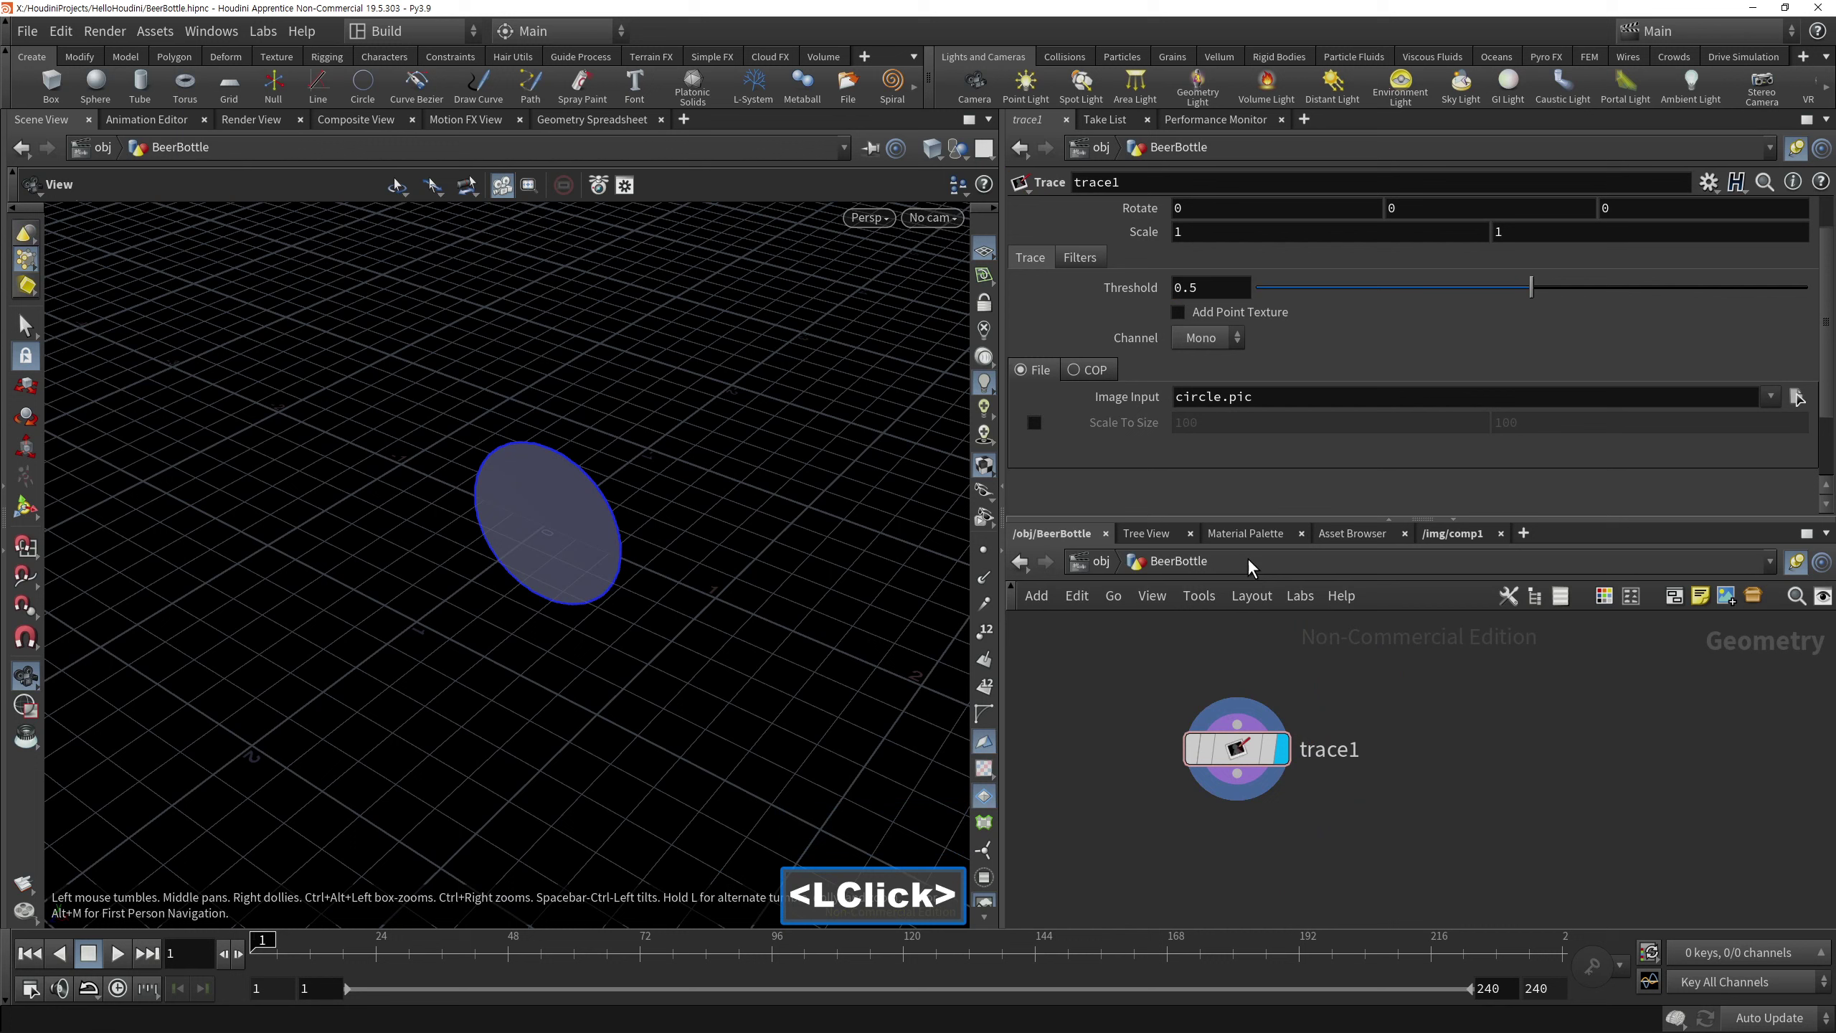
Point trace1's Image Input at the comp1 null output instead of circle.pic
middle_click(1442, 742)
right_click(1429, 756)
left_click(1432, 723)
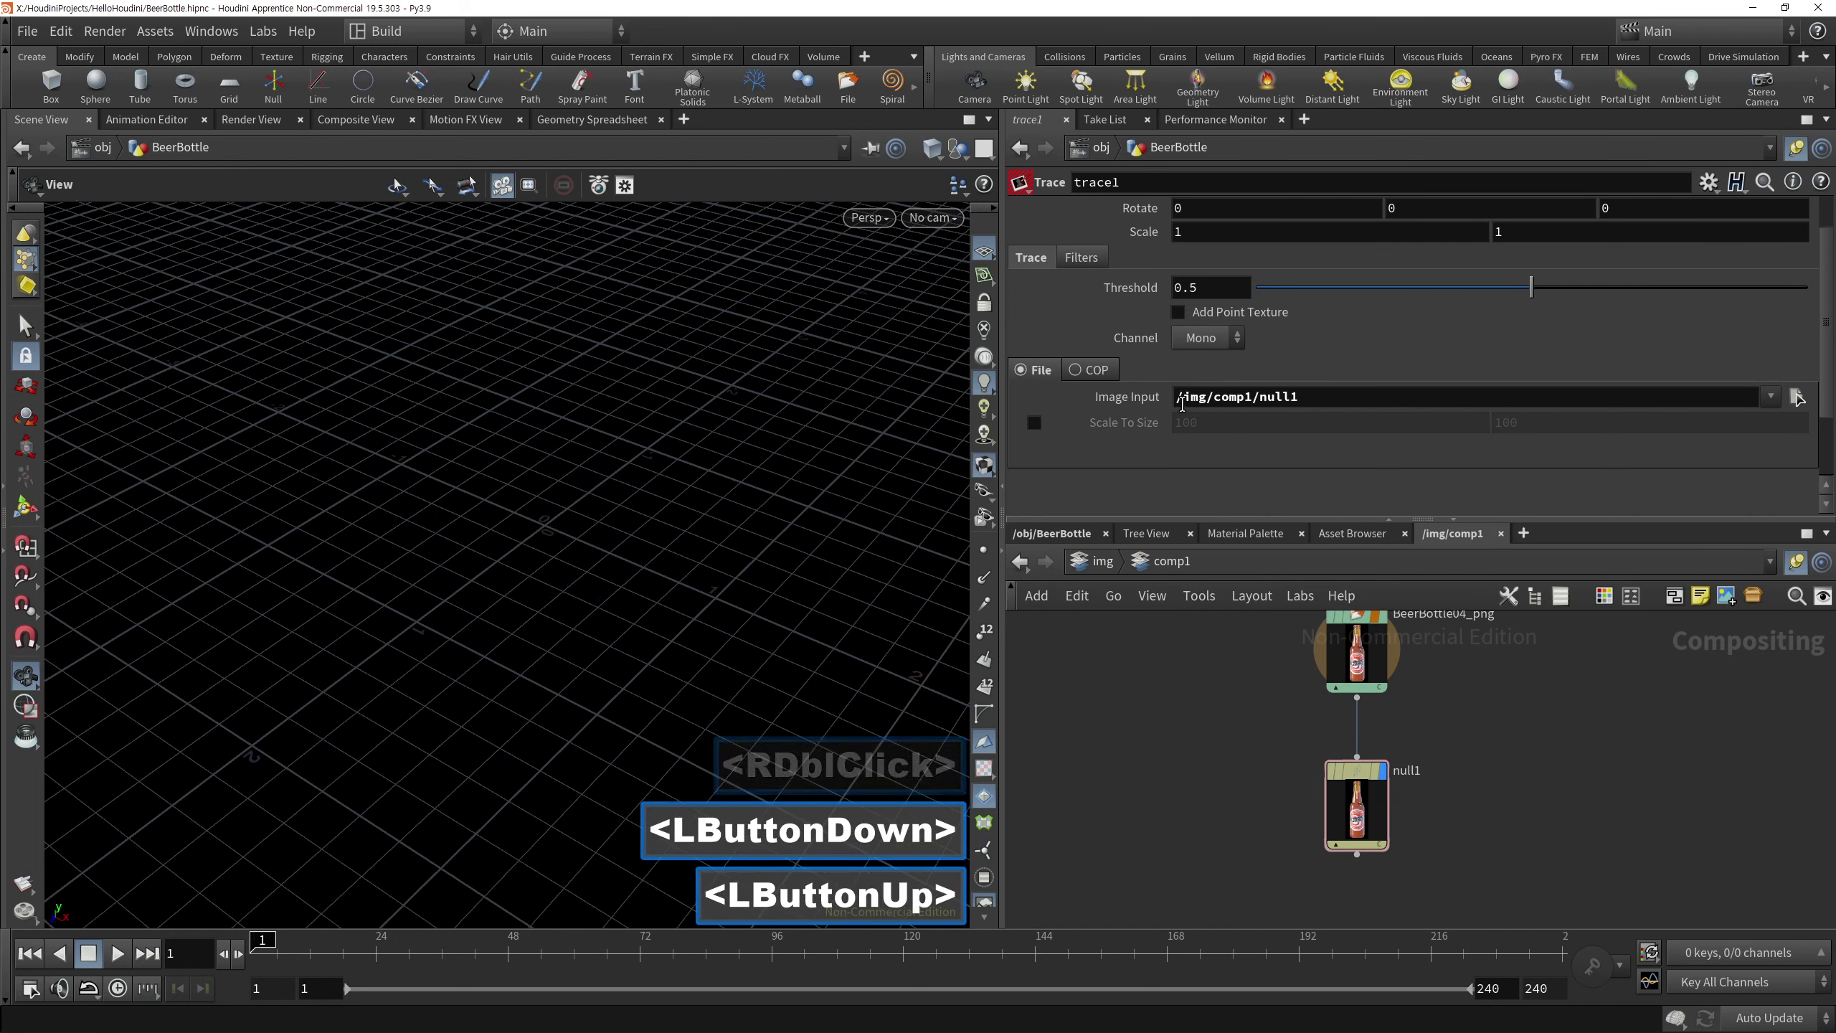
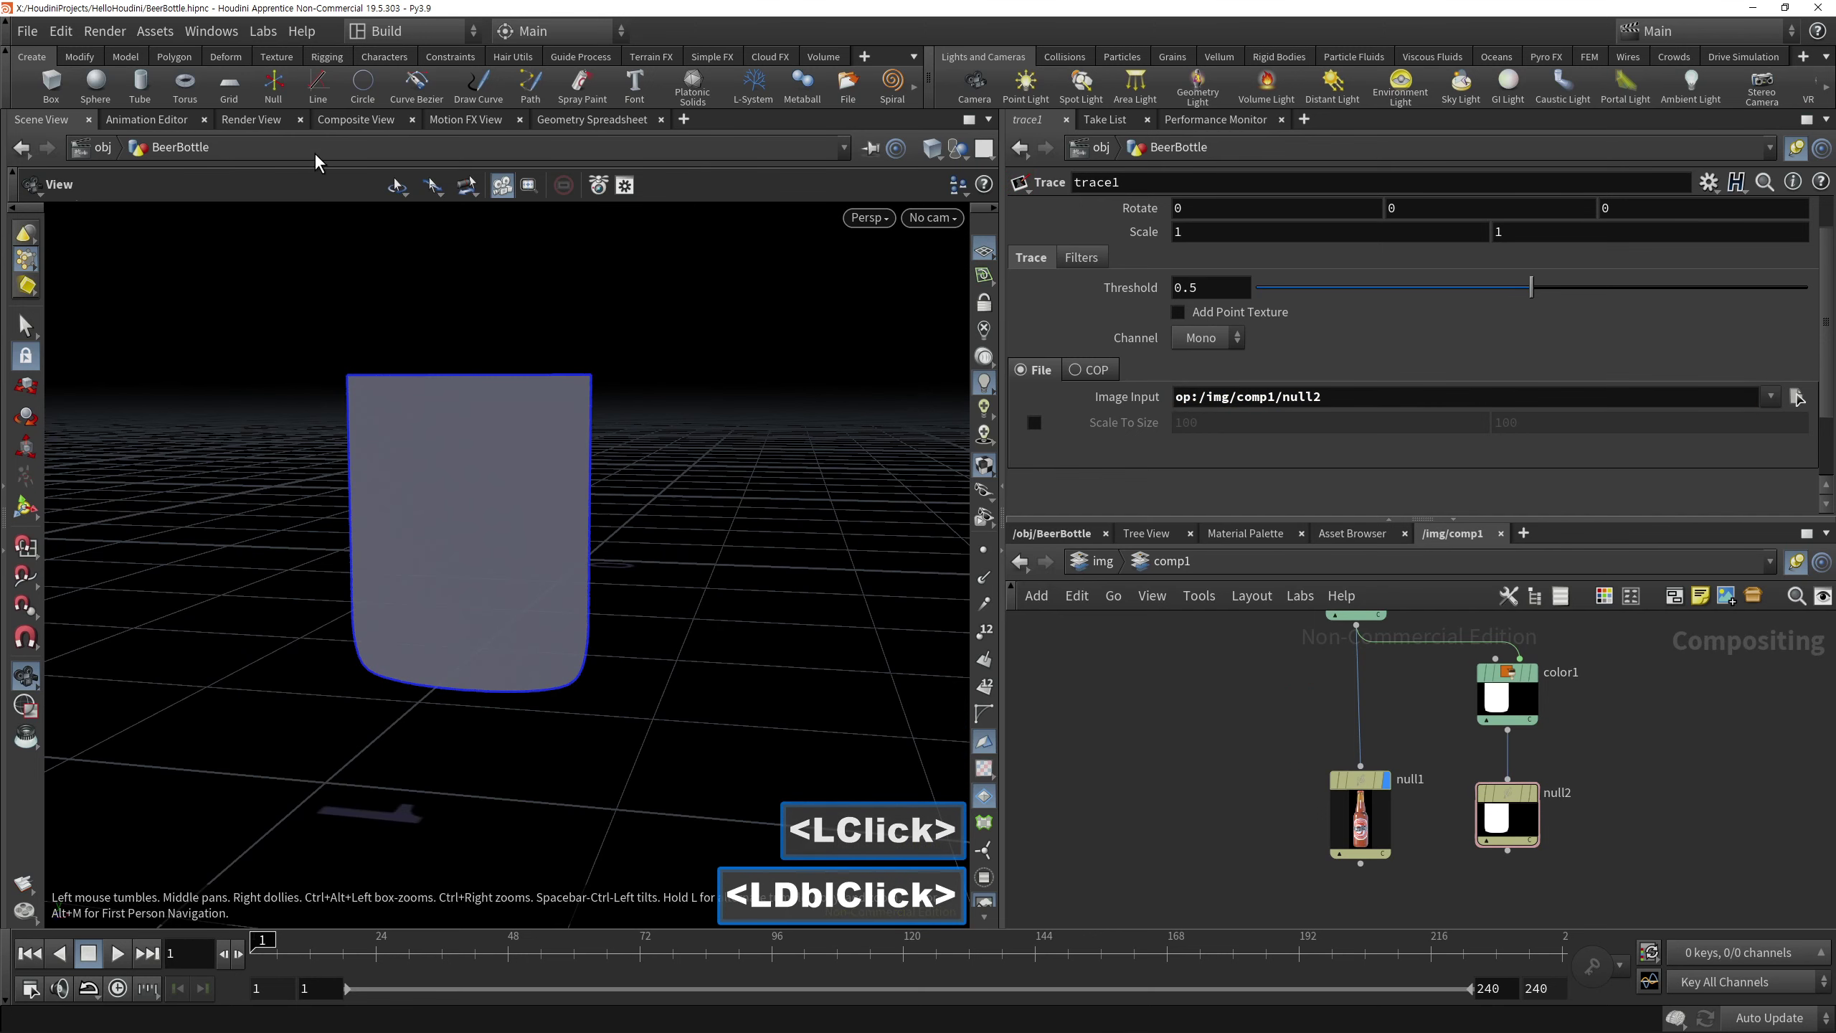
Inspect null2's output in the Composite View and adjust the comp network
left_click(373, 127)
left_click(1553, 765)
right_click(560, 655)
type("□□□□□□□□□□□□□□□□□□")
middle_click(1277, 783)
double_click(1441, 656)
double_click(1806, 164)
left_click(1799, 165)
left_click(1381, 593)
left_click(1825, 268)
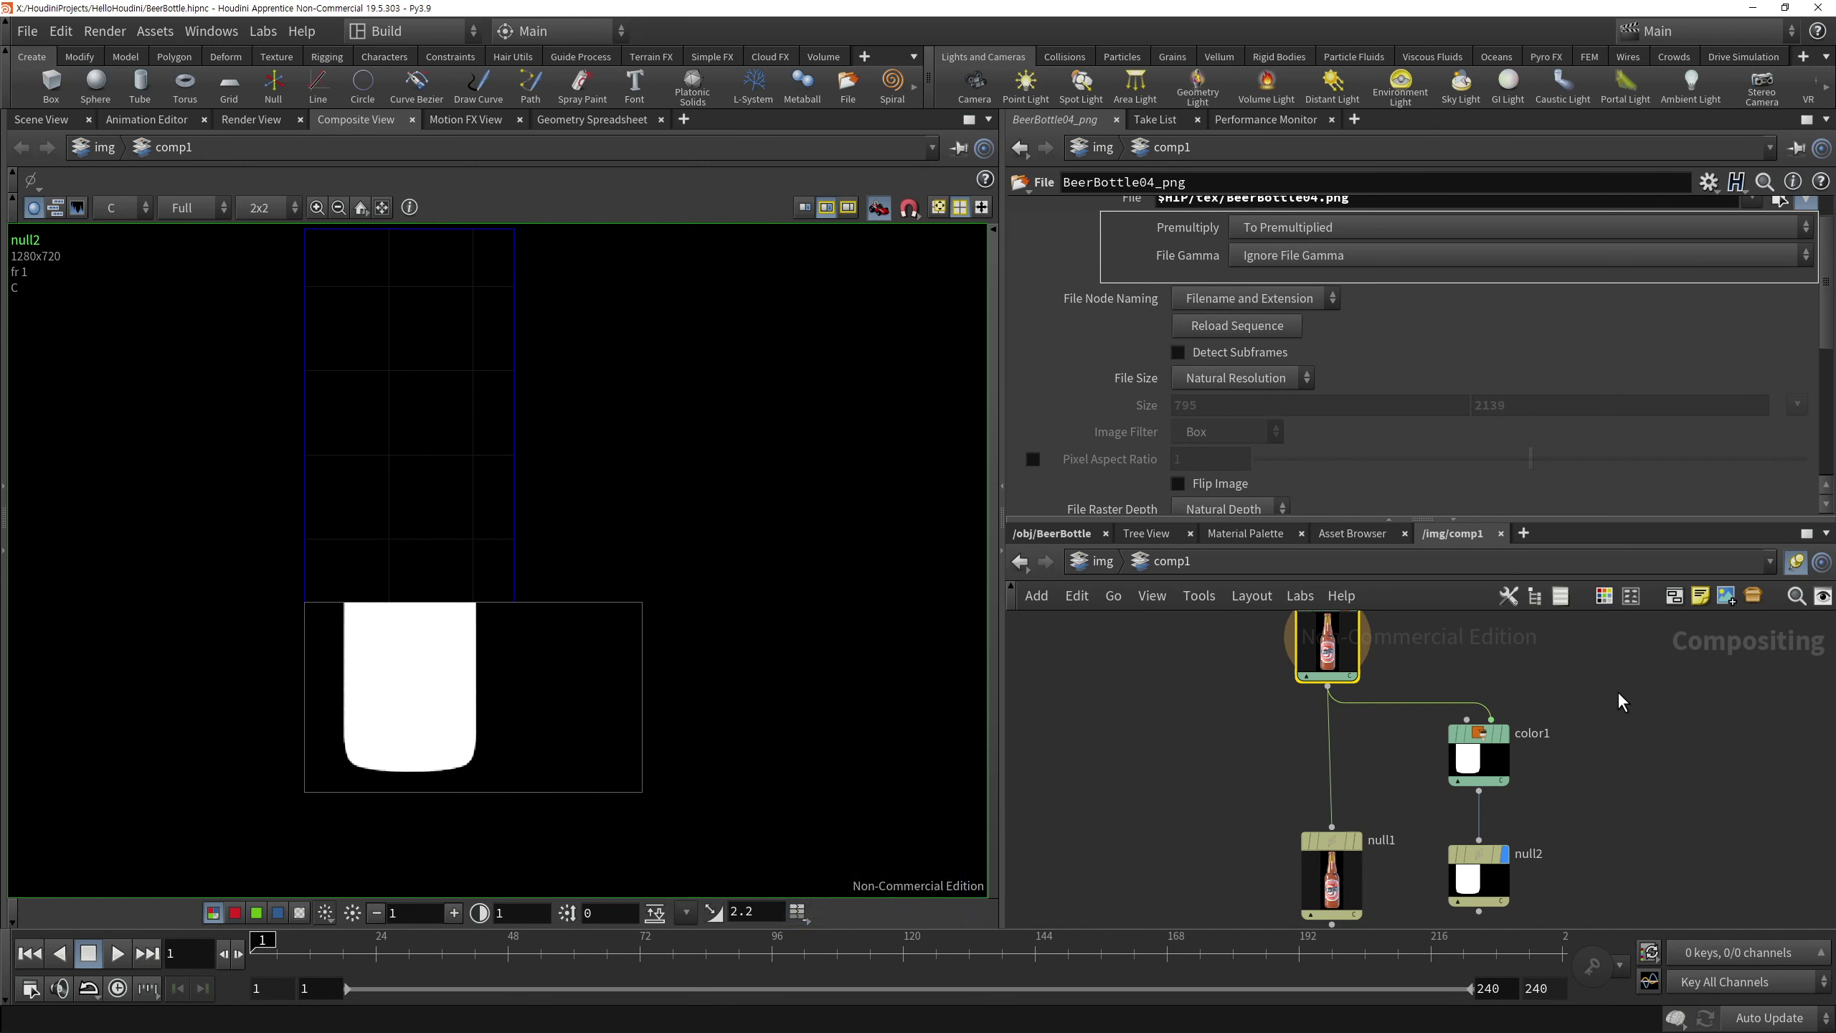
Enable Override Size 795×2139 on color1's Image tab, then go up to /obj
left_click(1535, 775)
left_click(1087, 216)
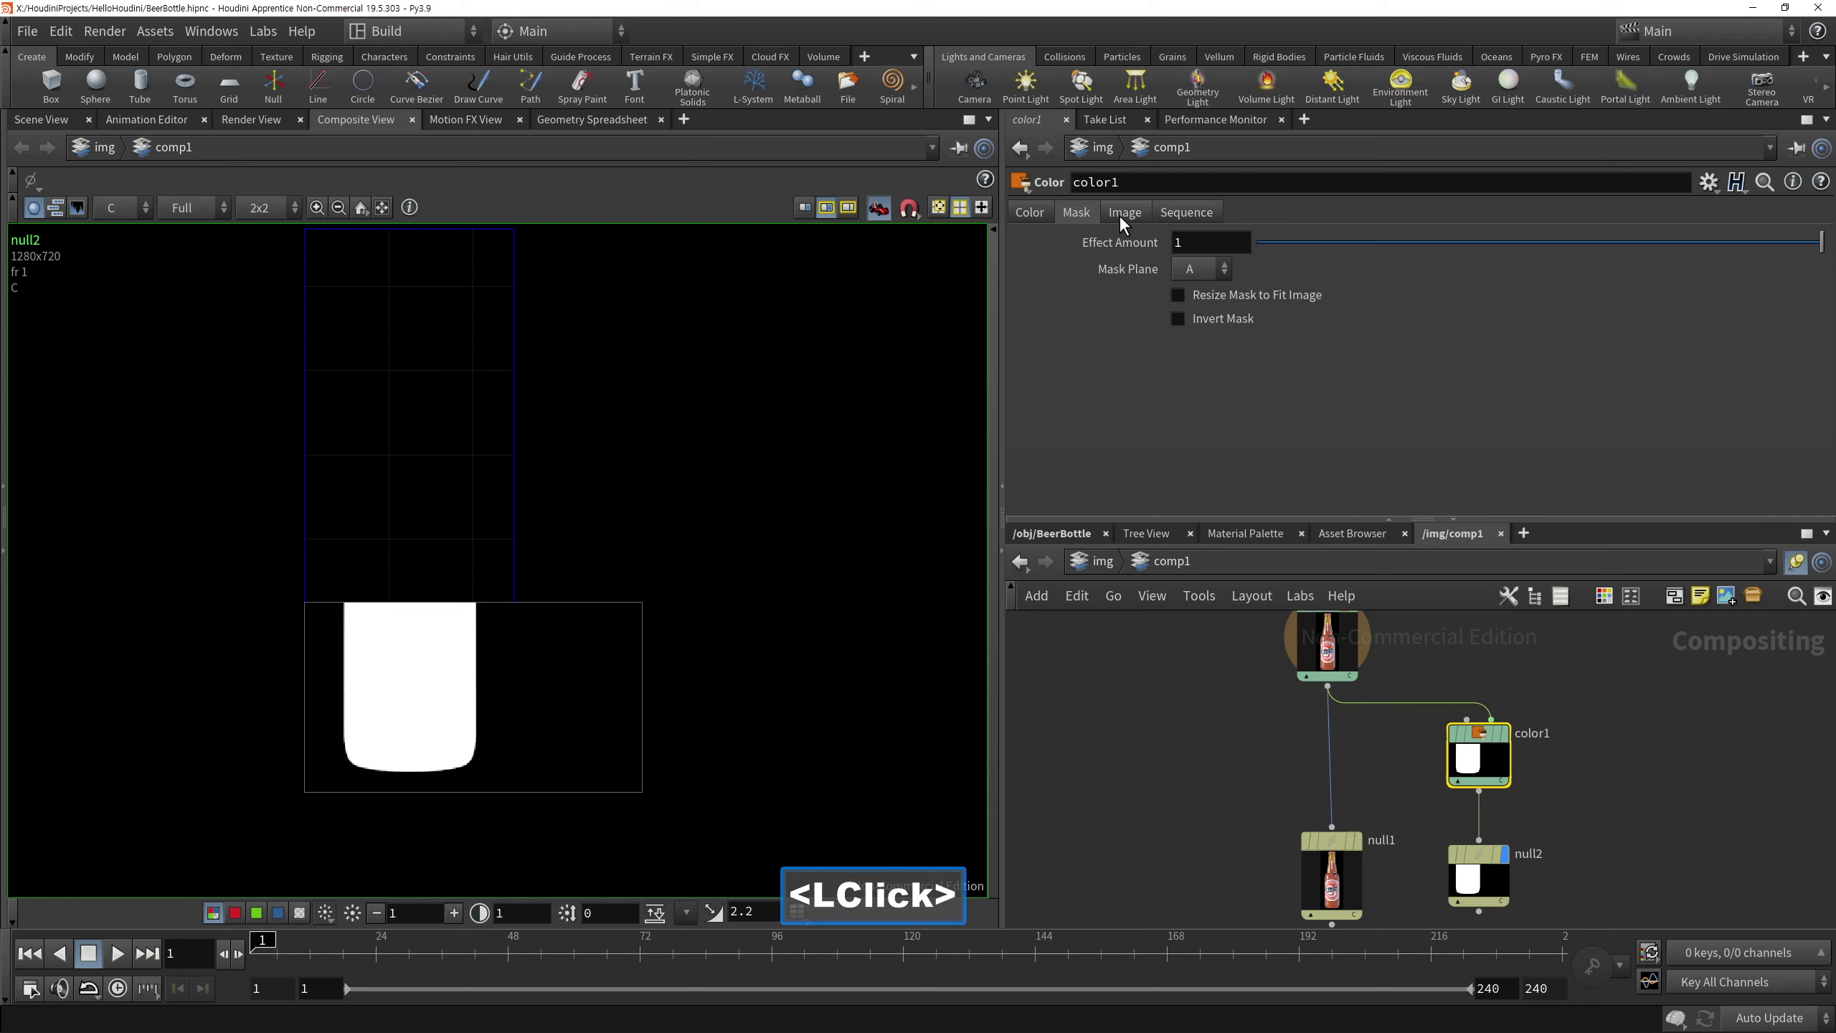
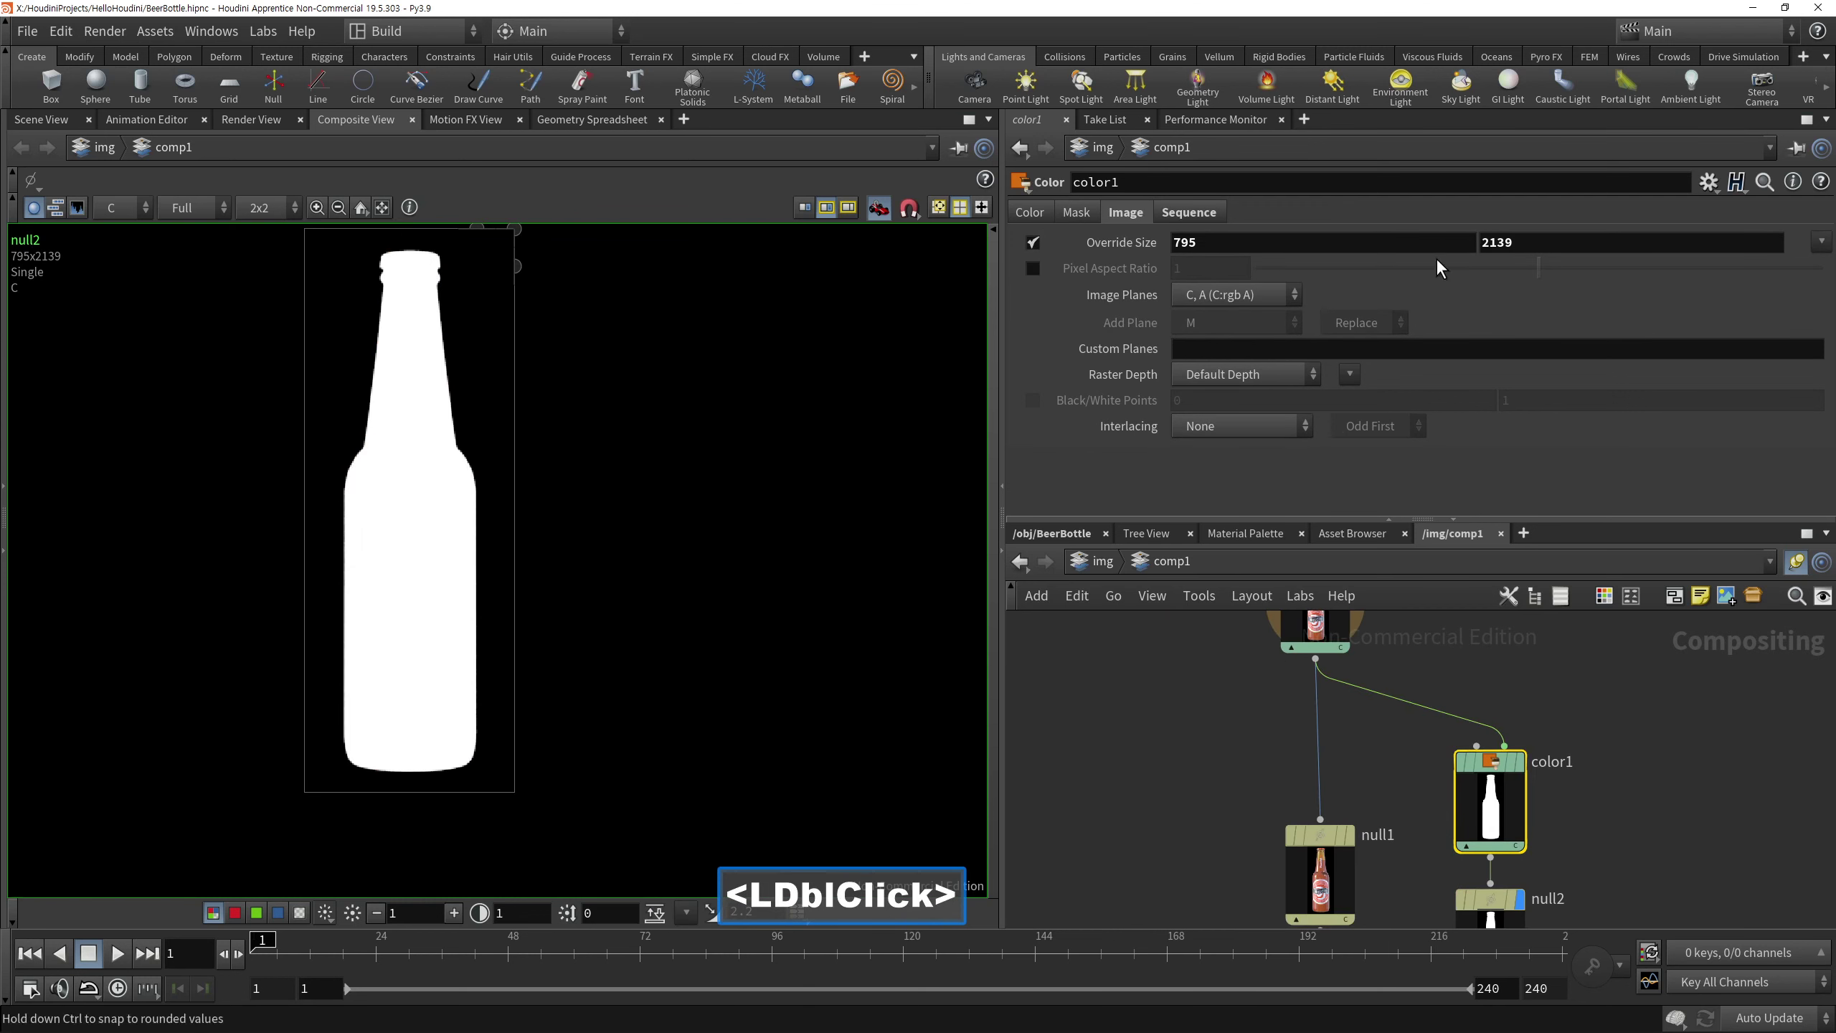
type("<ld")
middle_click(1630, 718)
left_click(1407, 888)
double_click(1124, 785)
left_click(1048, 541)
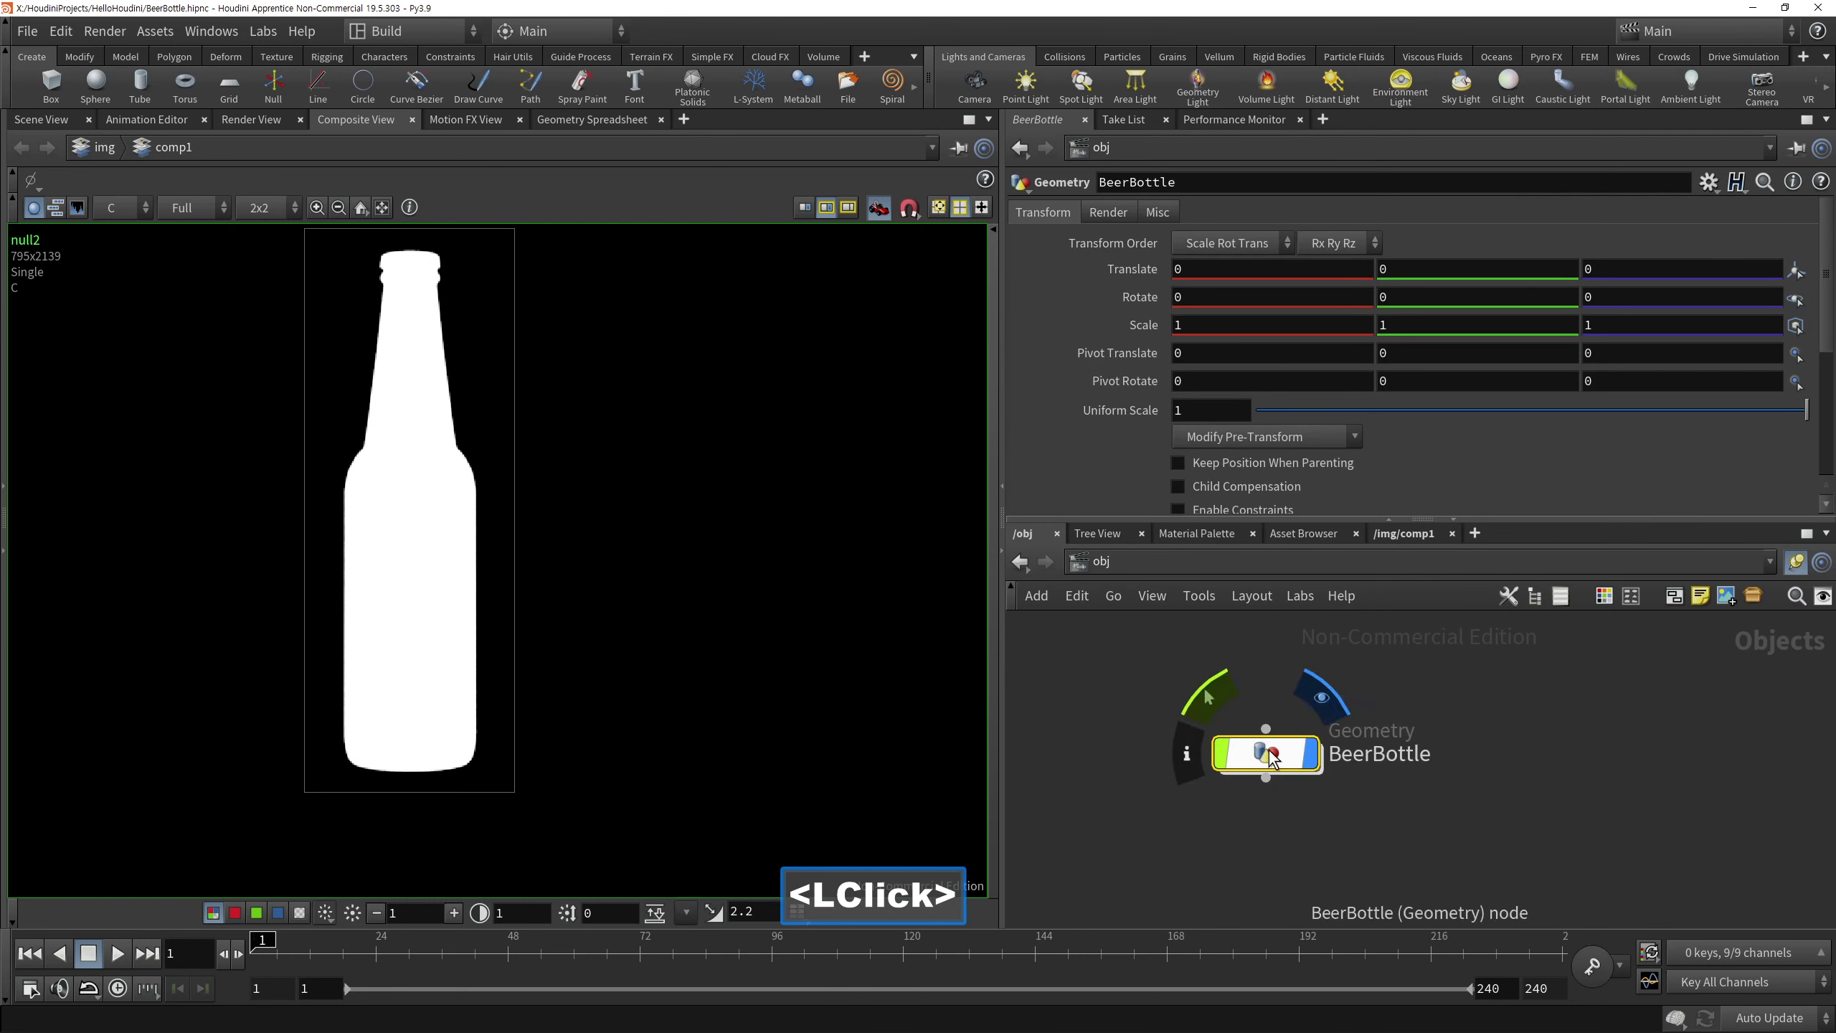
Dive into BeerBottle to see the traced bottle silhouette from null2
double_click(1271, 756)
left_click(1181, 864)
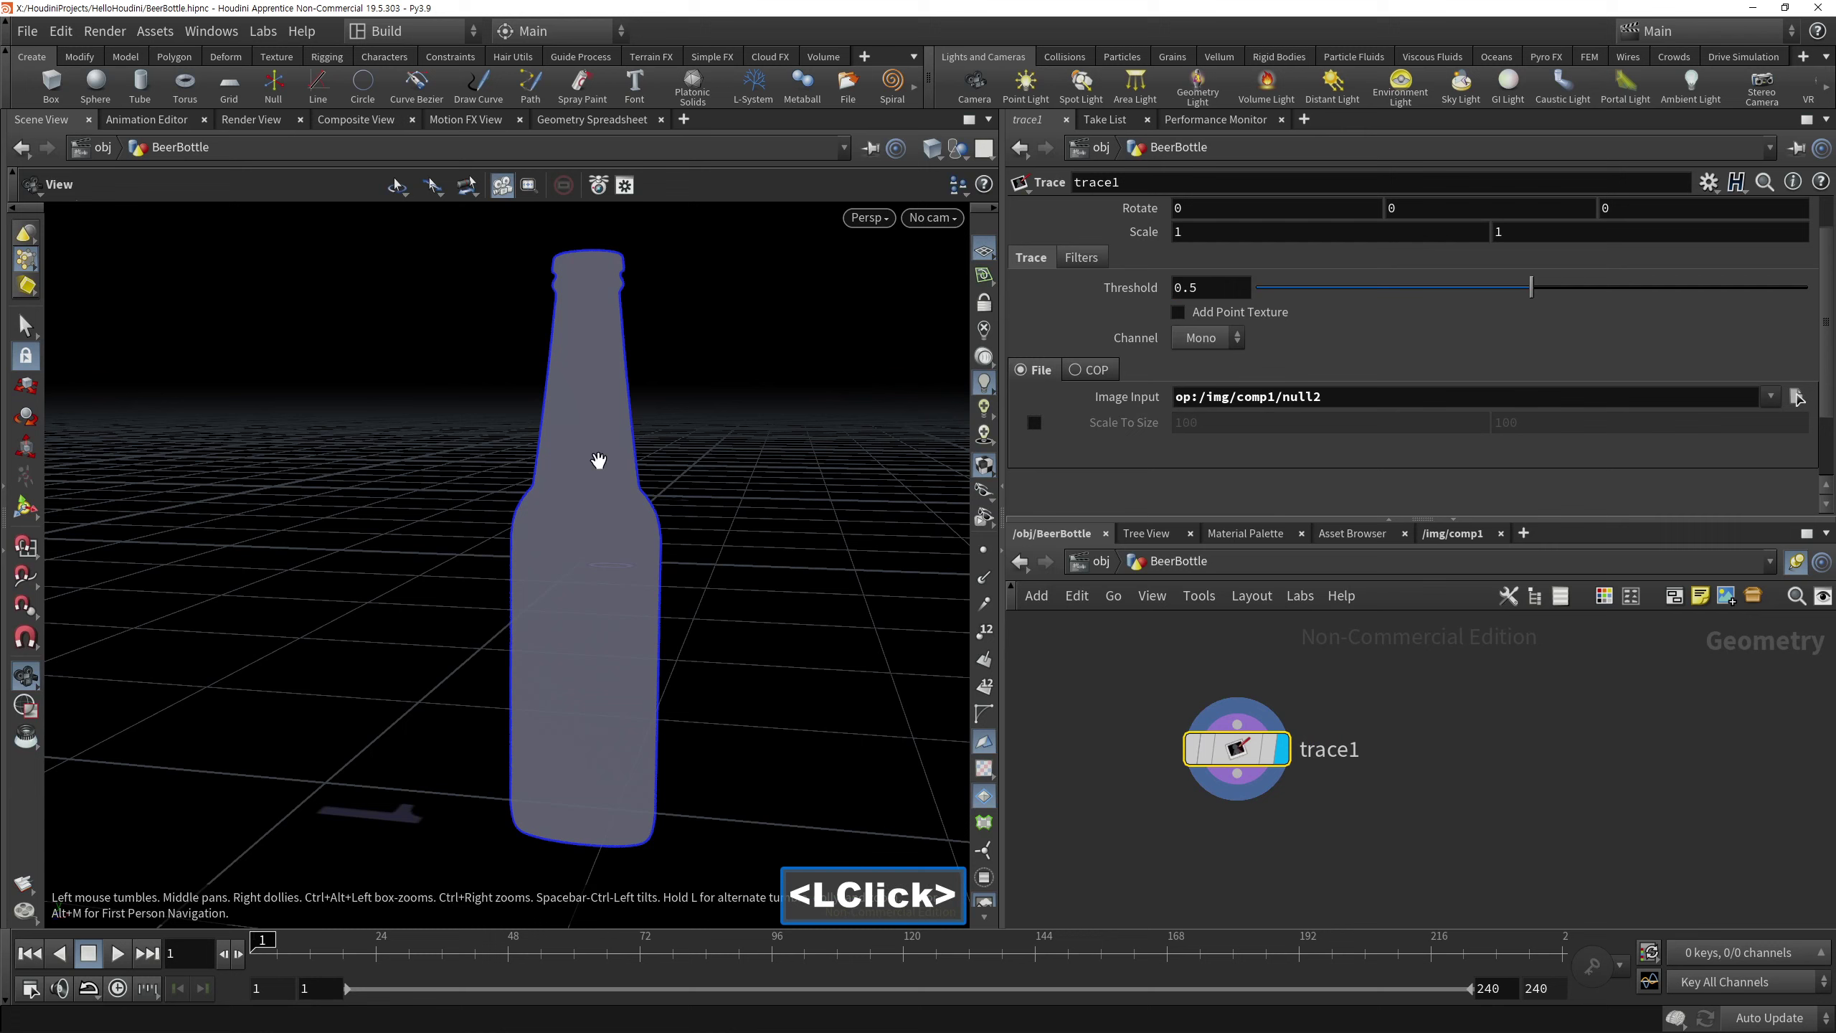
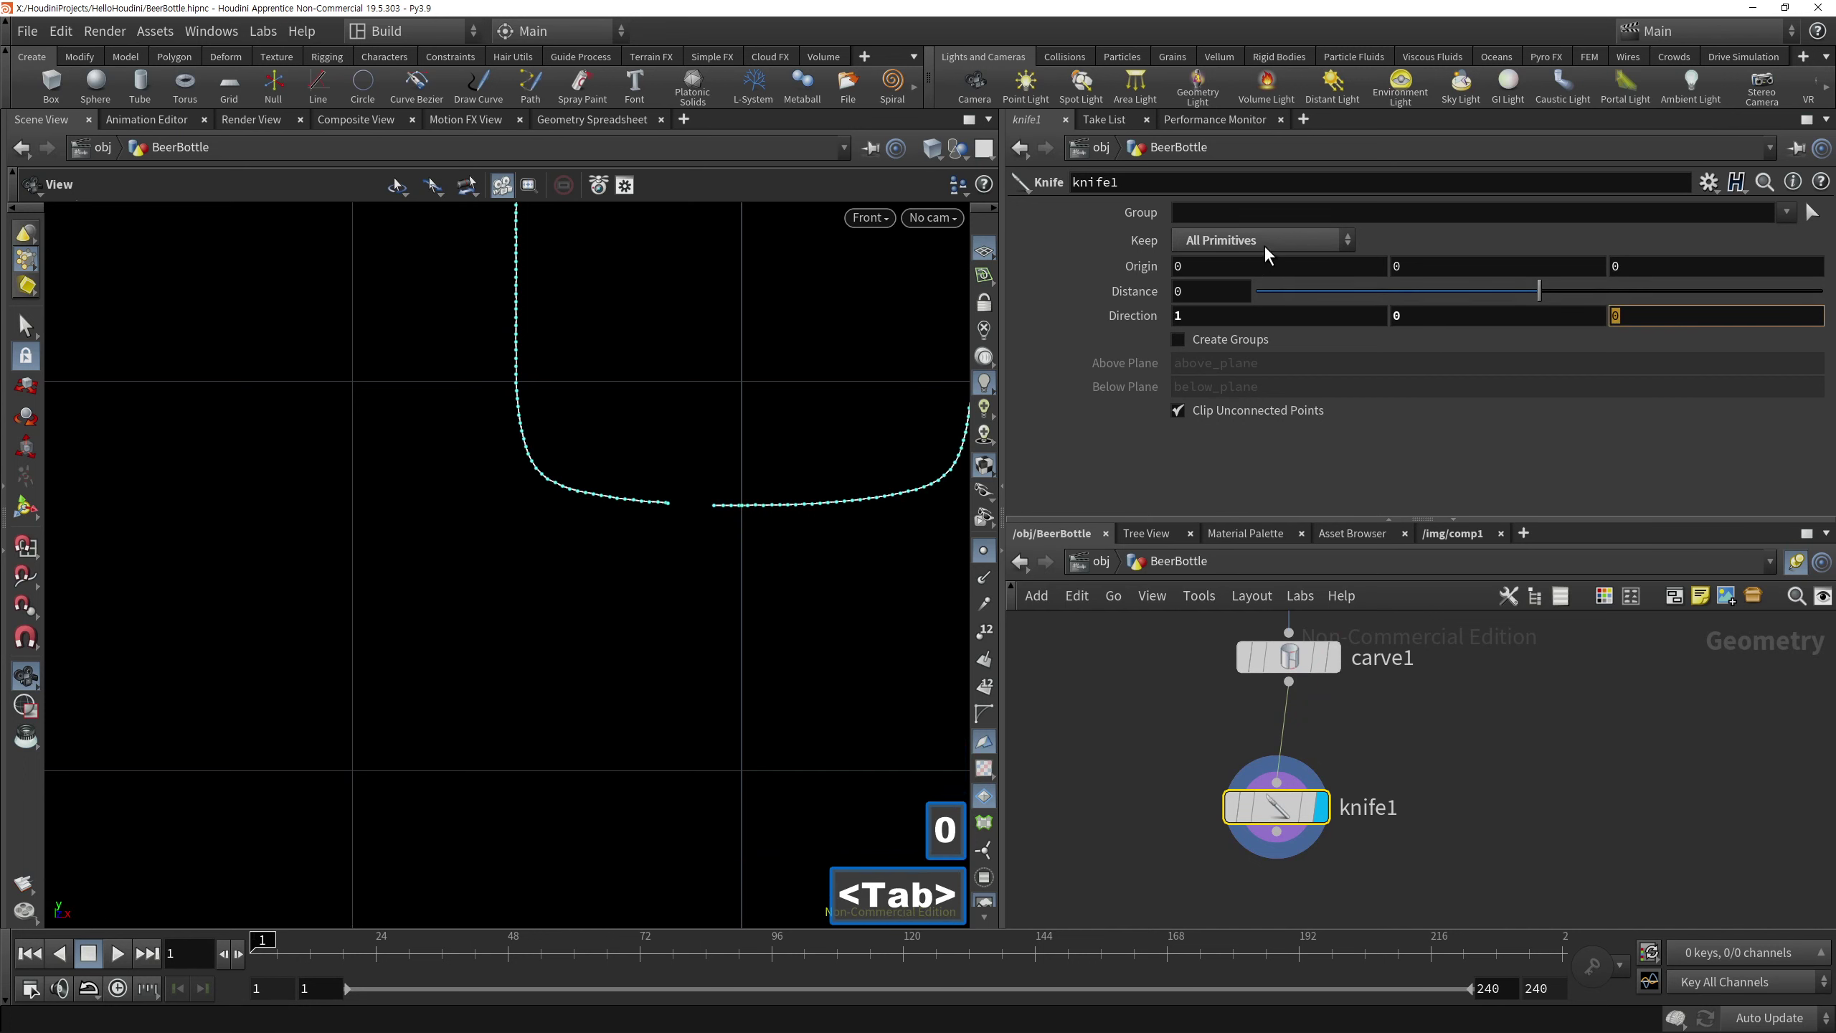
Set knife1's Keep to primitives on one side and set carve1's end to the full curve
left_click(1292, 267)
left_click(1288, 275)
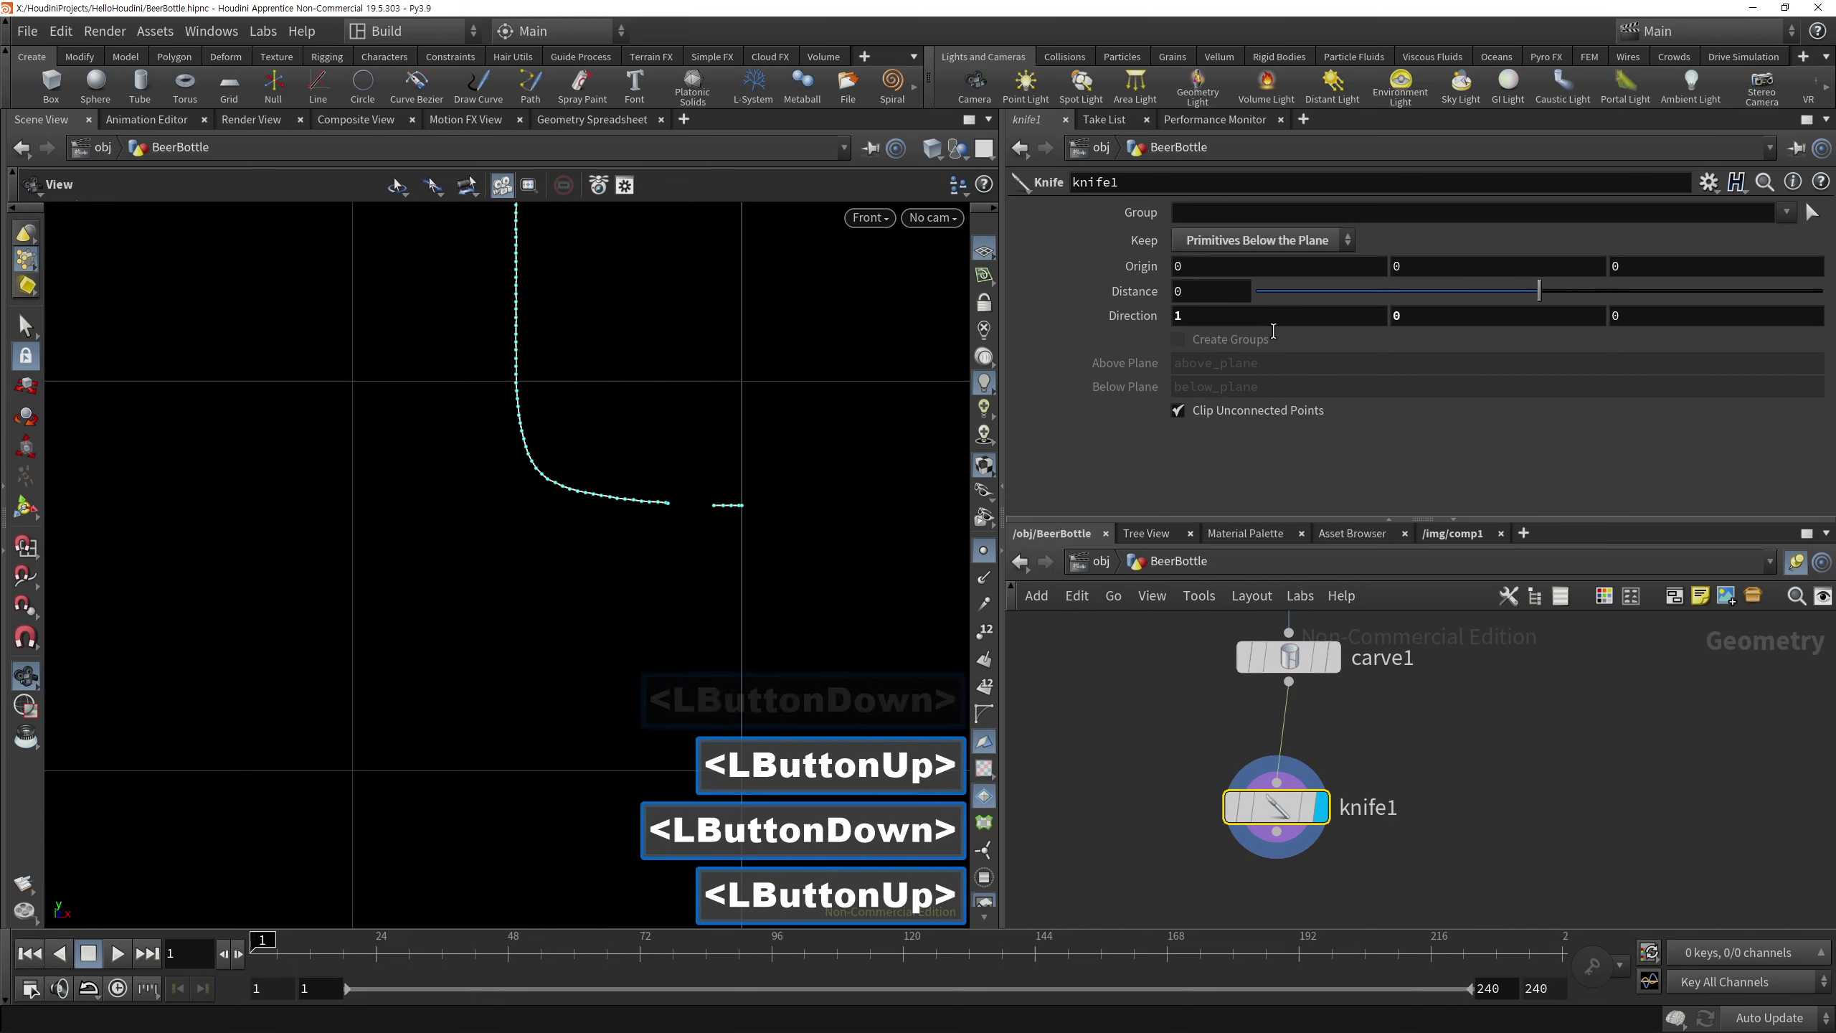
left_click(1201, 587)
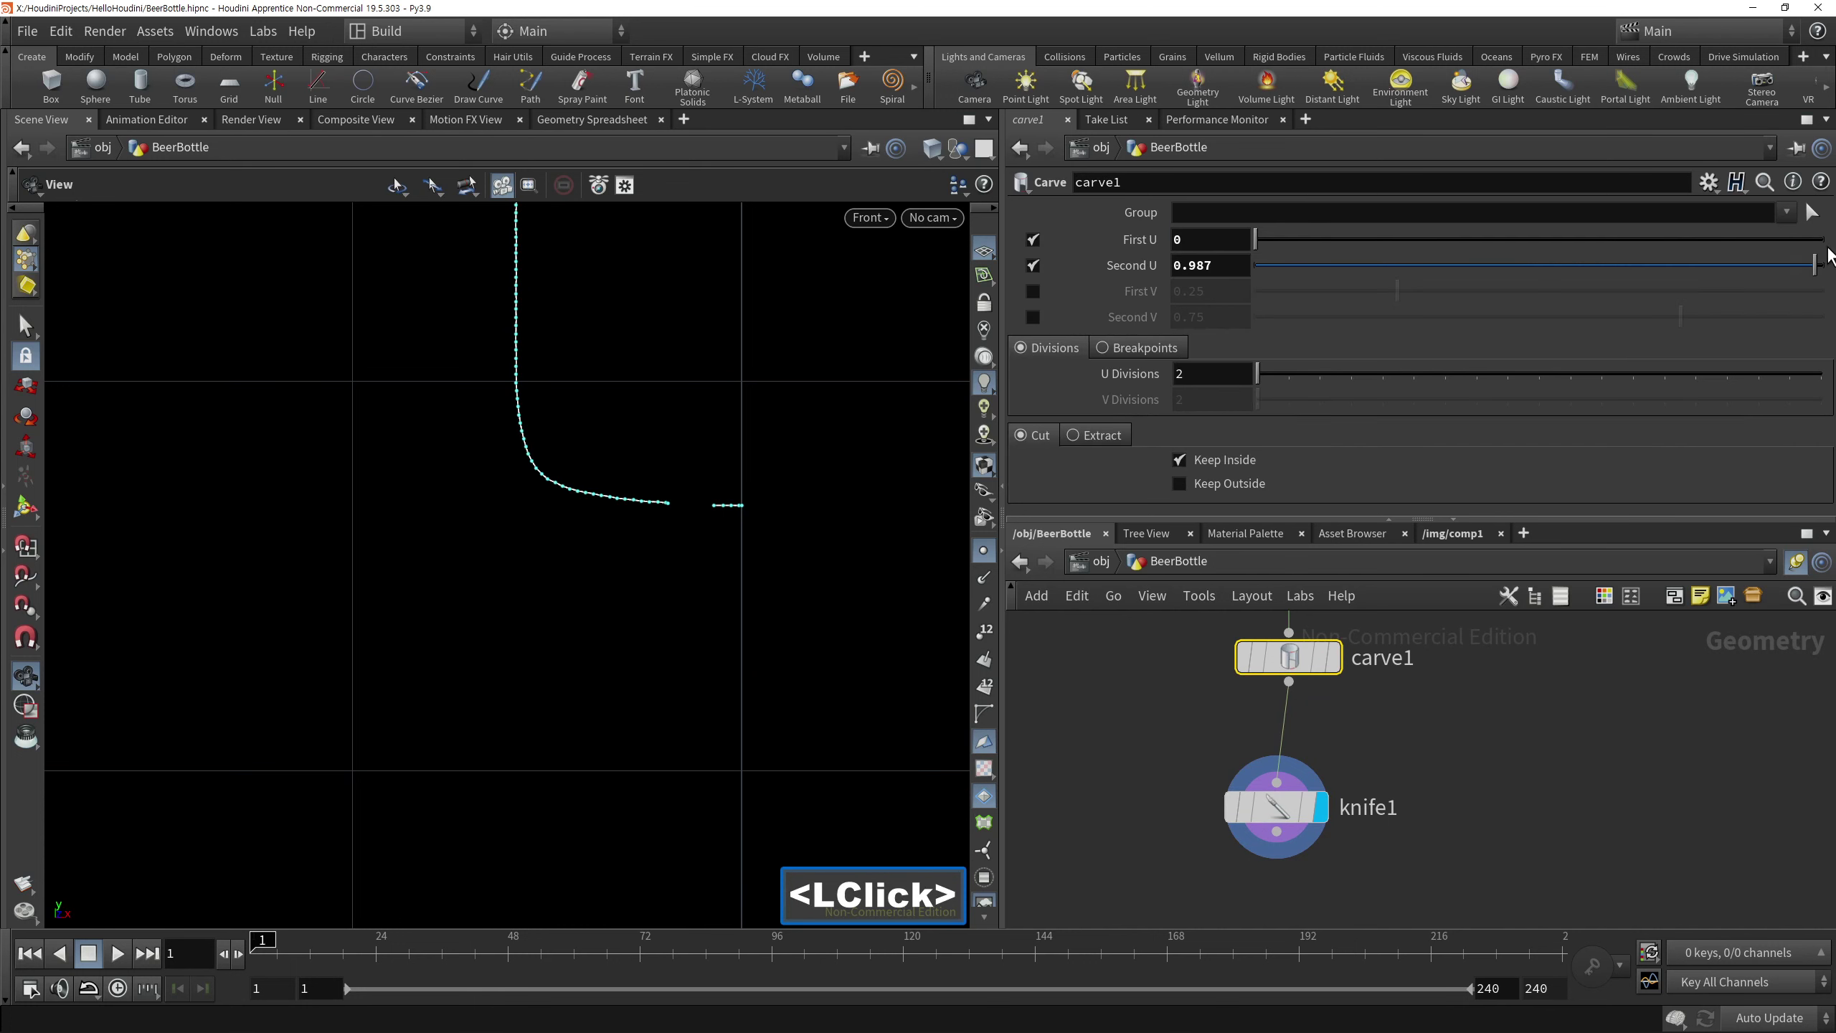
left_click(1833, 279)
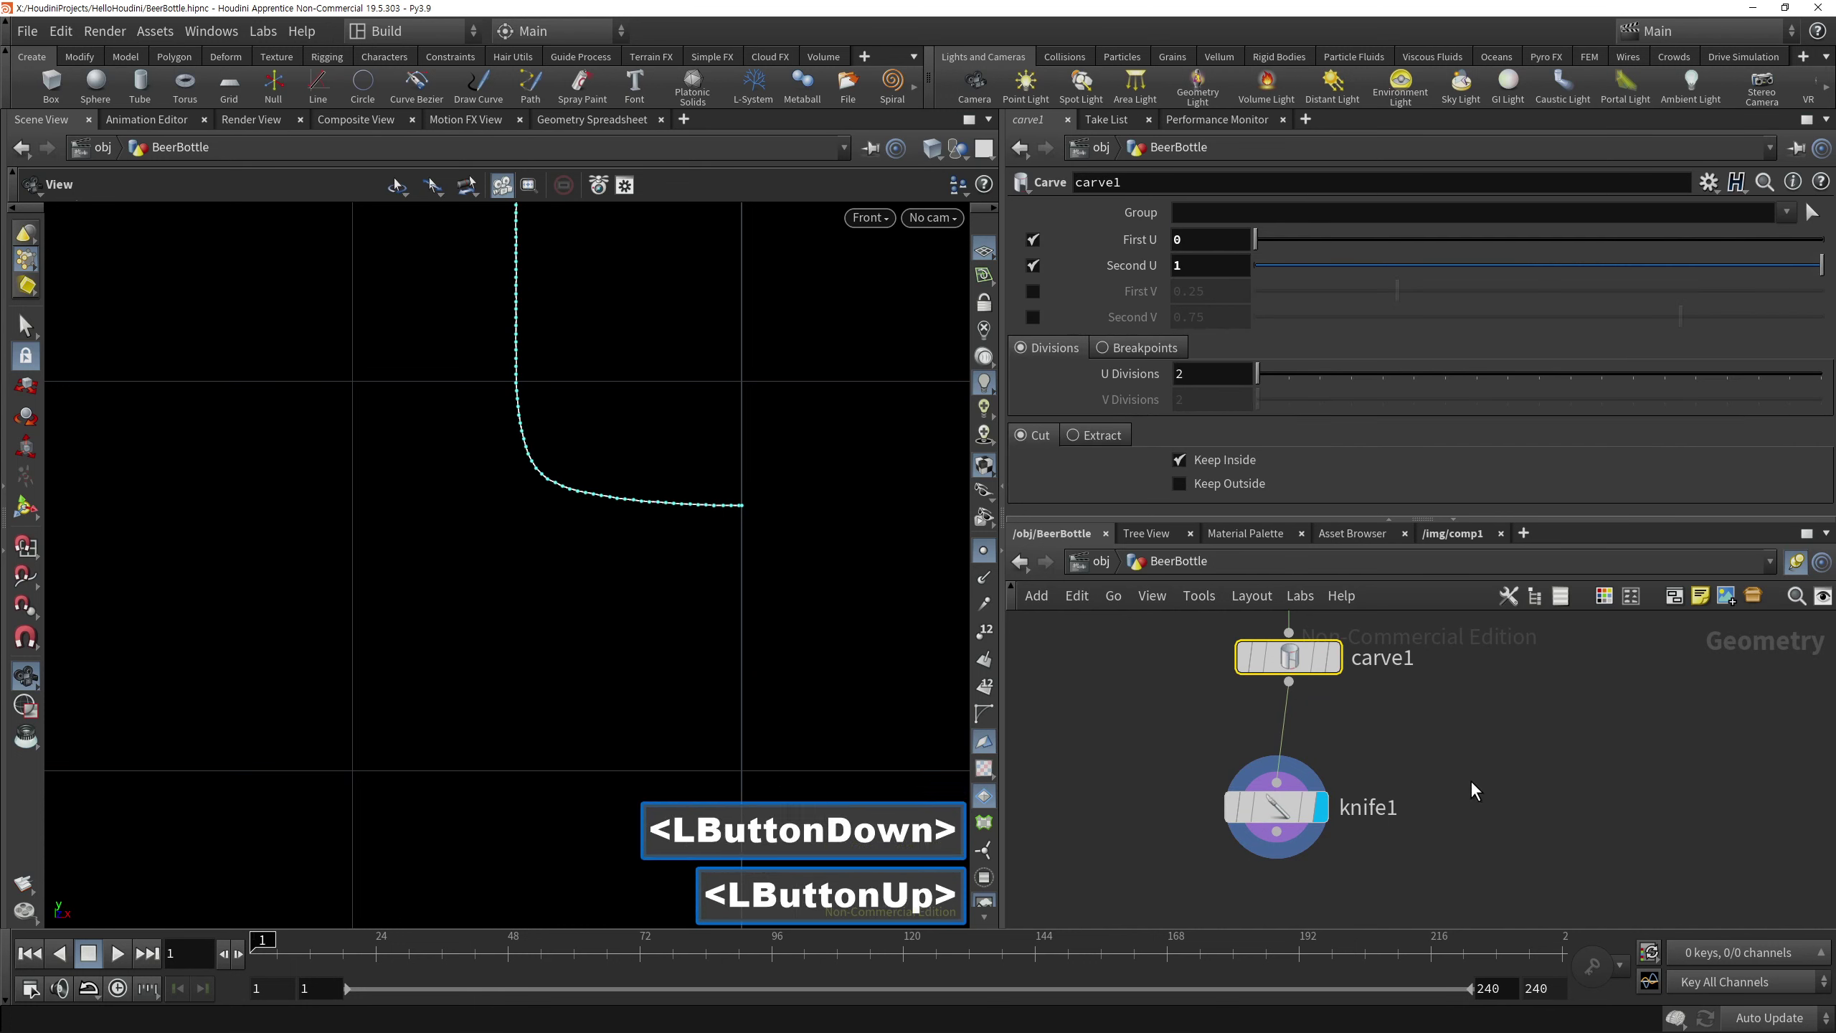
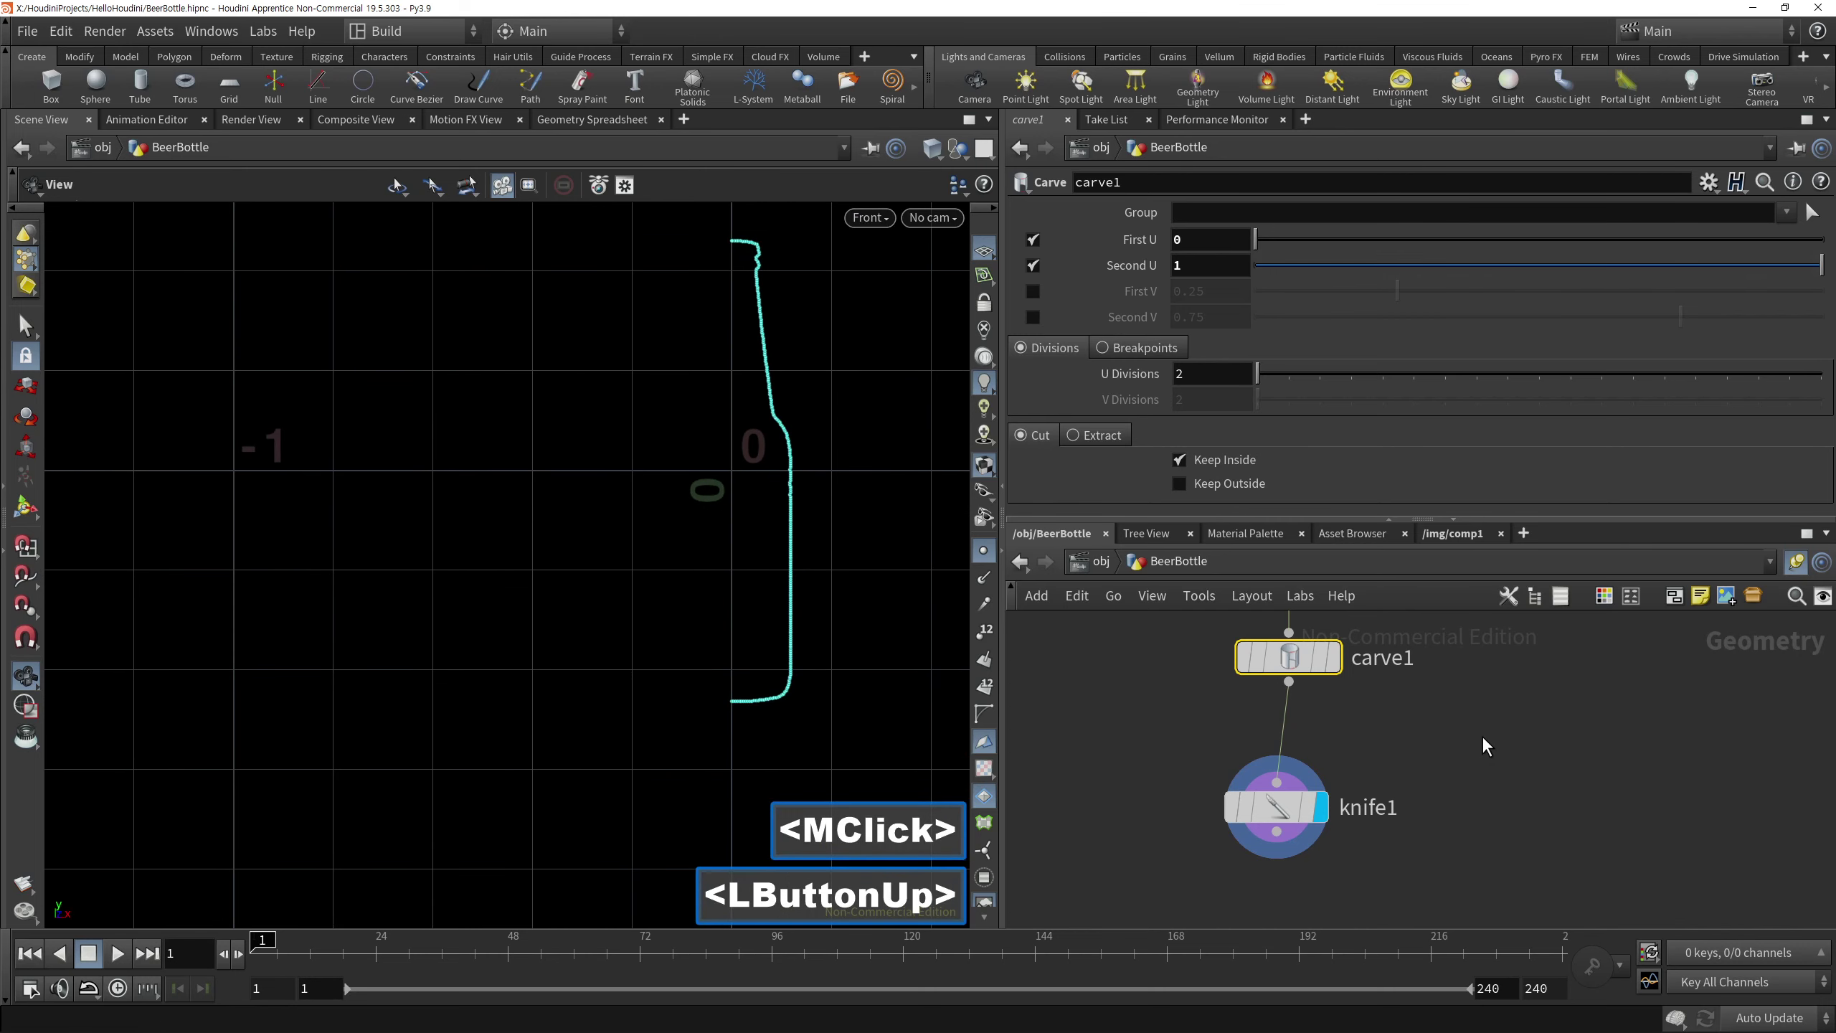
Adjust carve1's Second U to about 0.4534 leaving a single half-profile curve
left_click(1102, 862)
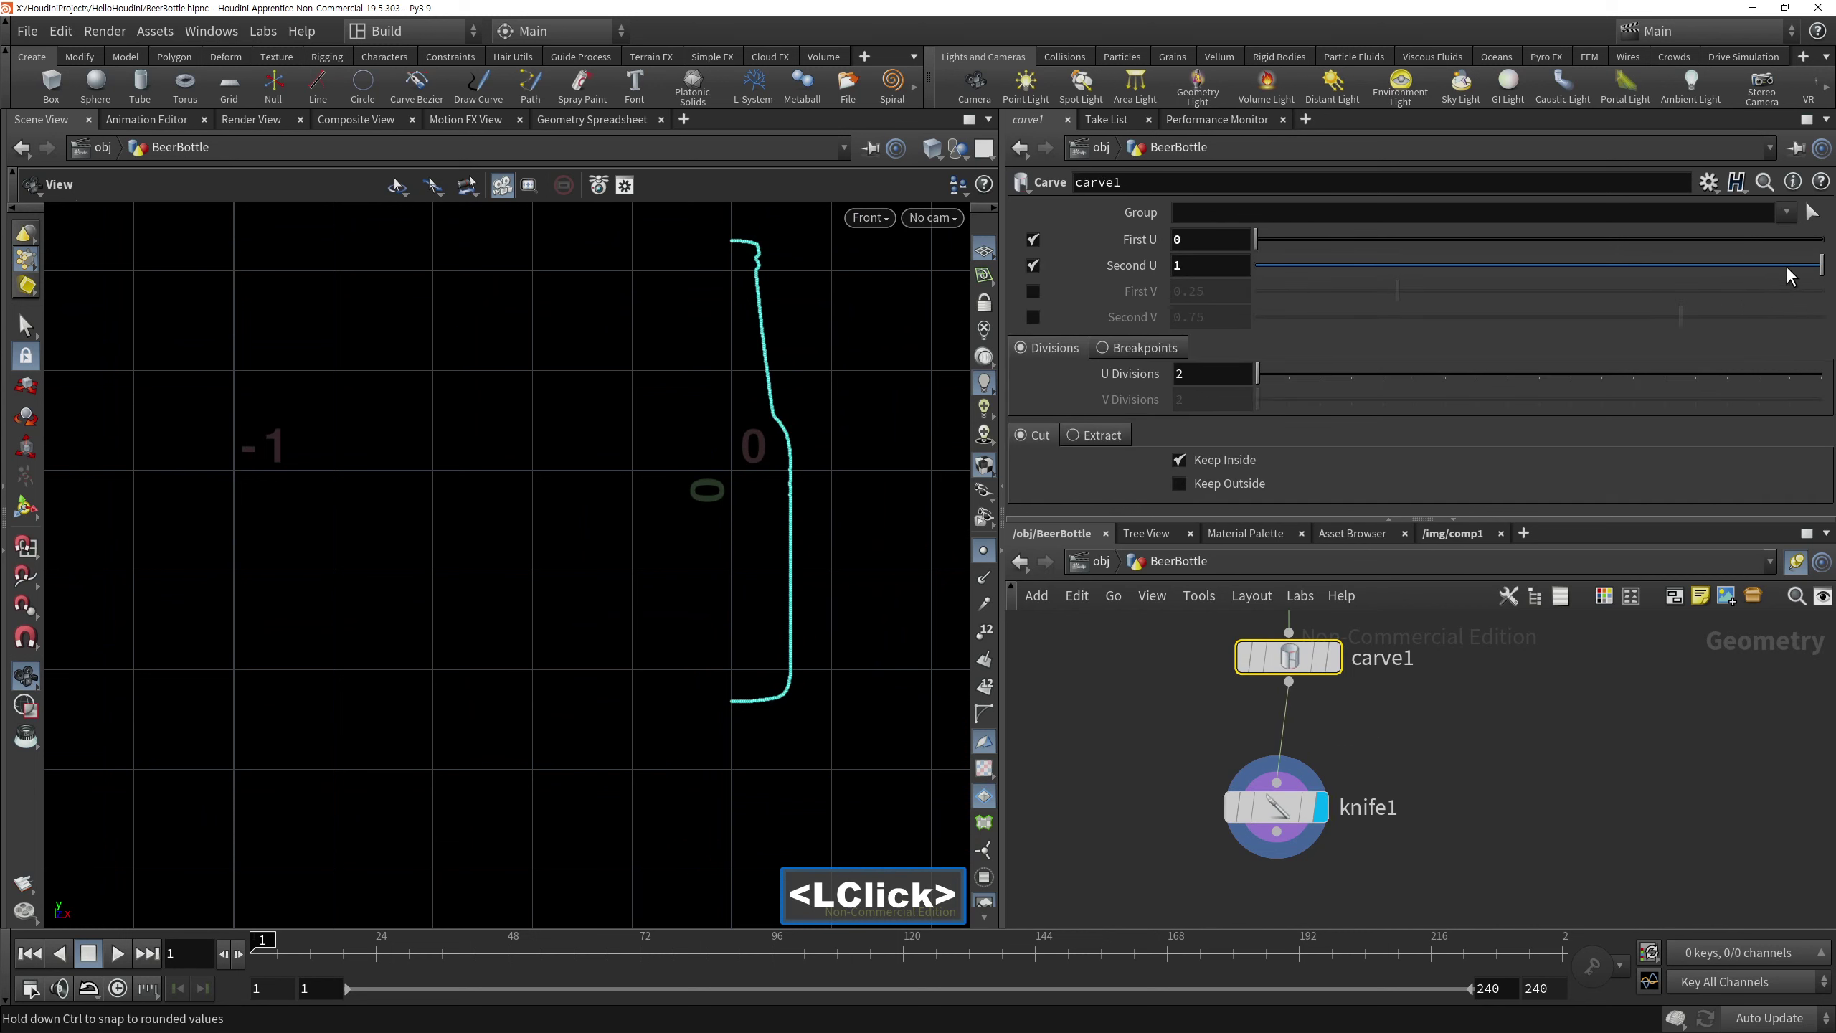
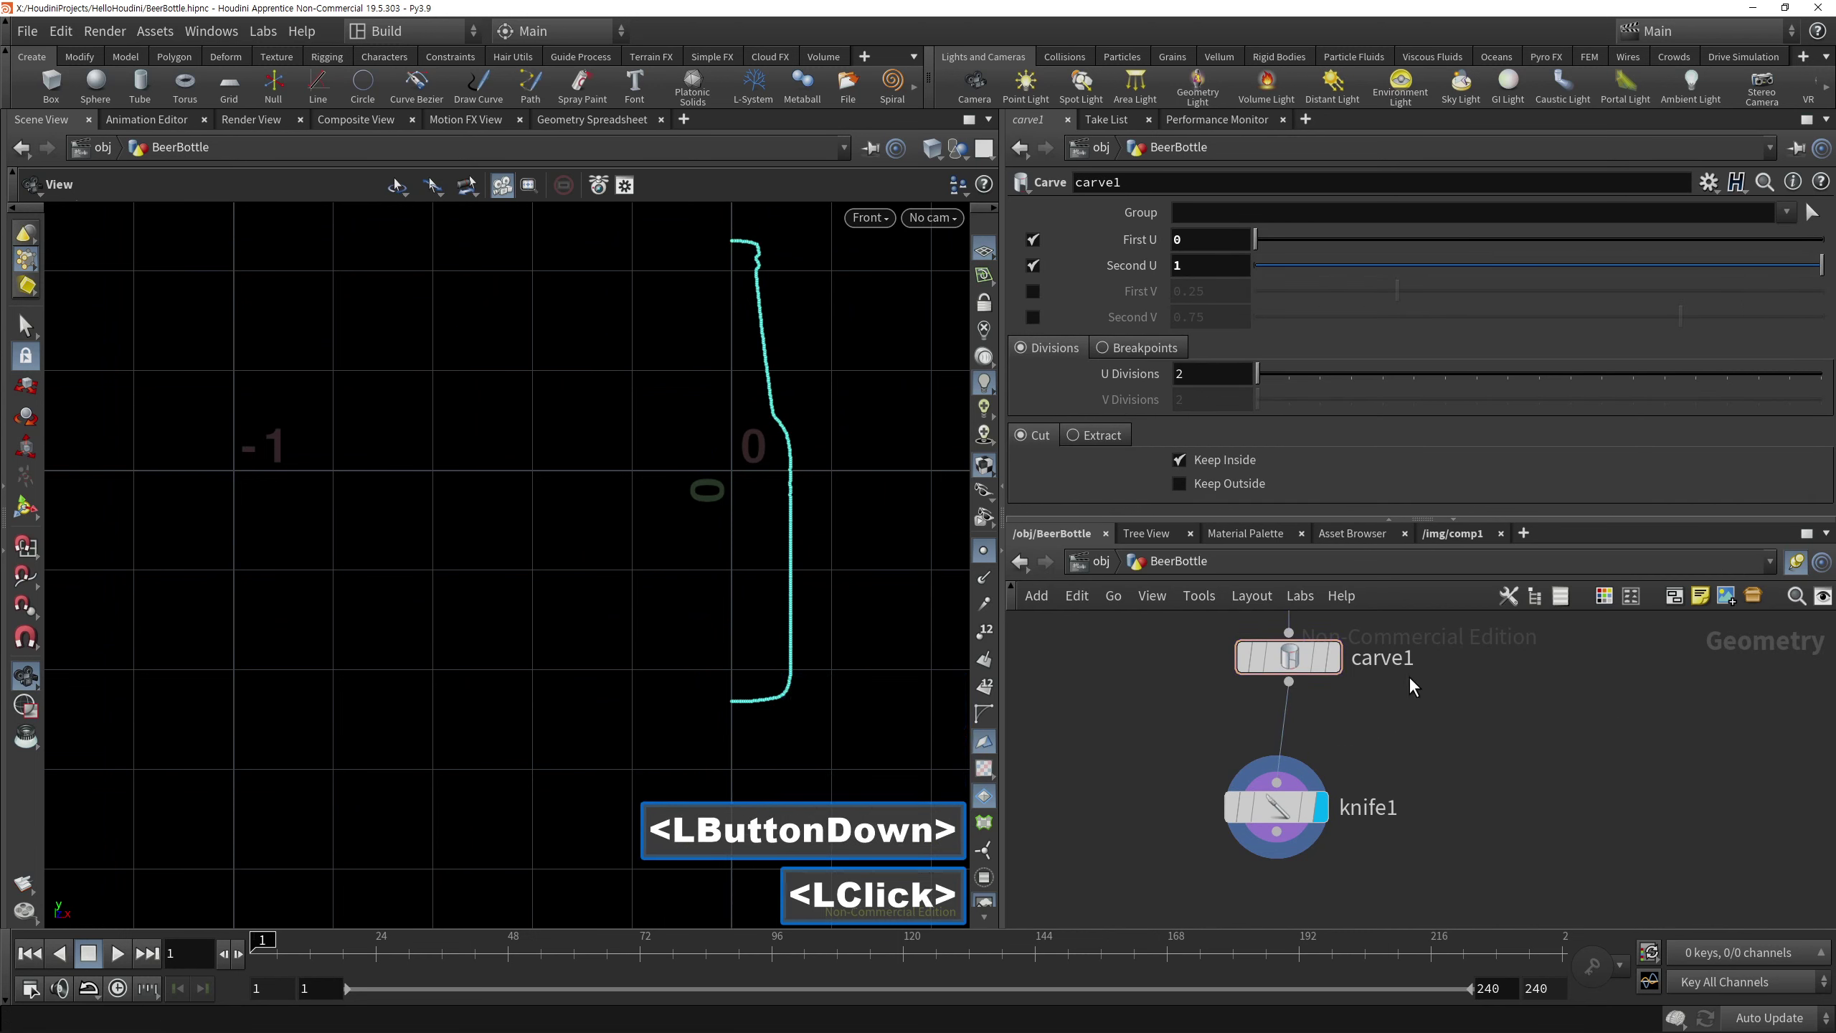
right_click(1432, 694)
middle_click(1419, 721)
double_click(1174, 896)
right_click(772, 545)
middle_click(822, 631)
left_click(1199, 562)
left_click(1407, 247)
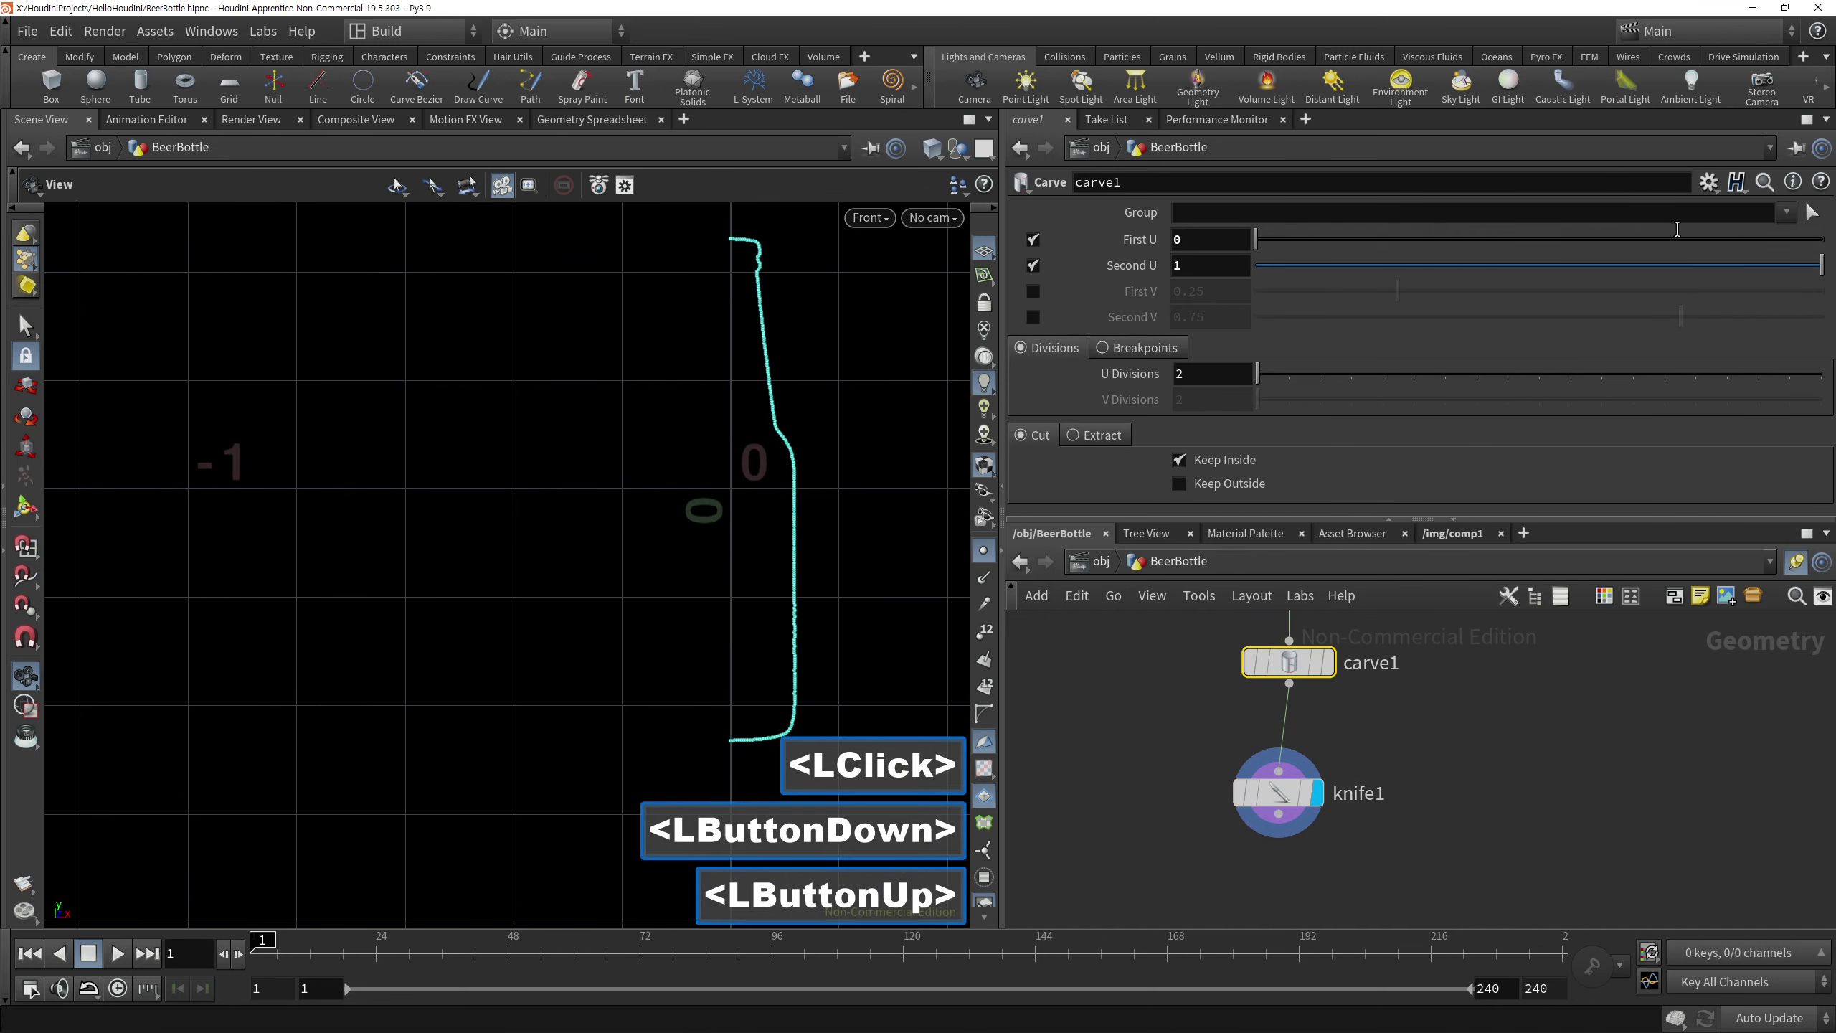
left_click(1634, 272)
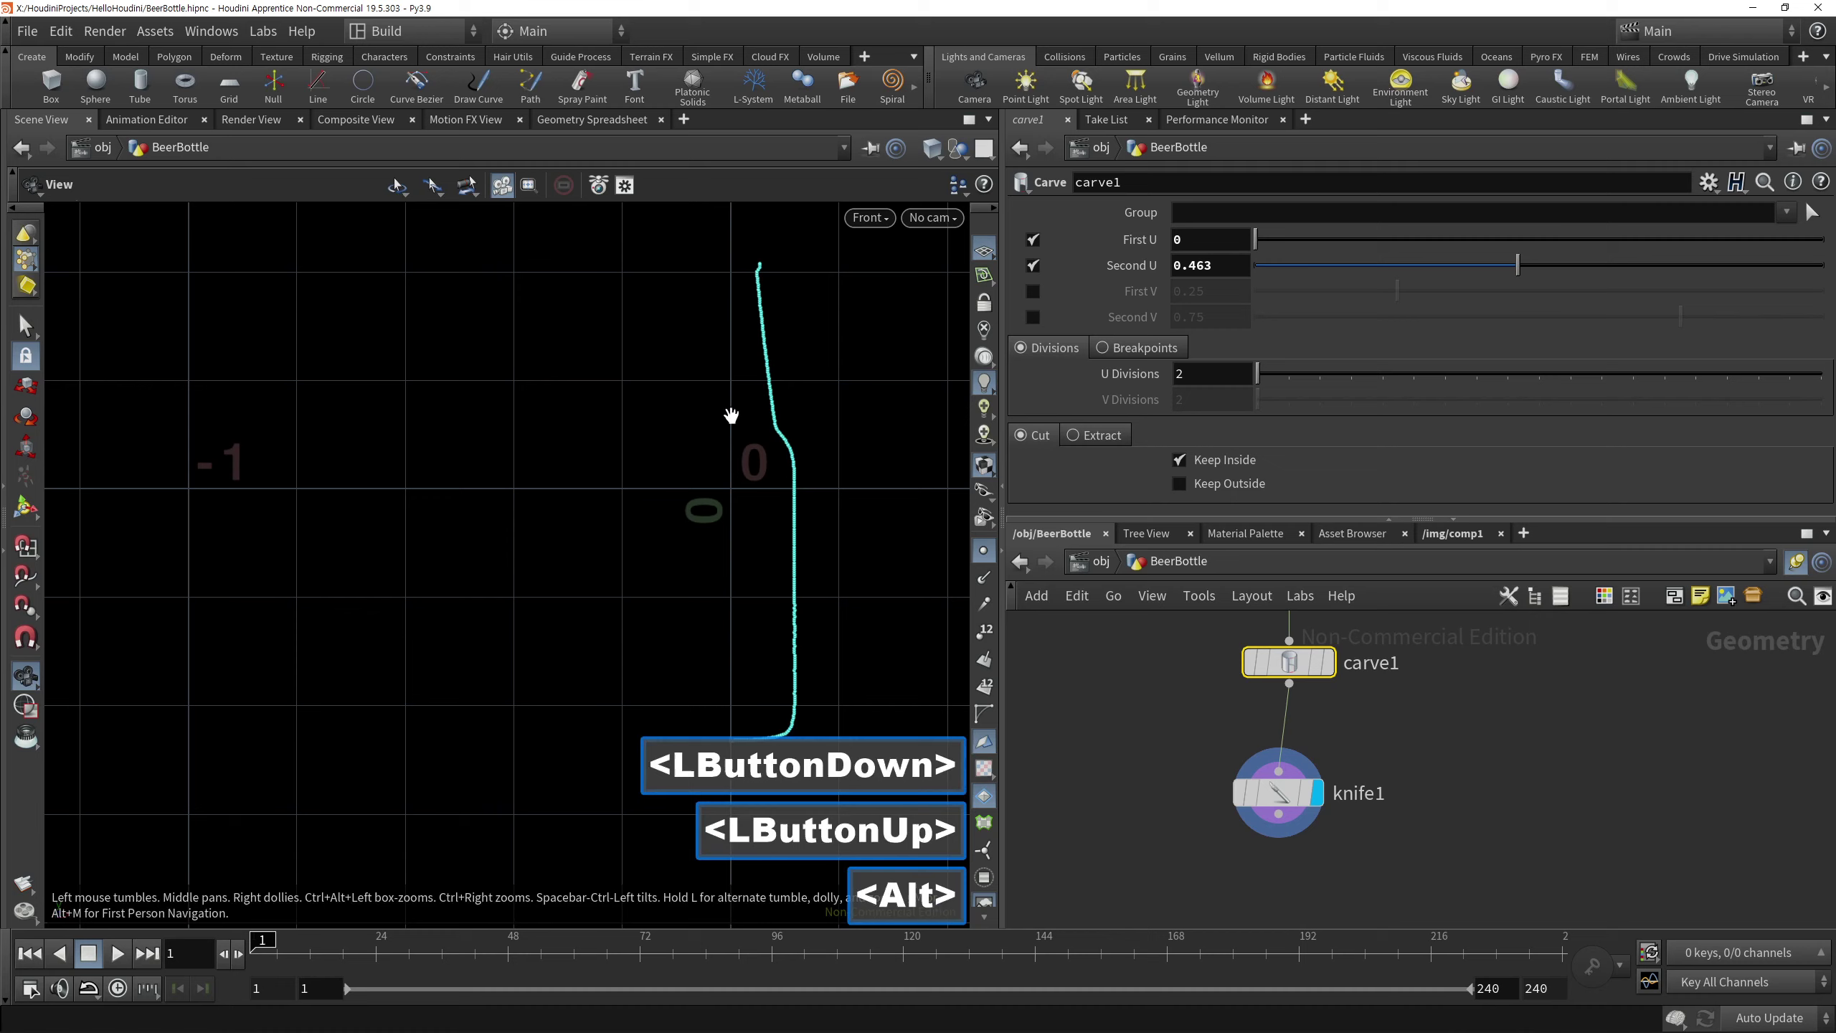
Navigate the viewport to inspect the half-profile curve
middle_click(680, 539)
right_click(800, 381)
right_click(881, 426)
middle_click(731, 376)
right_click(1024, 349)
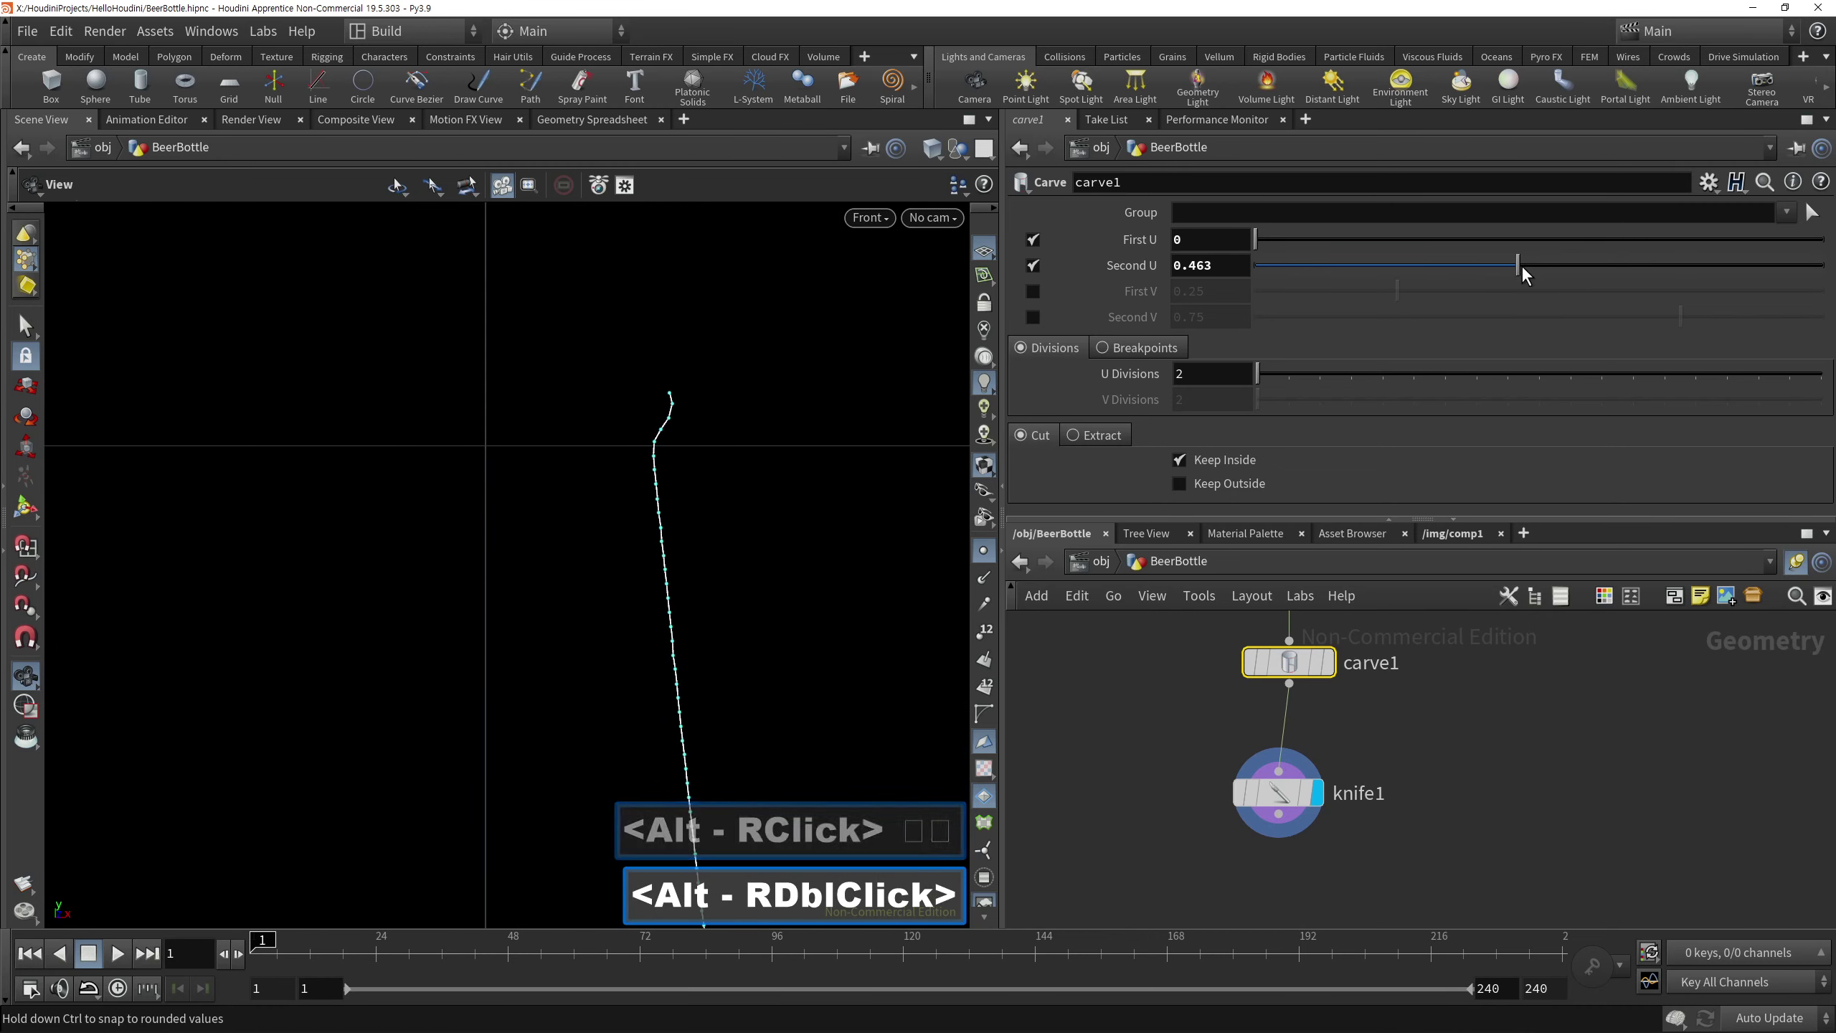
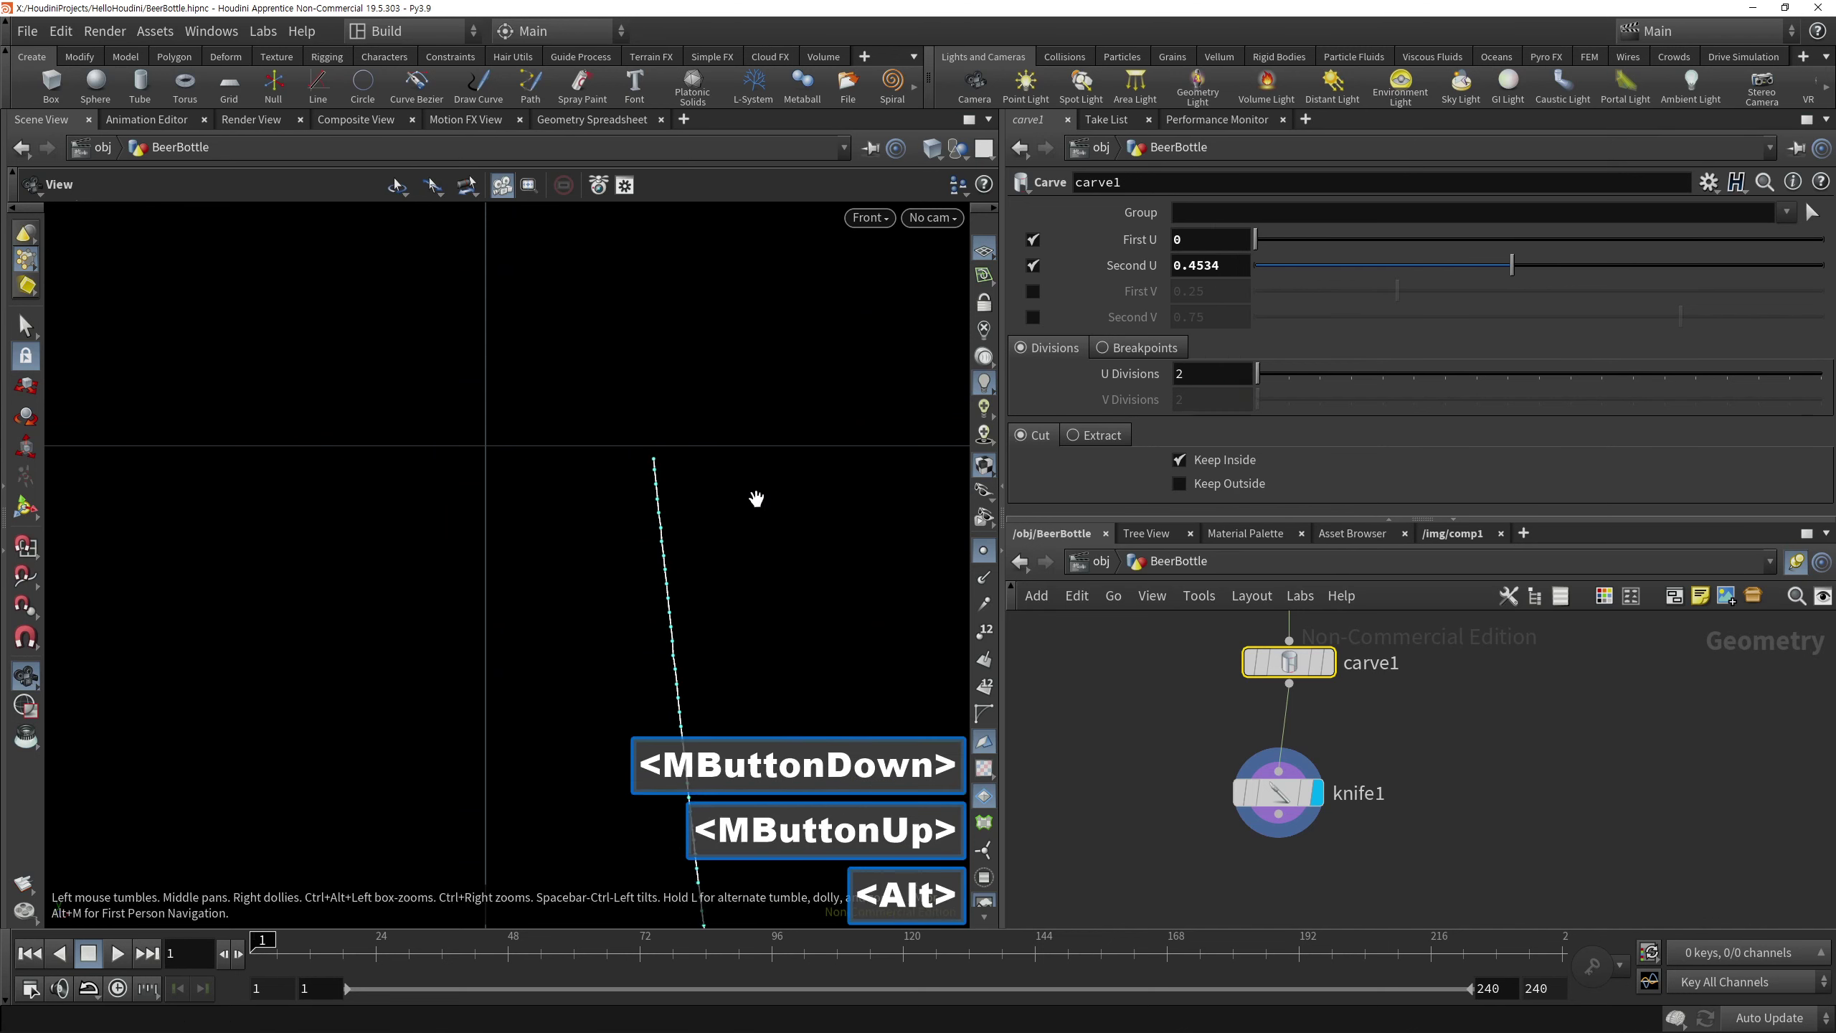
right_click(690, 483)
right_click(638, 523)
right_click(669, 542)
middle_click(666, 471)
right_click(741, 491)
Select below knife1 and search the Tab menu for a Revolve node
middle_click(1152, 754)
left_click(1199, 802)
middle_click(1262, 830)
double_click(1244, 833)
left_click(1248, 836)
key("Tab")
type("<Tab>rev")
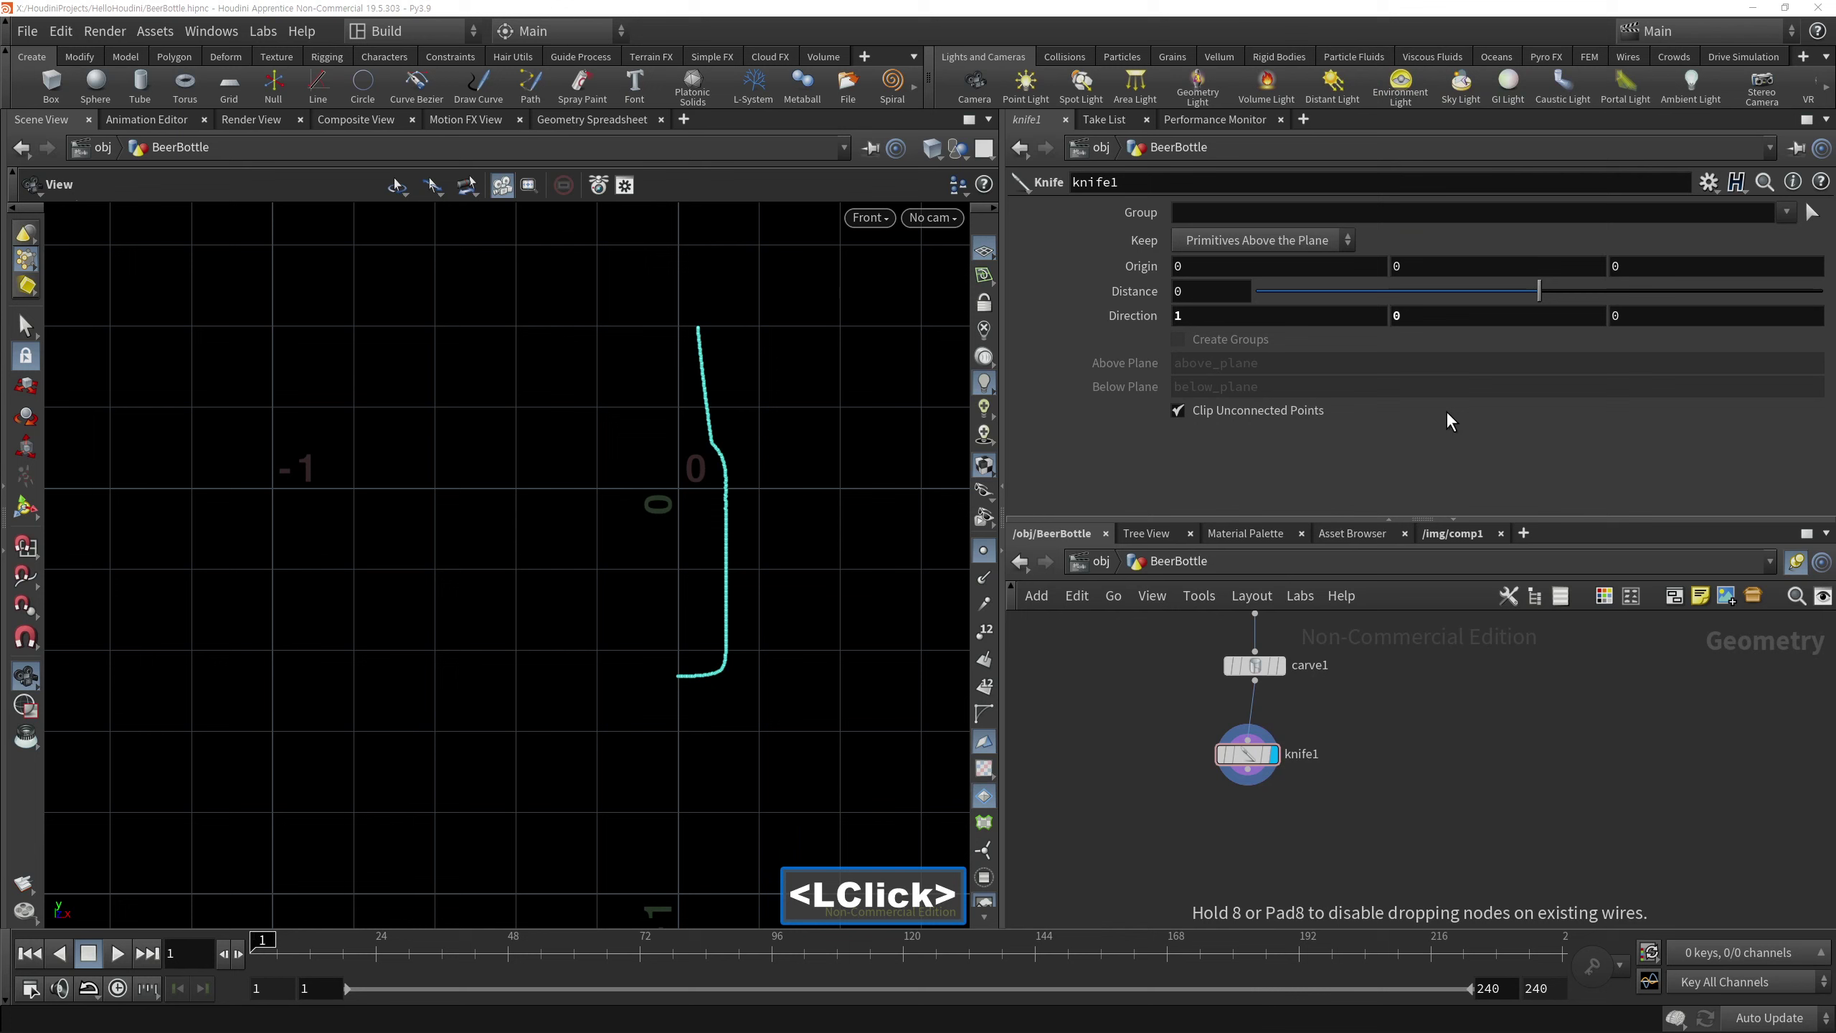
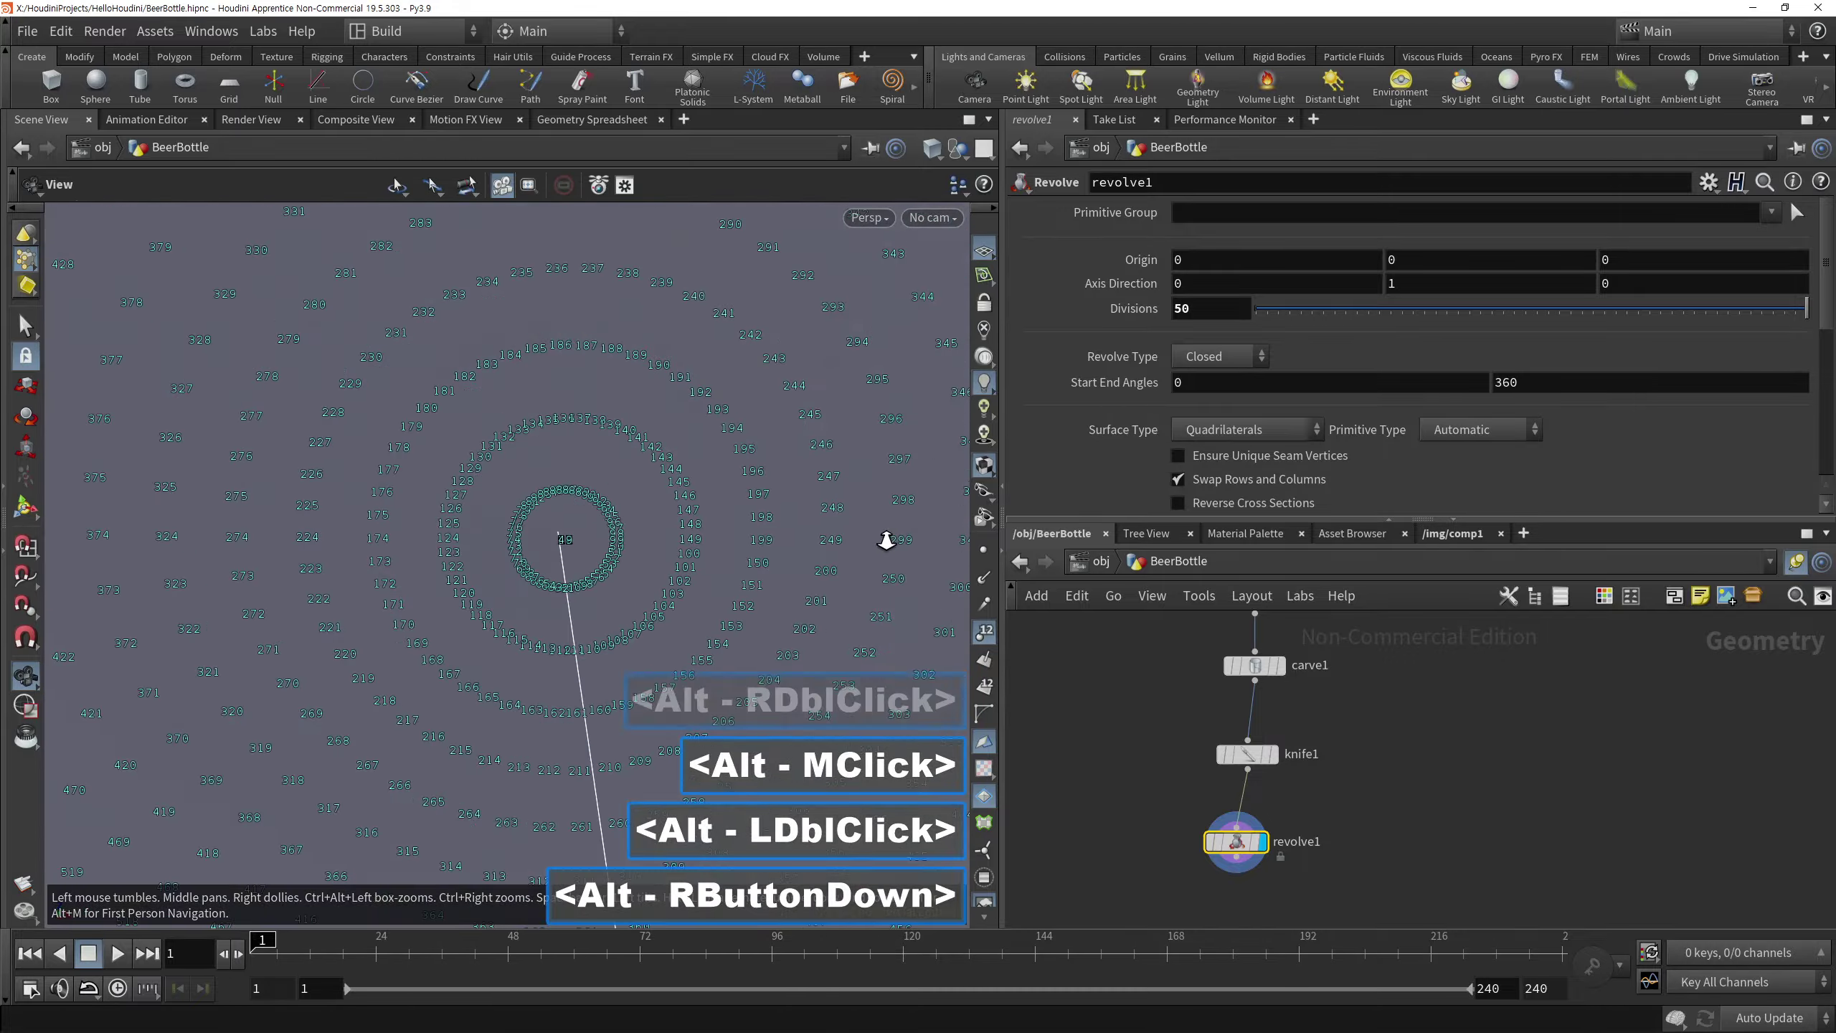
Inspect the revolved 360° bottle surface in the viewport, toggling wireframe shading
middle_click(670, 537)
double_click(618, 537)
type("□□□□□□□□□□□□□□□□□□")
right_click(598, 535)
key("shift+w")
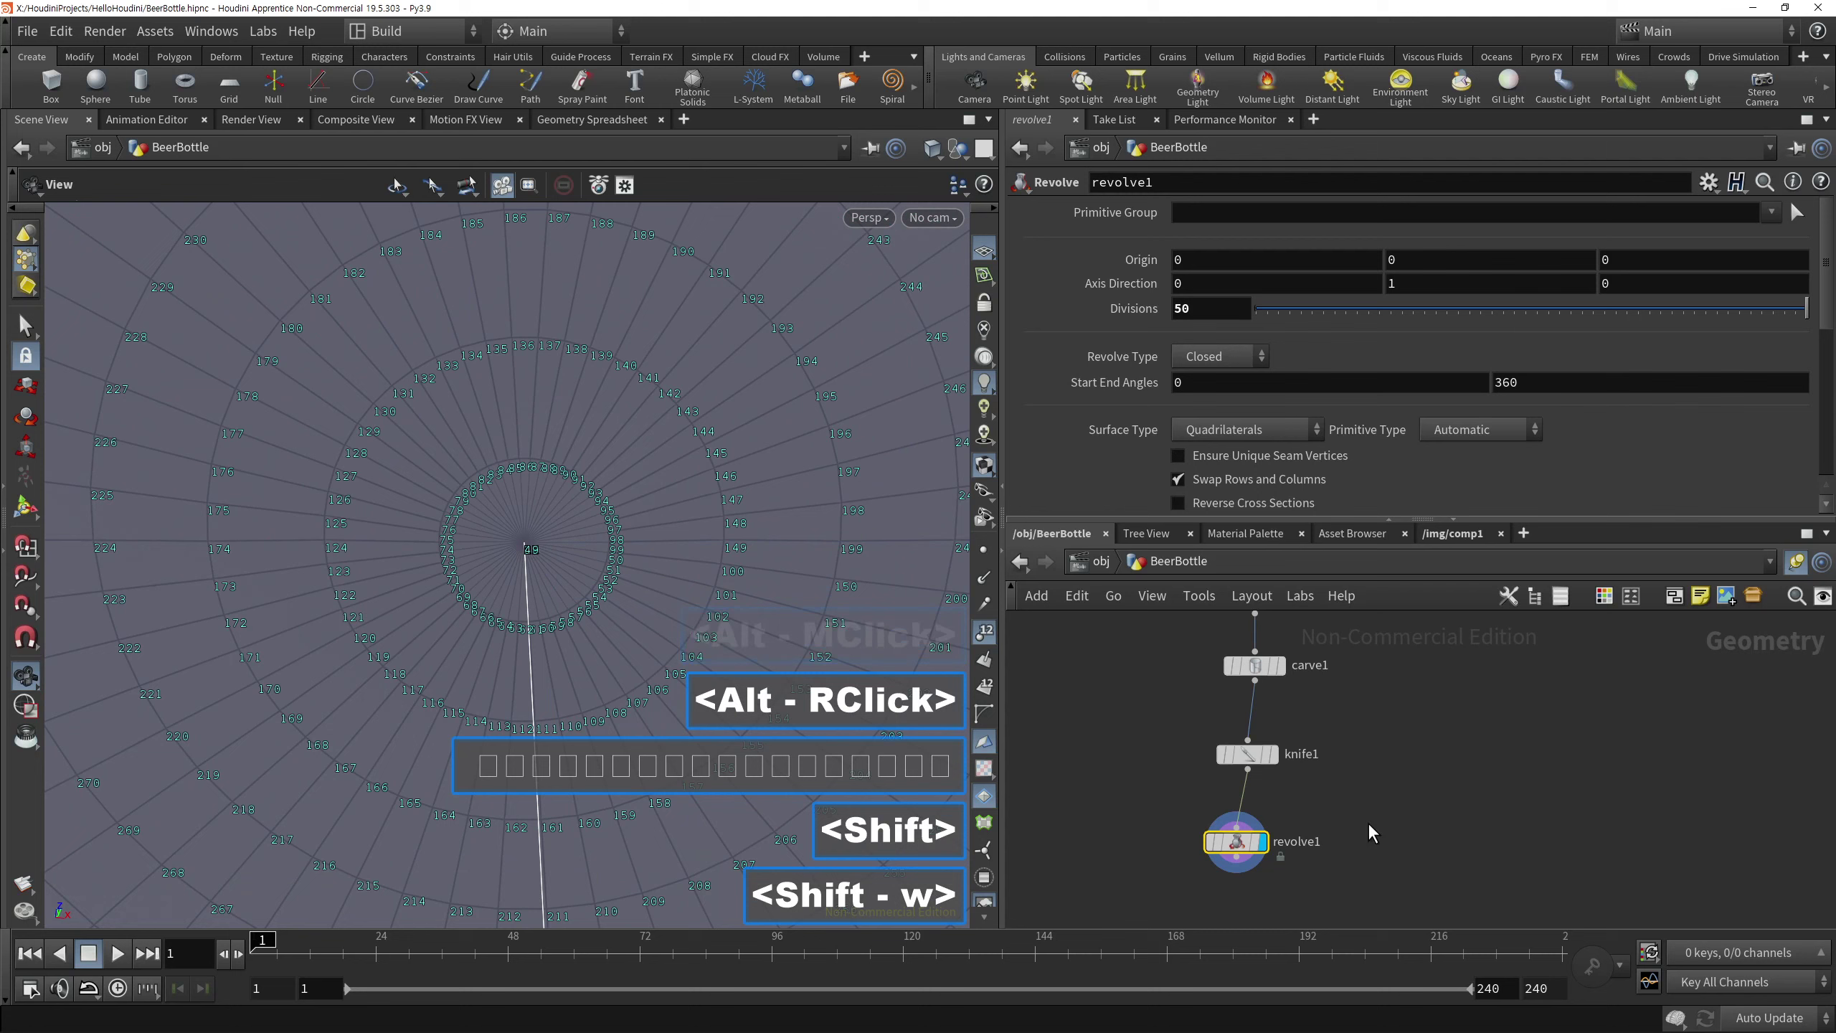
Place a Fuse node below revolve1
middle_click(1415, 744)
left_click(1249, 857)
double_click(1255, 854)
key("Tab")
type("<Tab>f")
left_click(1438, 107)
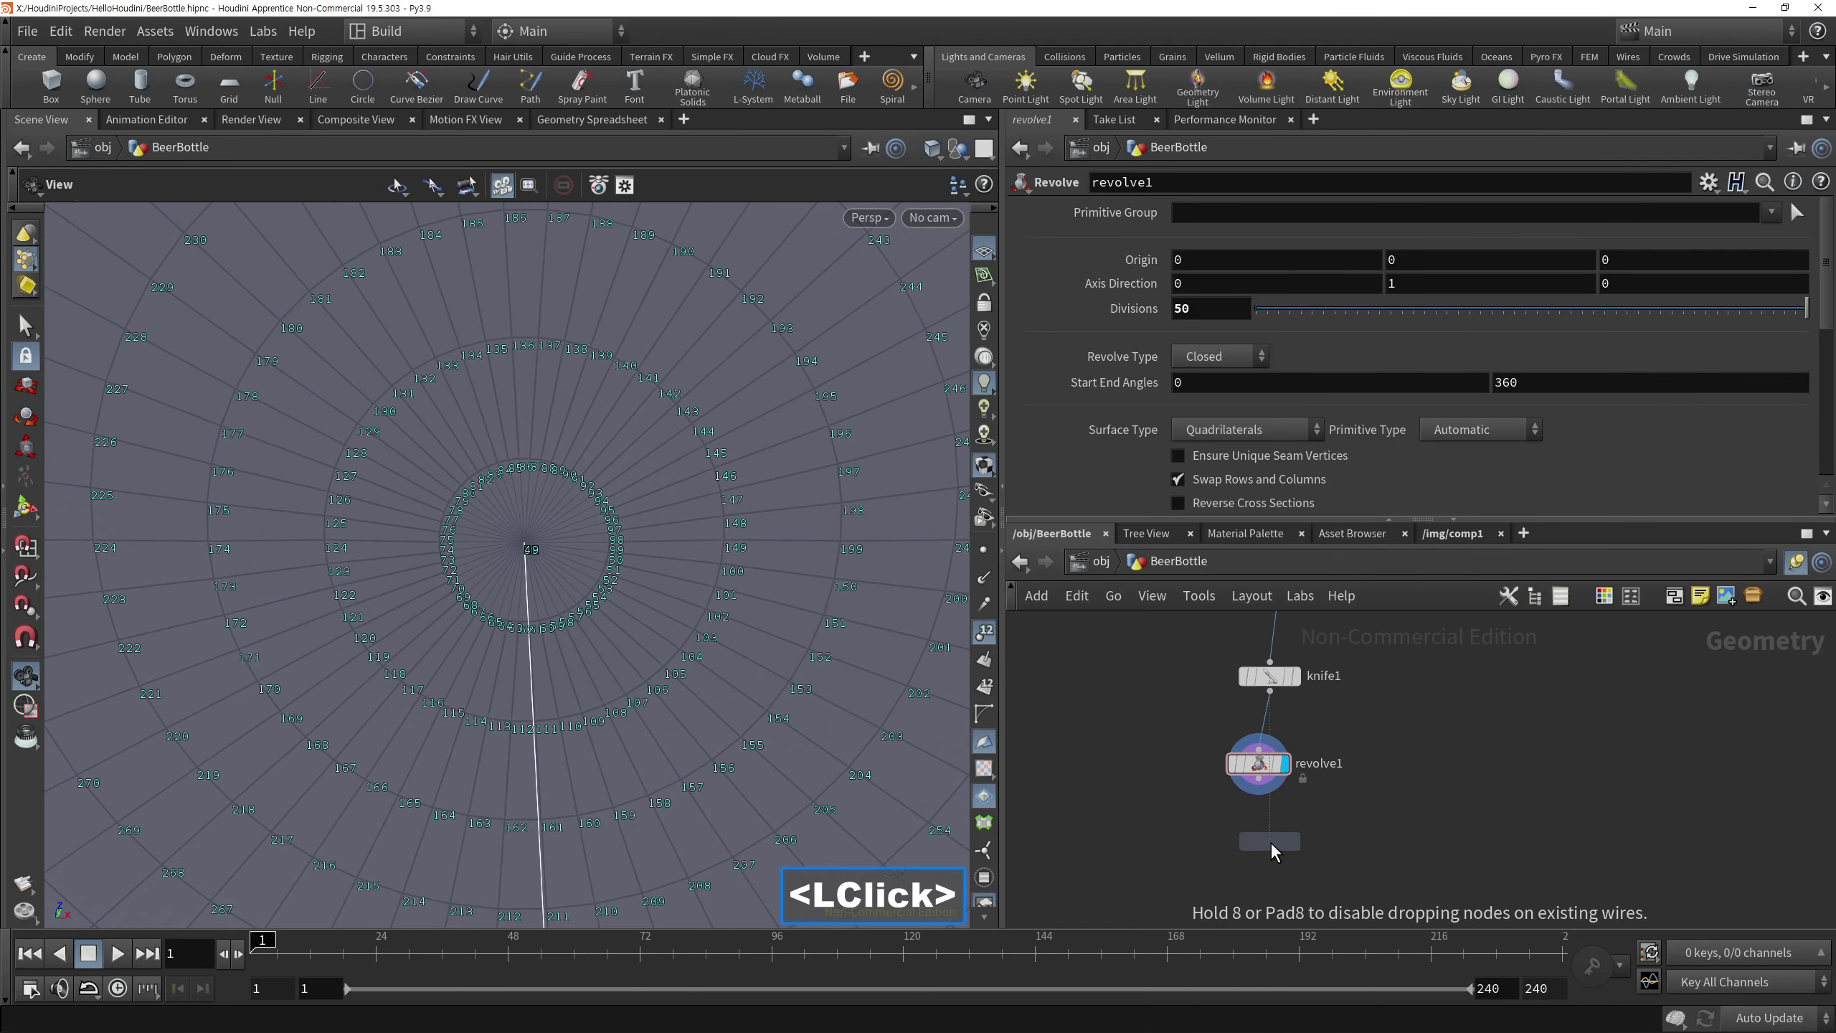
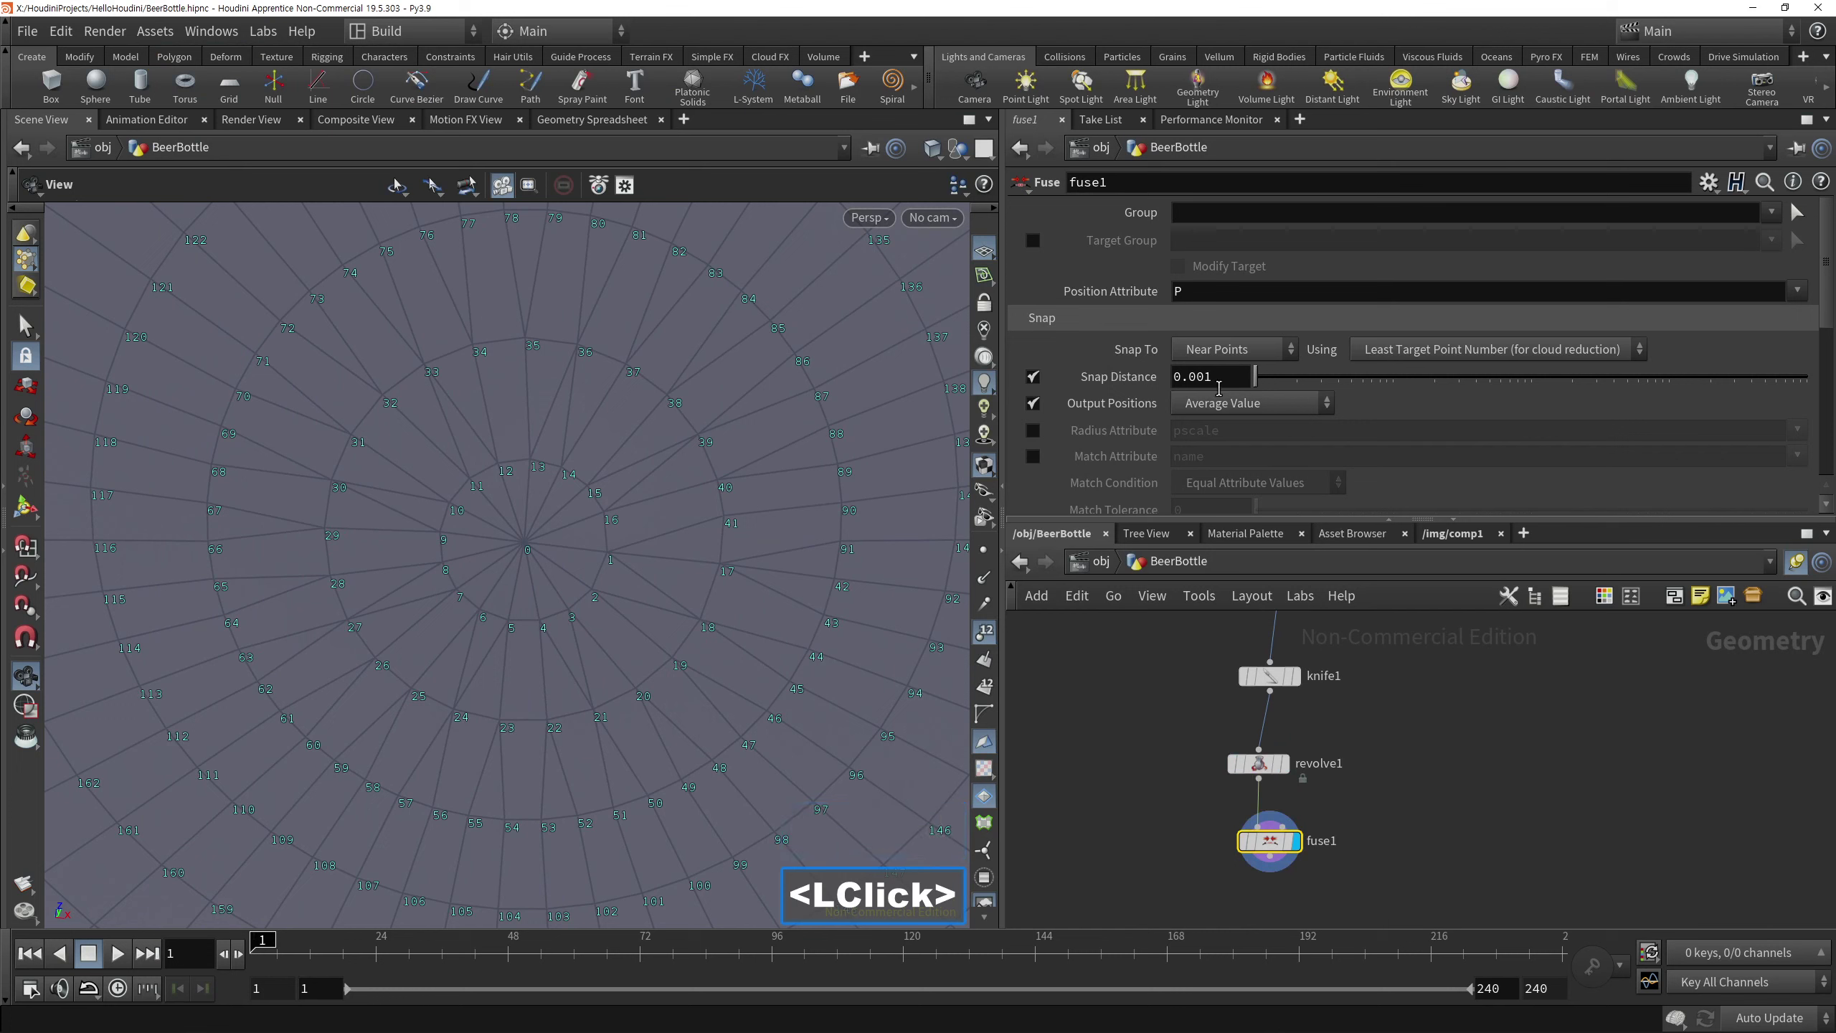
Set fuse1's Snap Distance to 0.0001
key("0")
left_click(1500, 730)
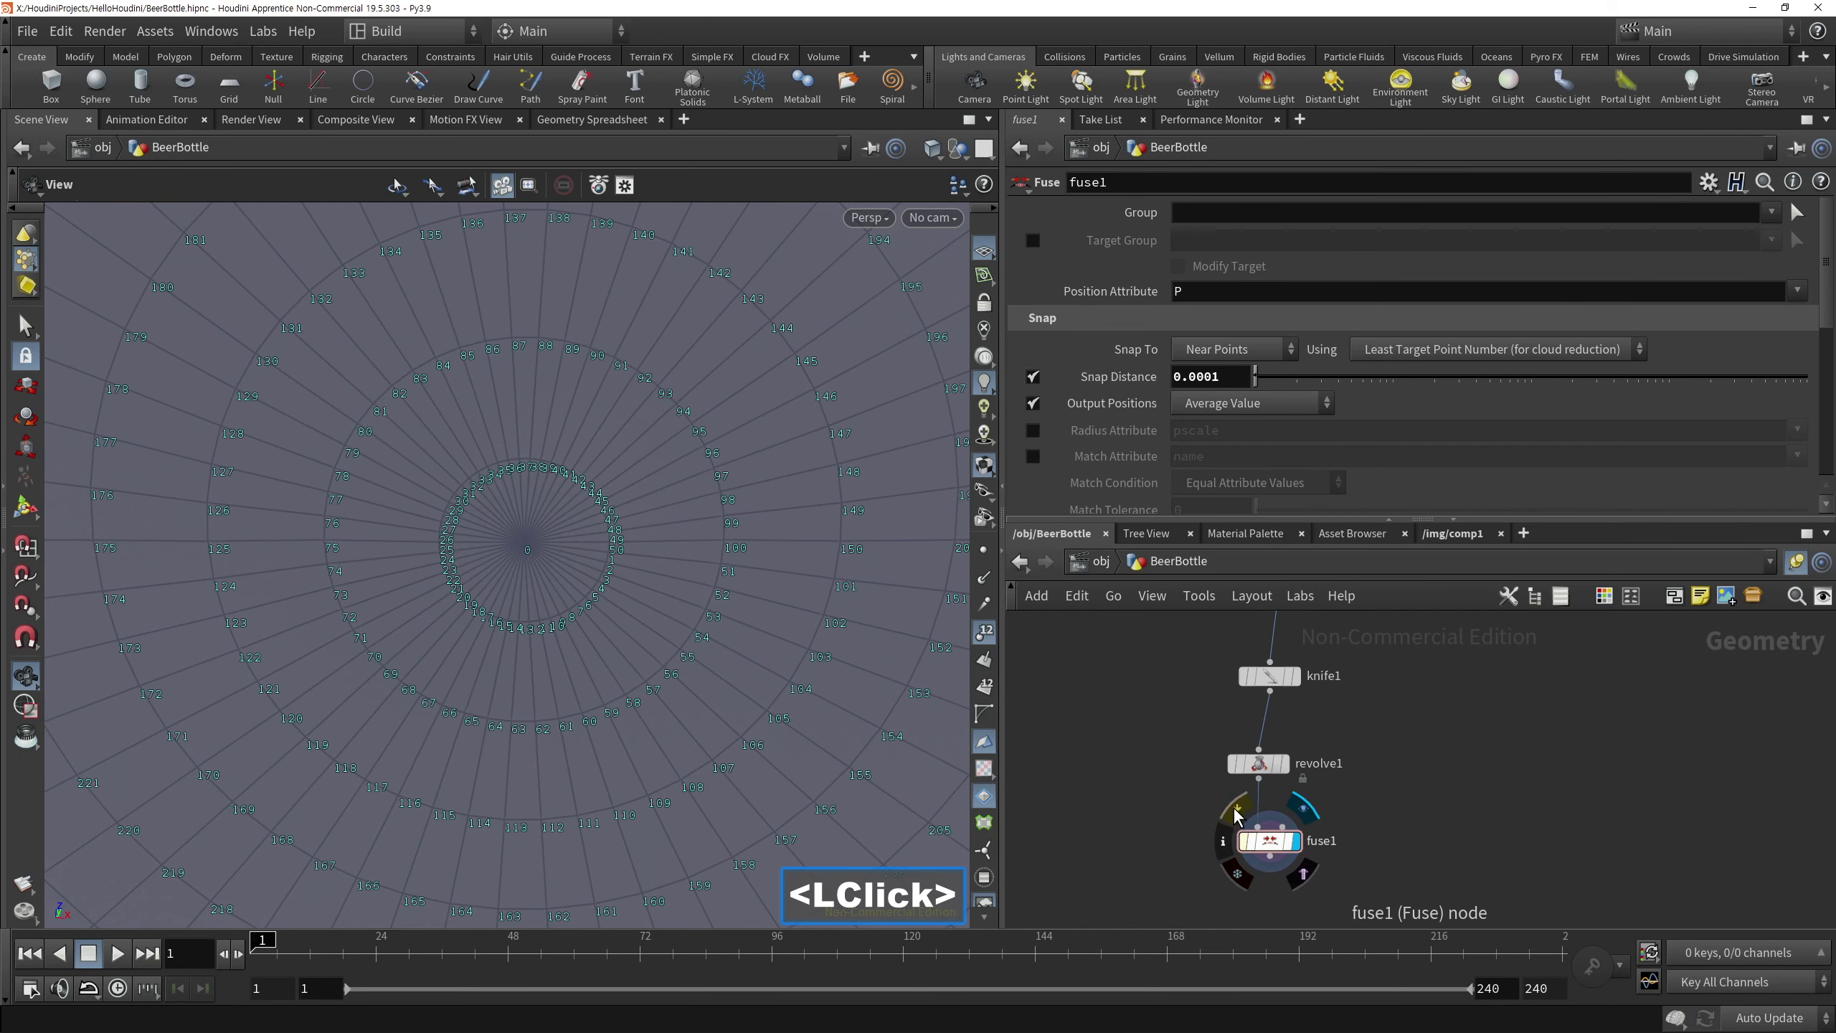
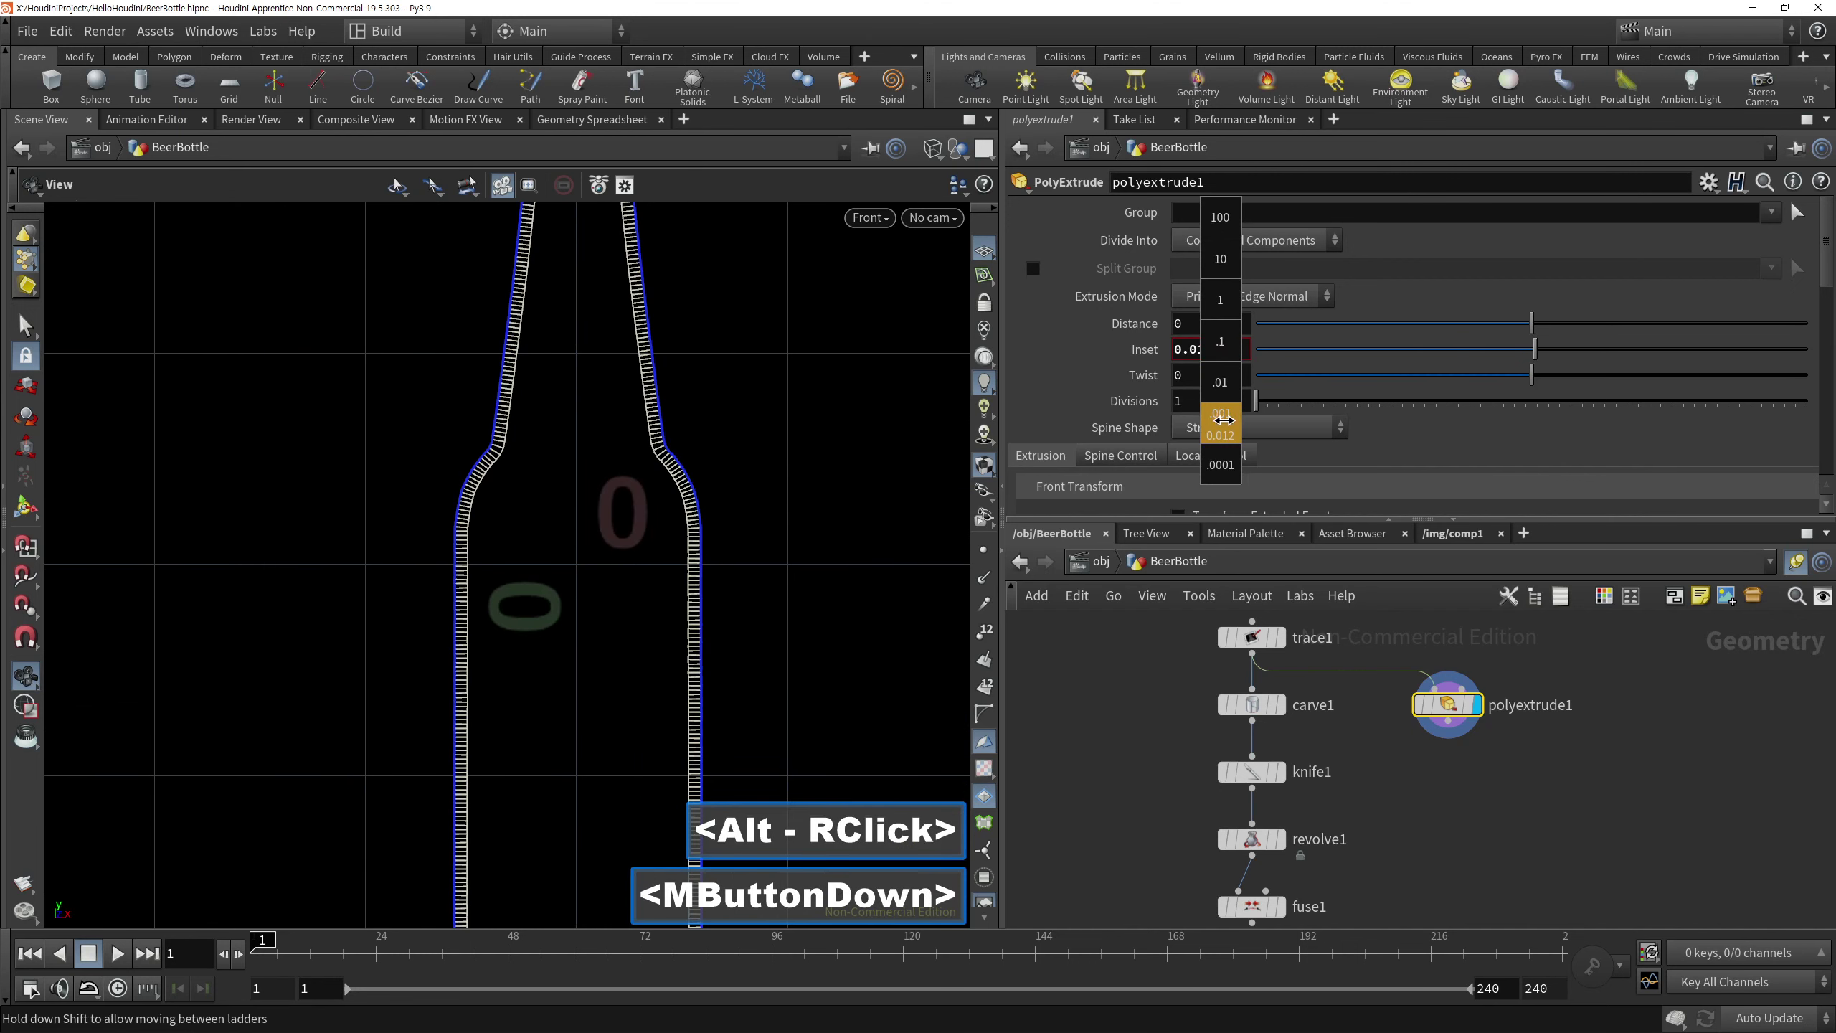
Copy-paste the carve, knife, revolve and fuse chain under polyextrude1
right_click(677, 627)
middle_click(716, 436)
right_click(782, 526)
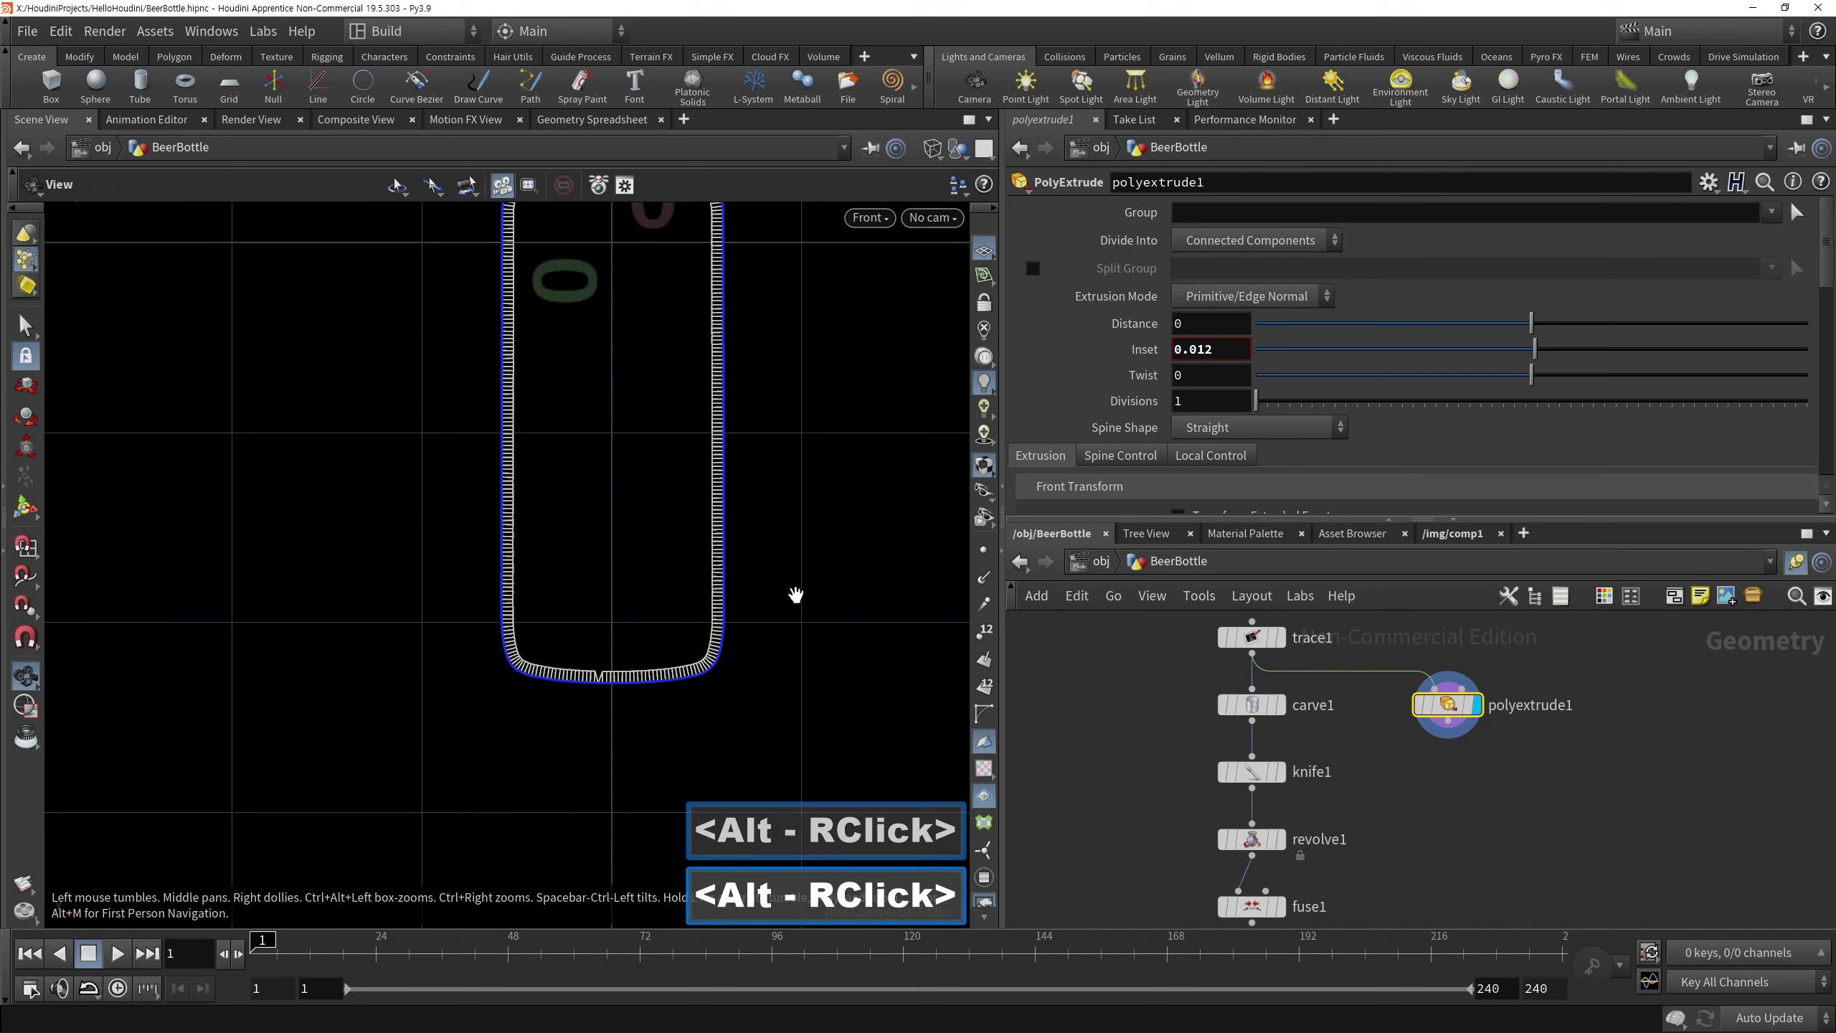
key("a")
right_click(1391, 784)
middle_click(1368, 697)
left_click(1291, 894)
left_click(1272, 720)
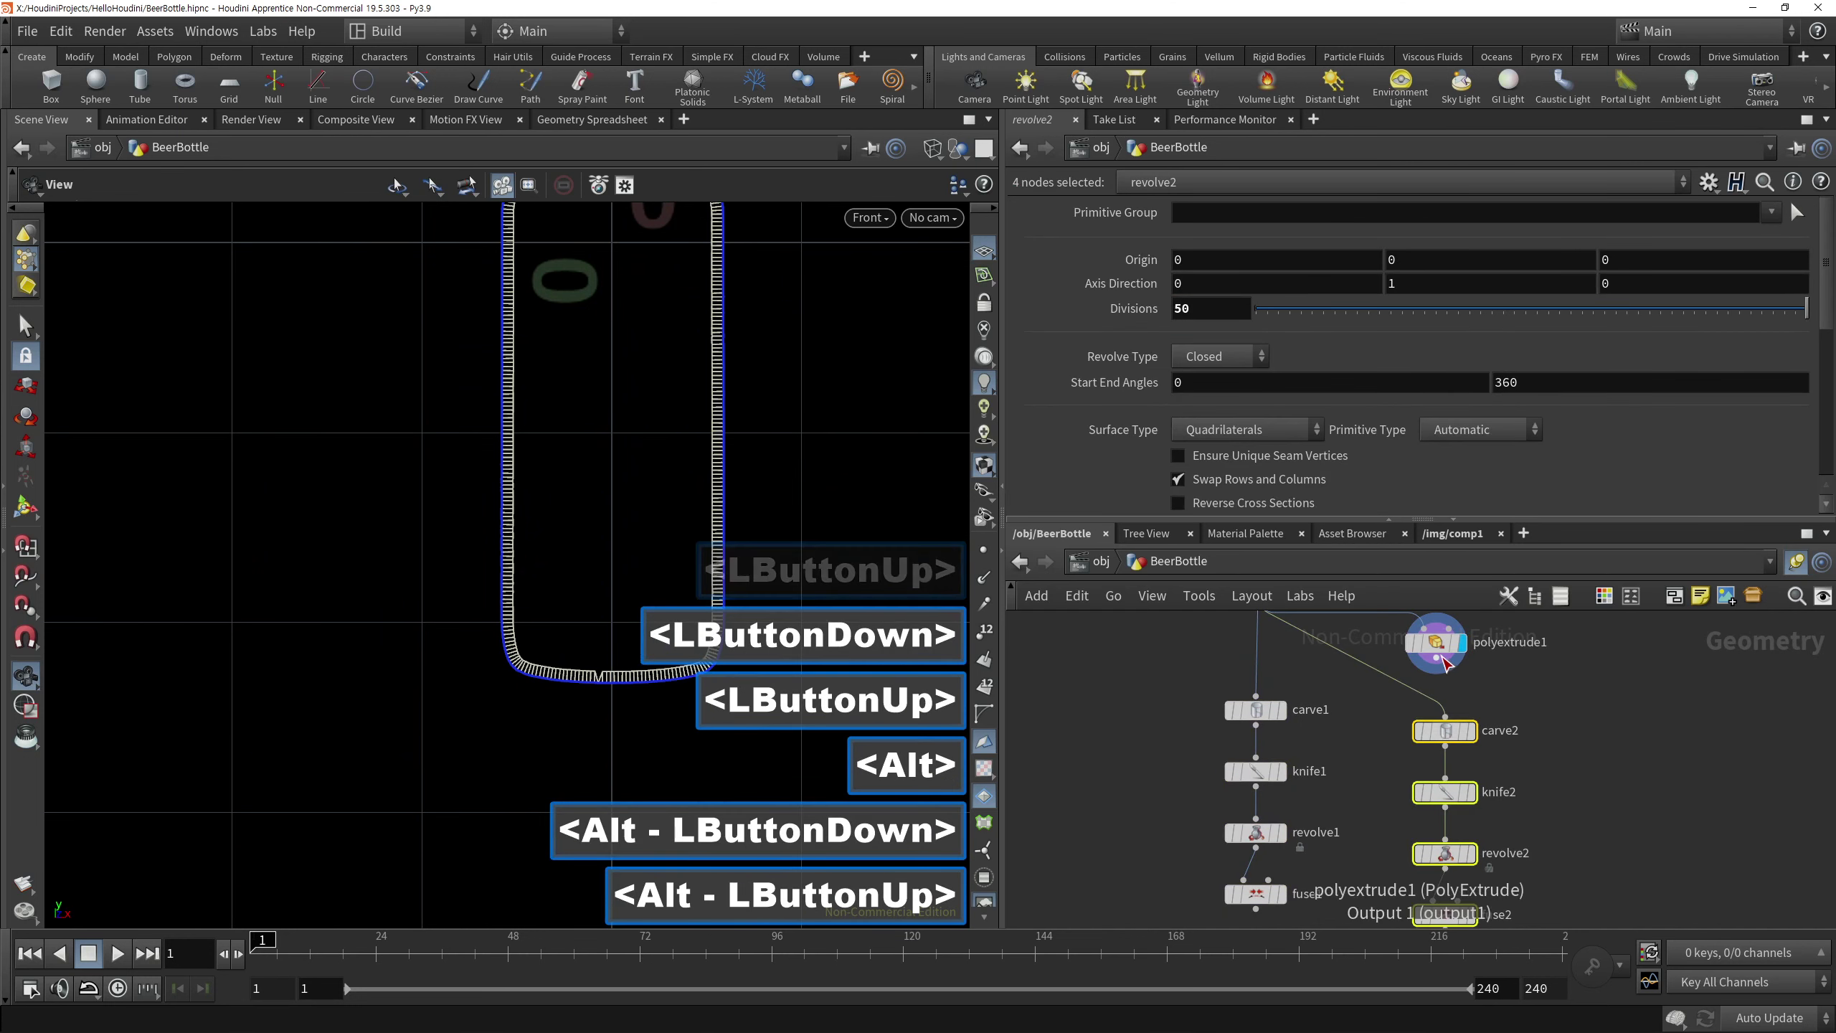
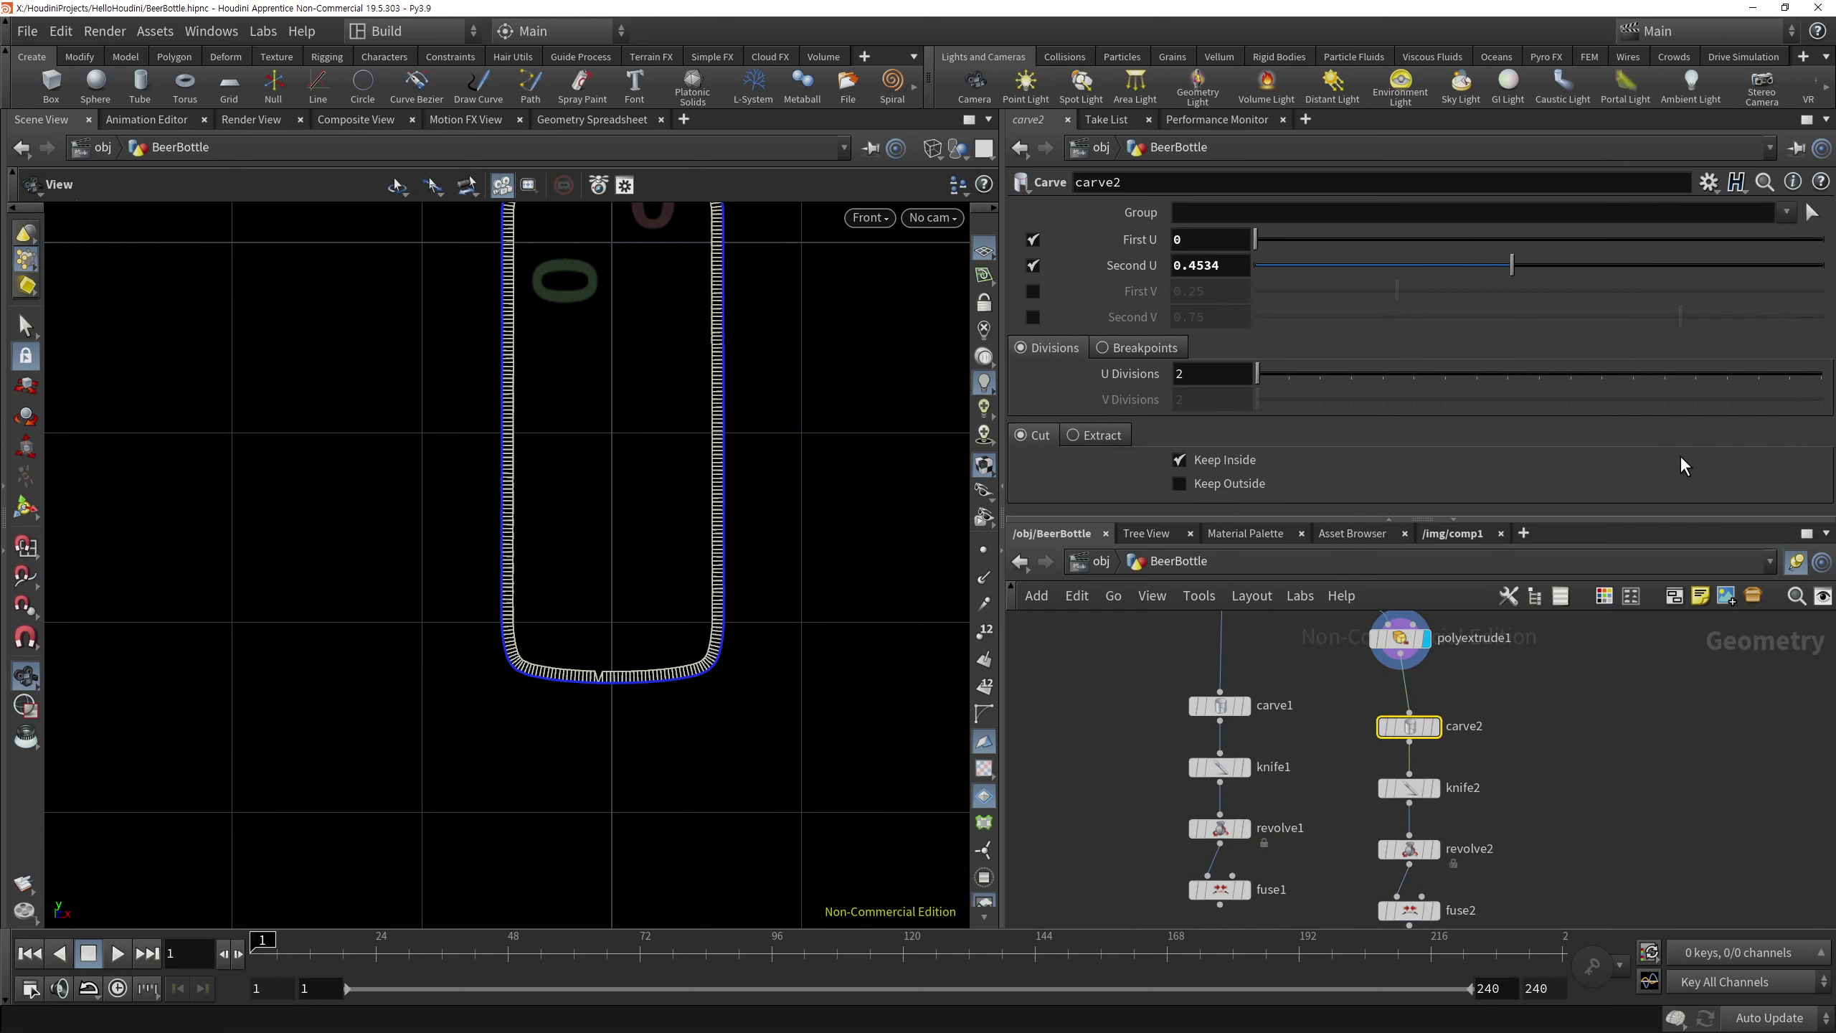
Uncheck Output Side on polyextrude1 and check the result in the viewport
left_click(1527, 694)
left_click(1427, 643)
left_click(1834, 326)
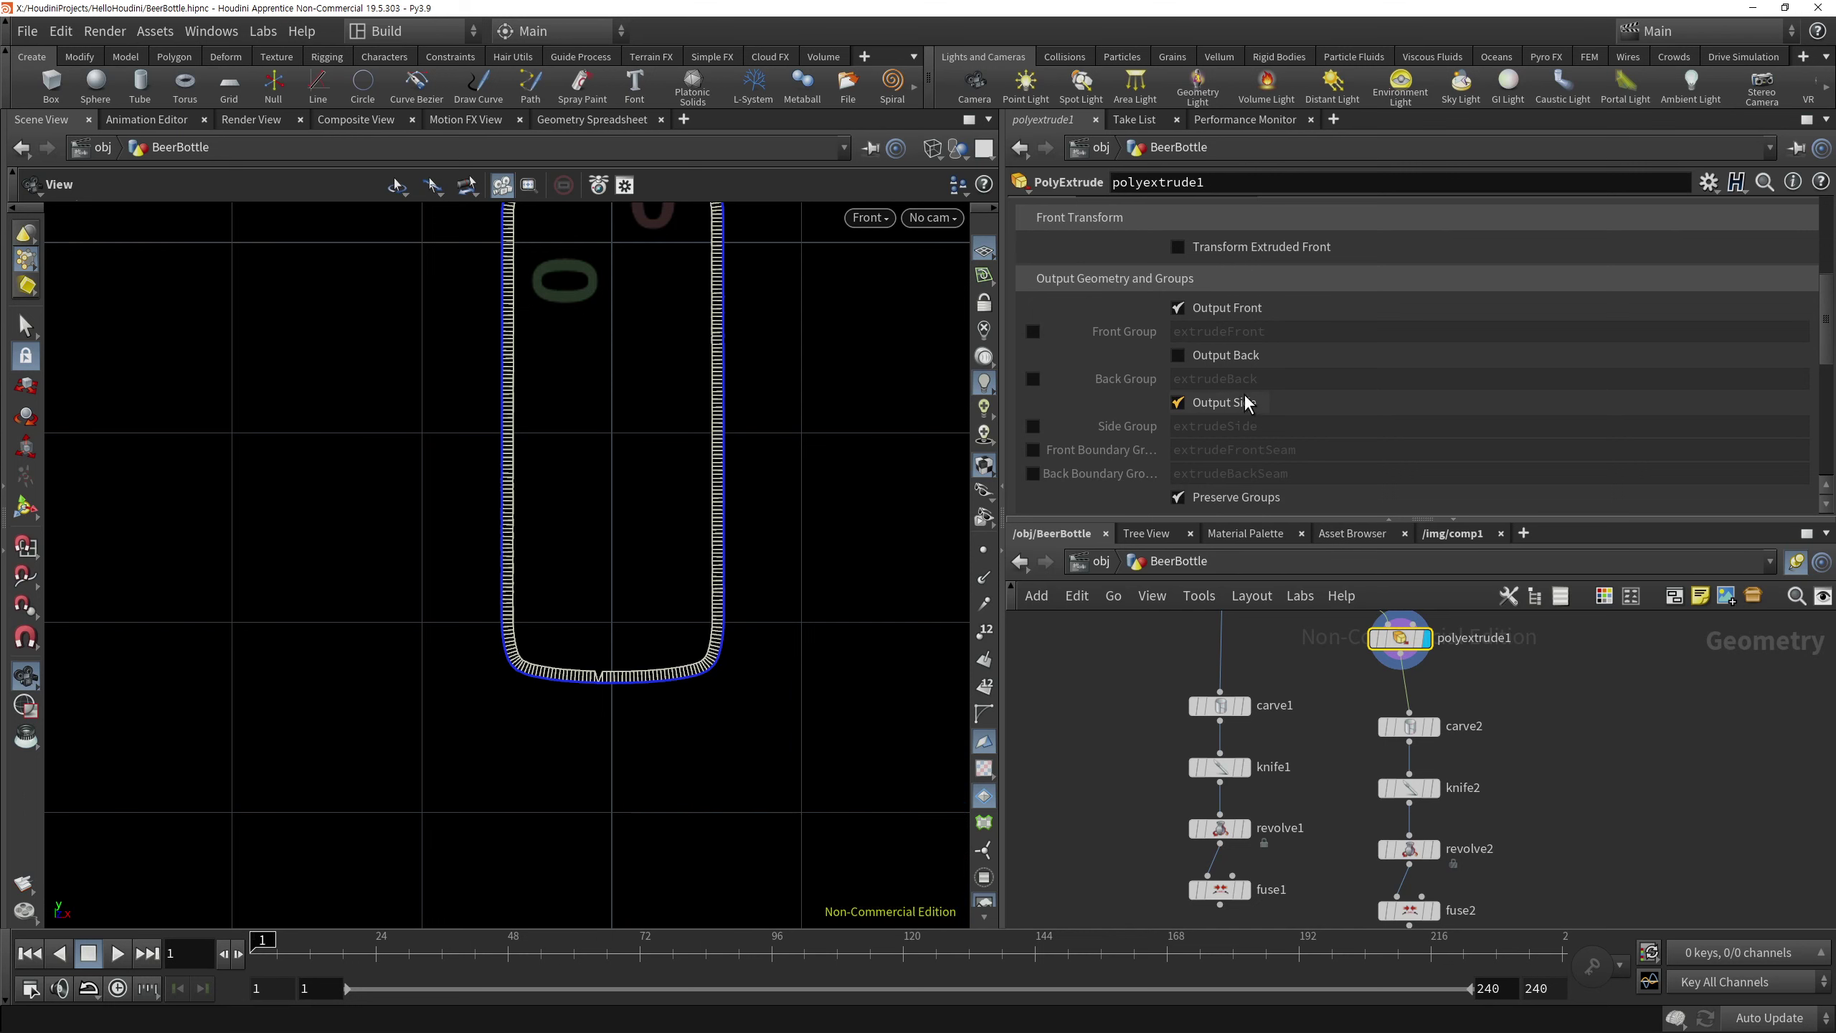
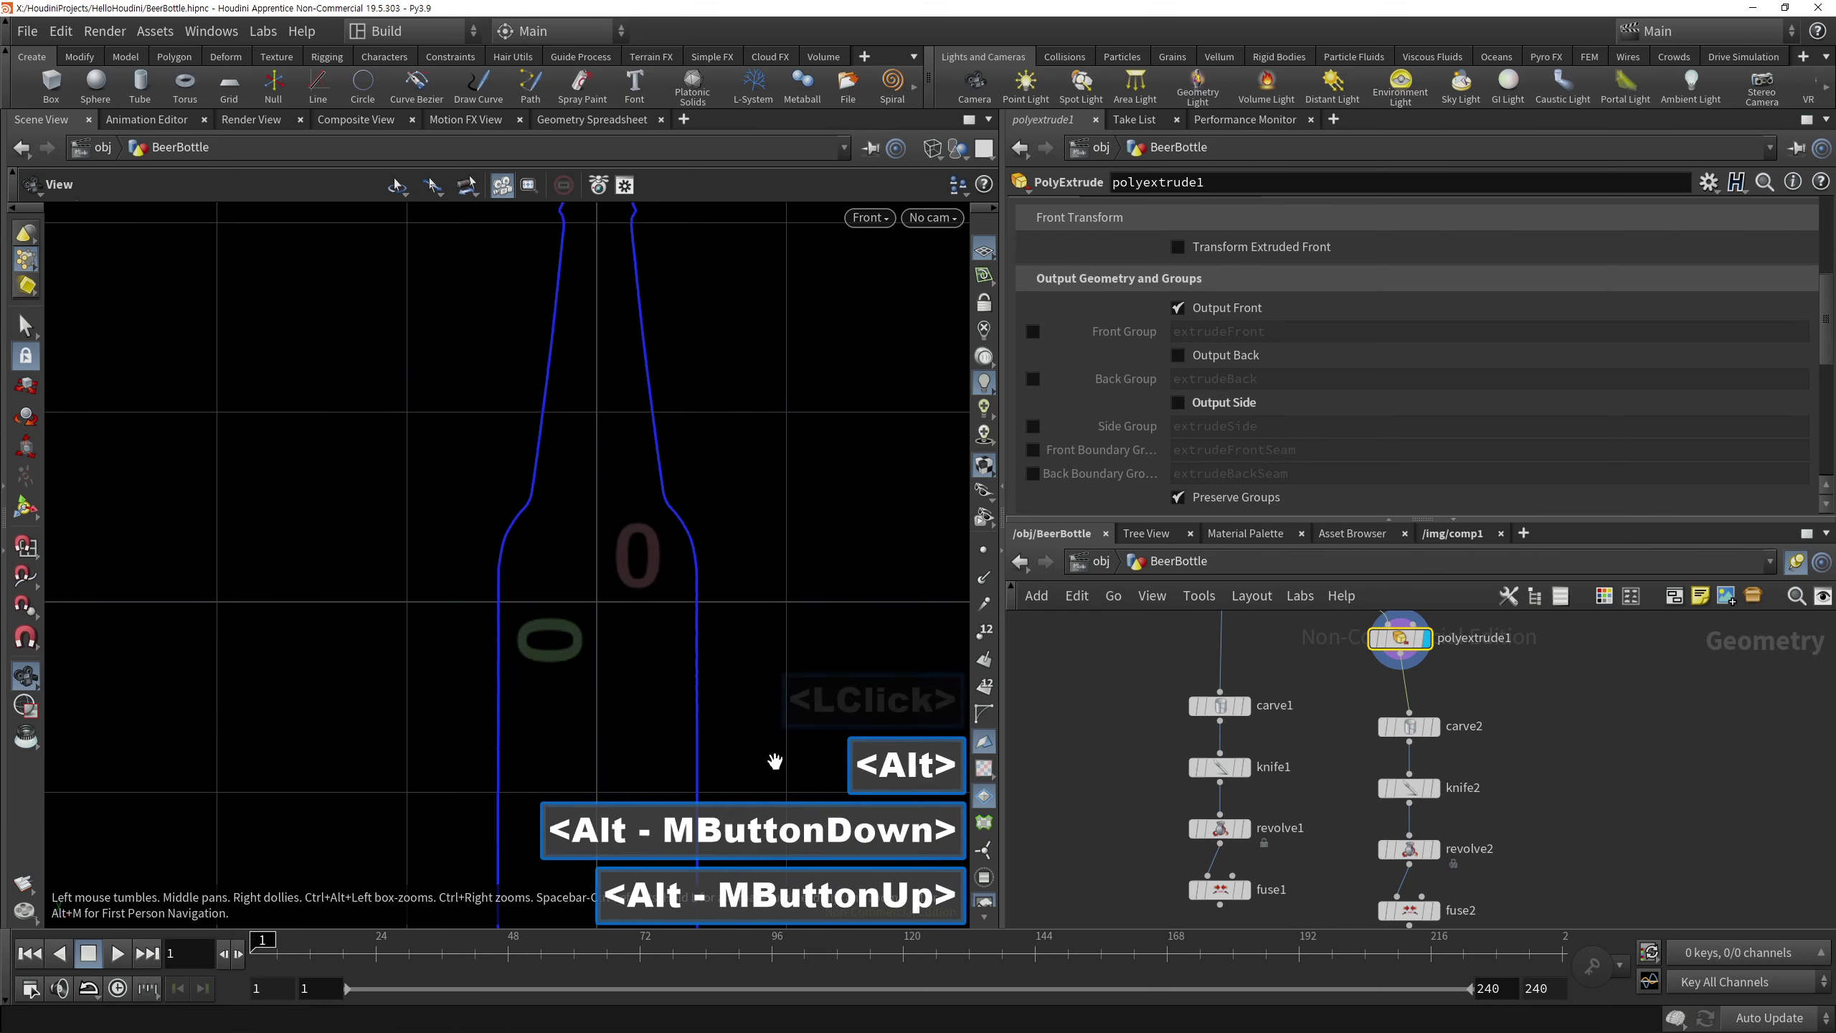
middle_click(728, 647)
key("w")
left_click(1214, 412)
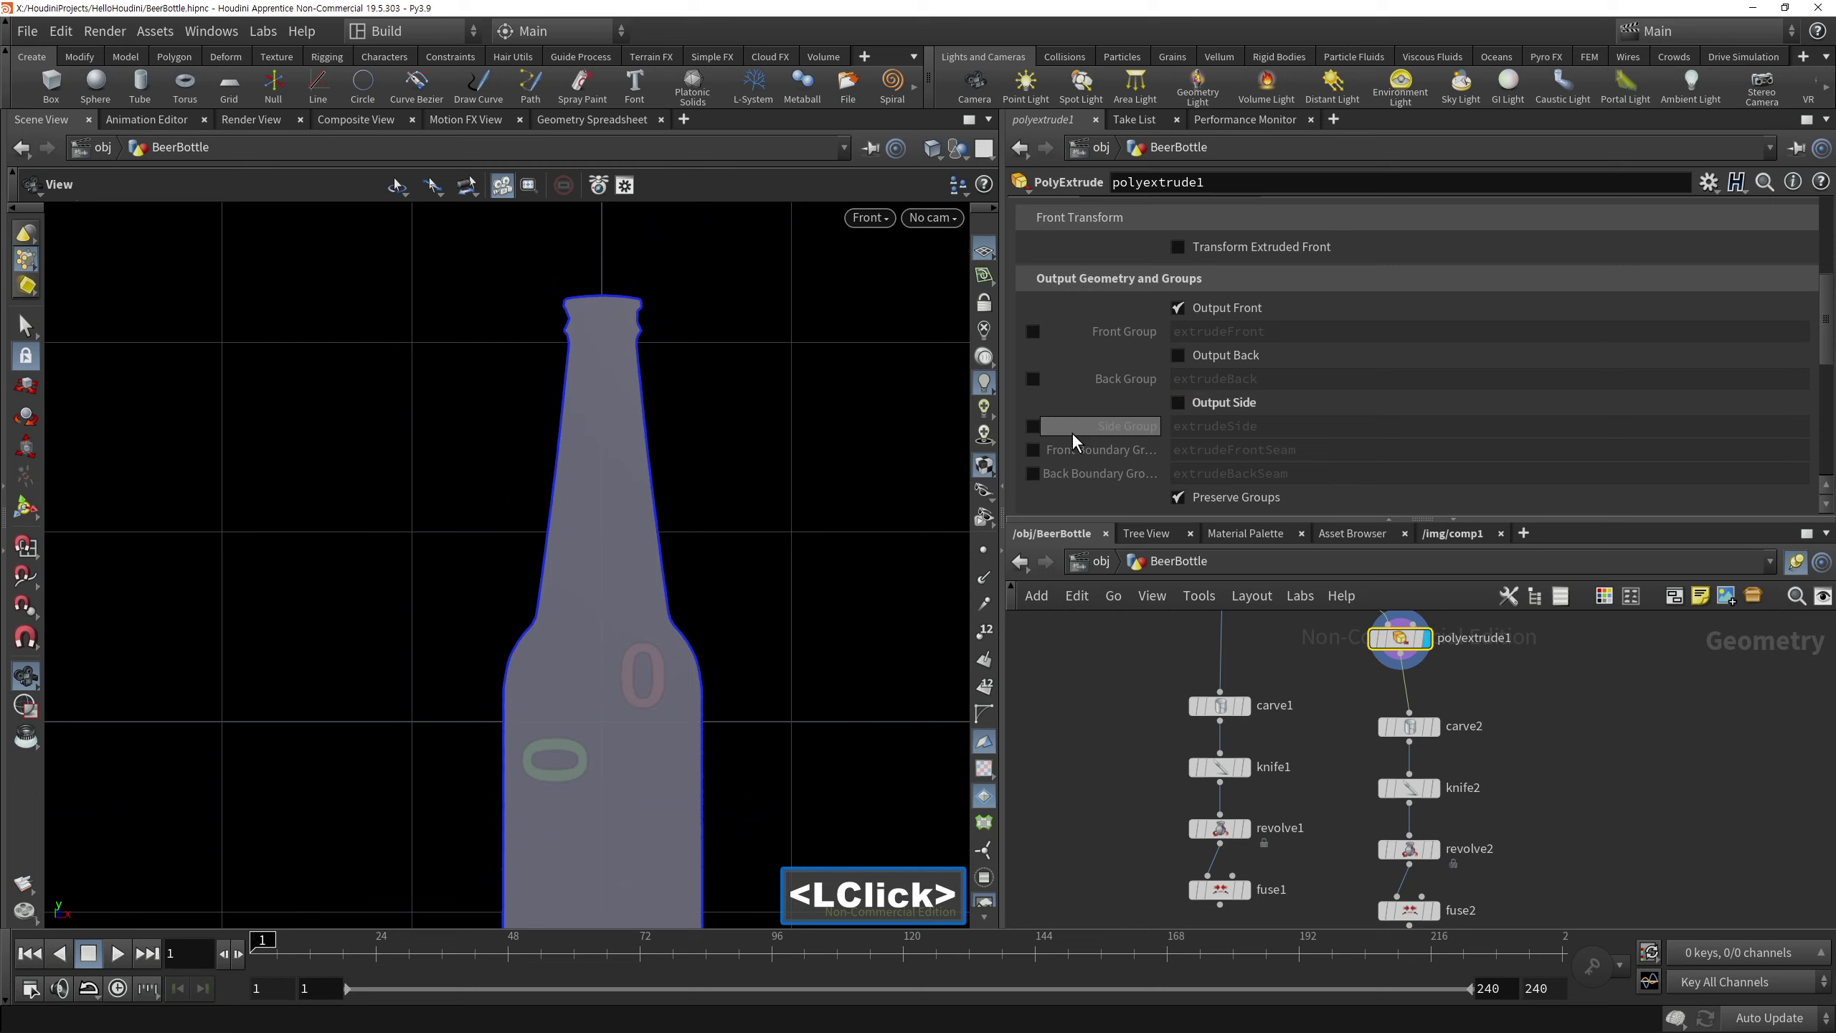
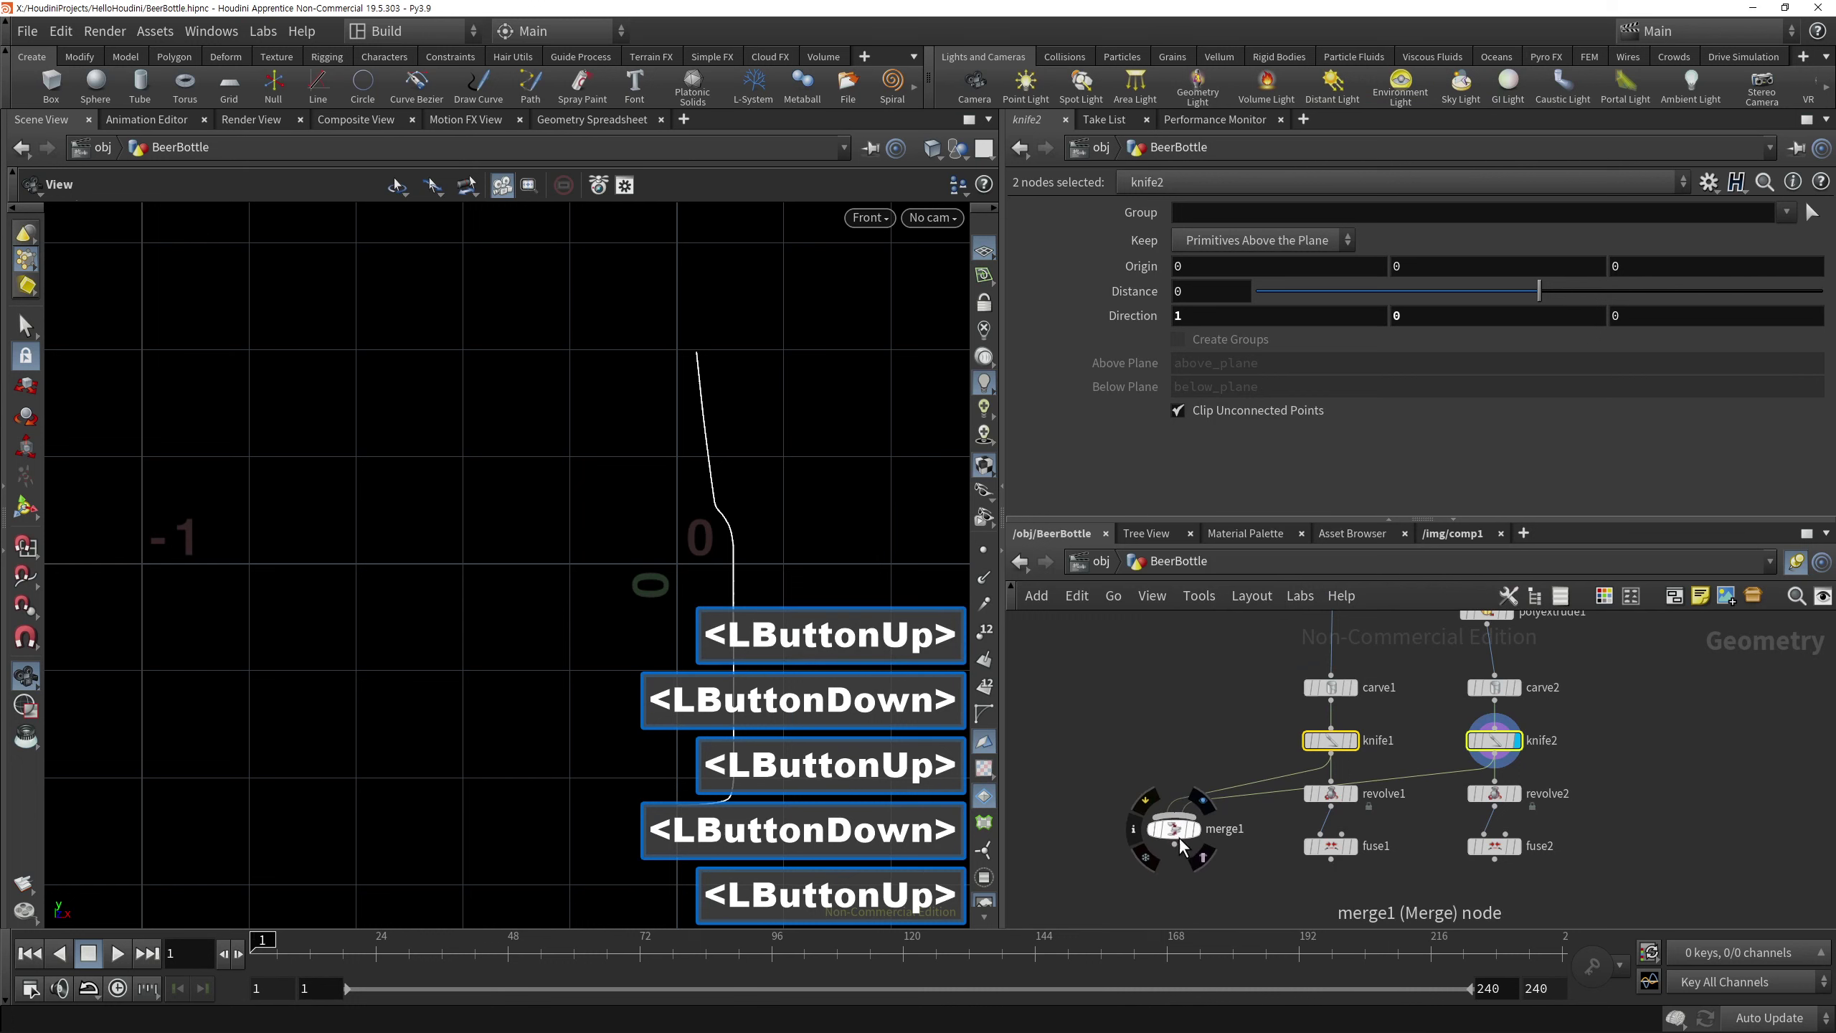
Display merge1's combined profile lines with trace1 shown as a template
double_click(1094, 728)
right_click(790, 391)
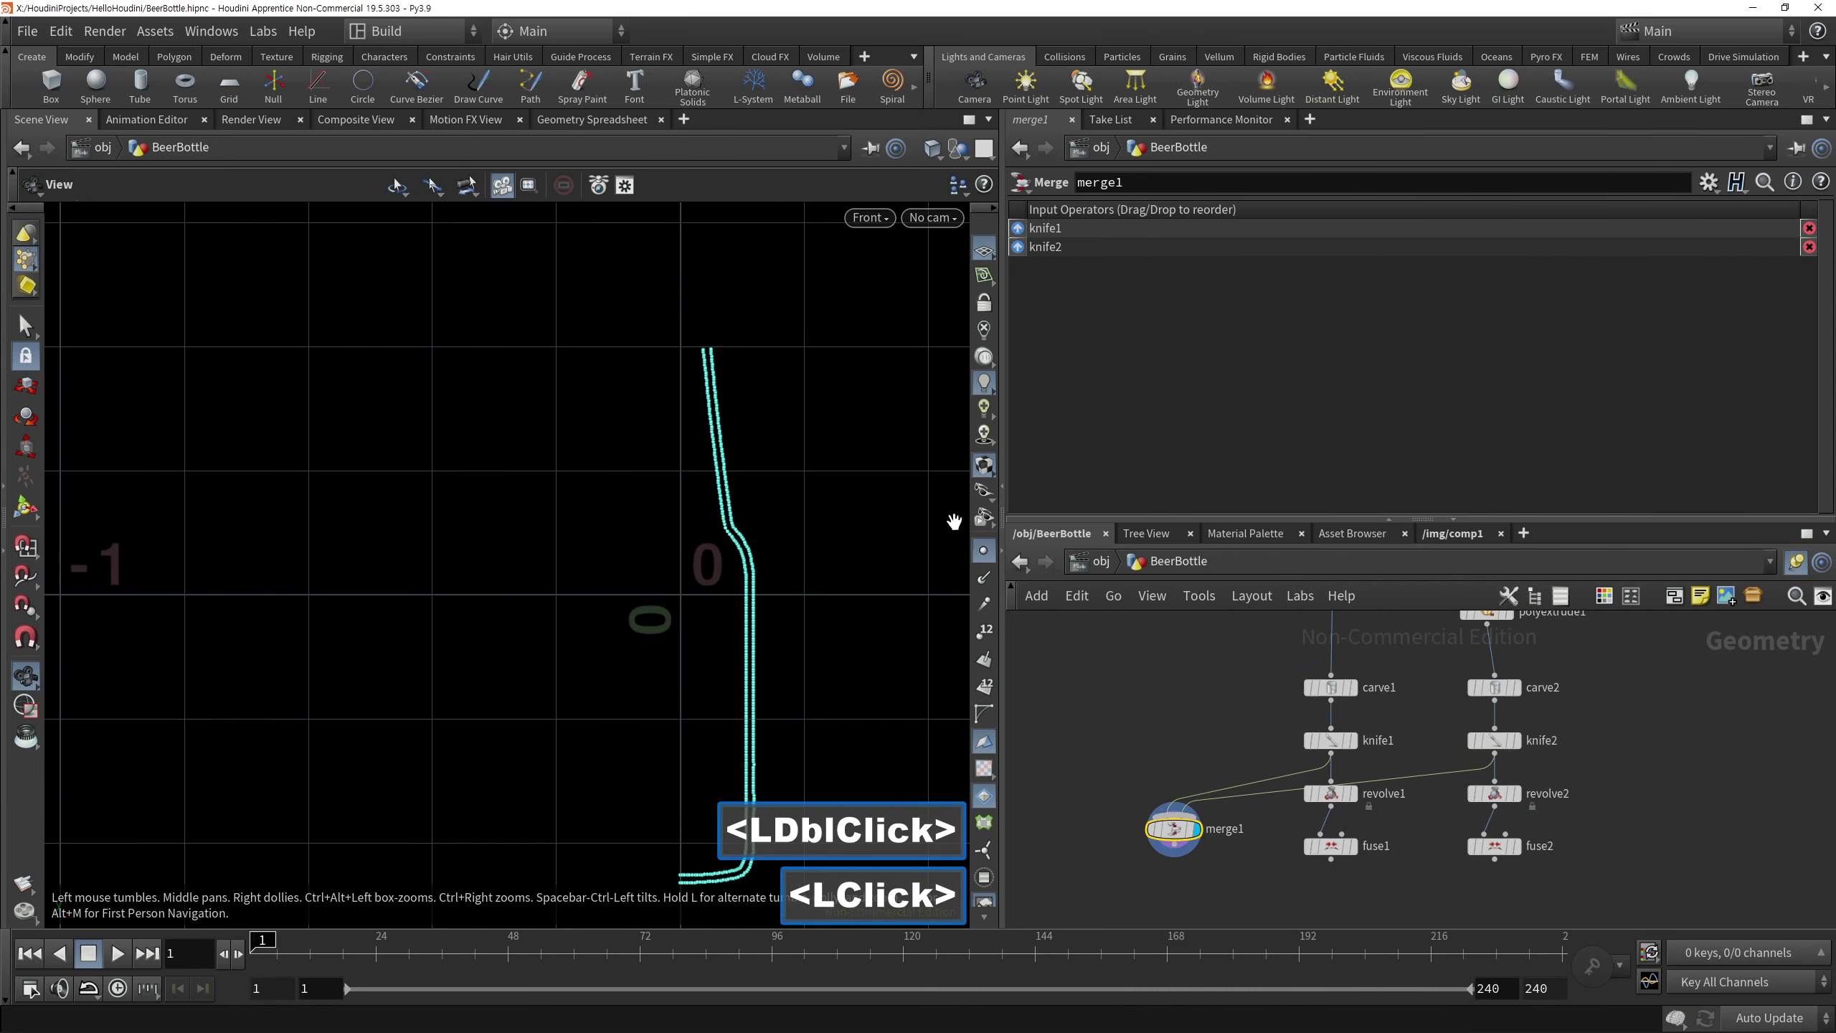
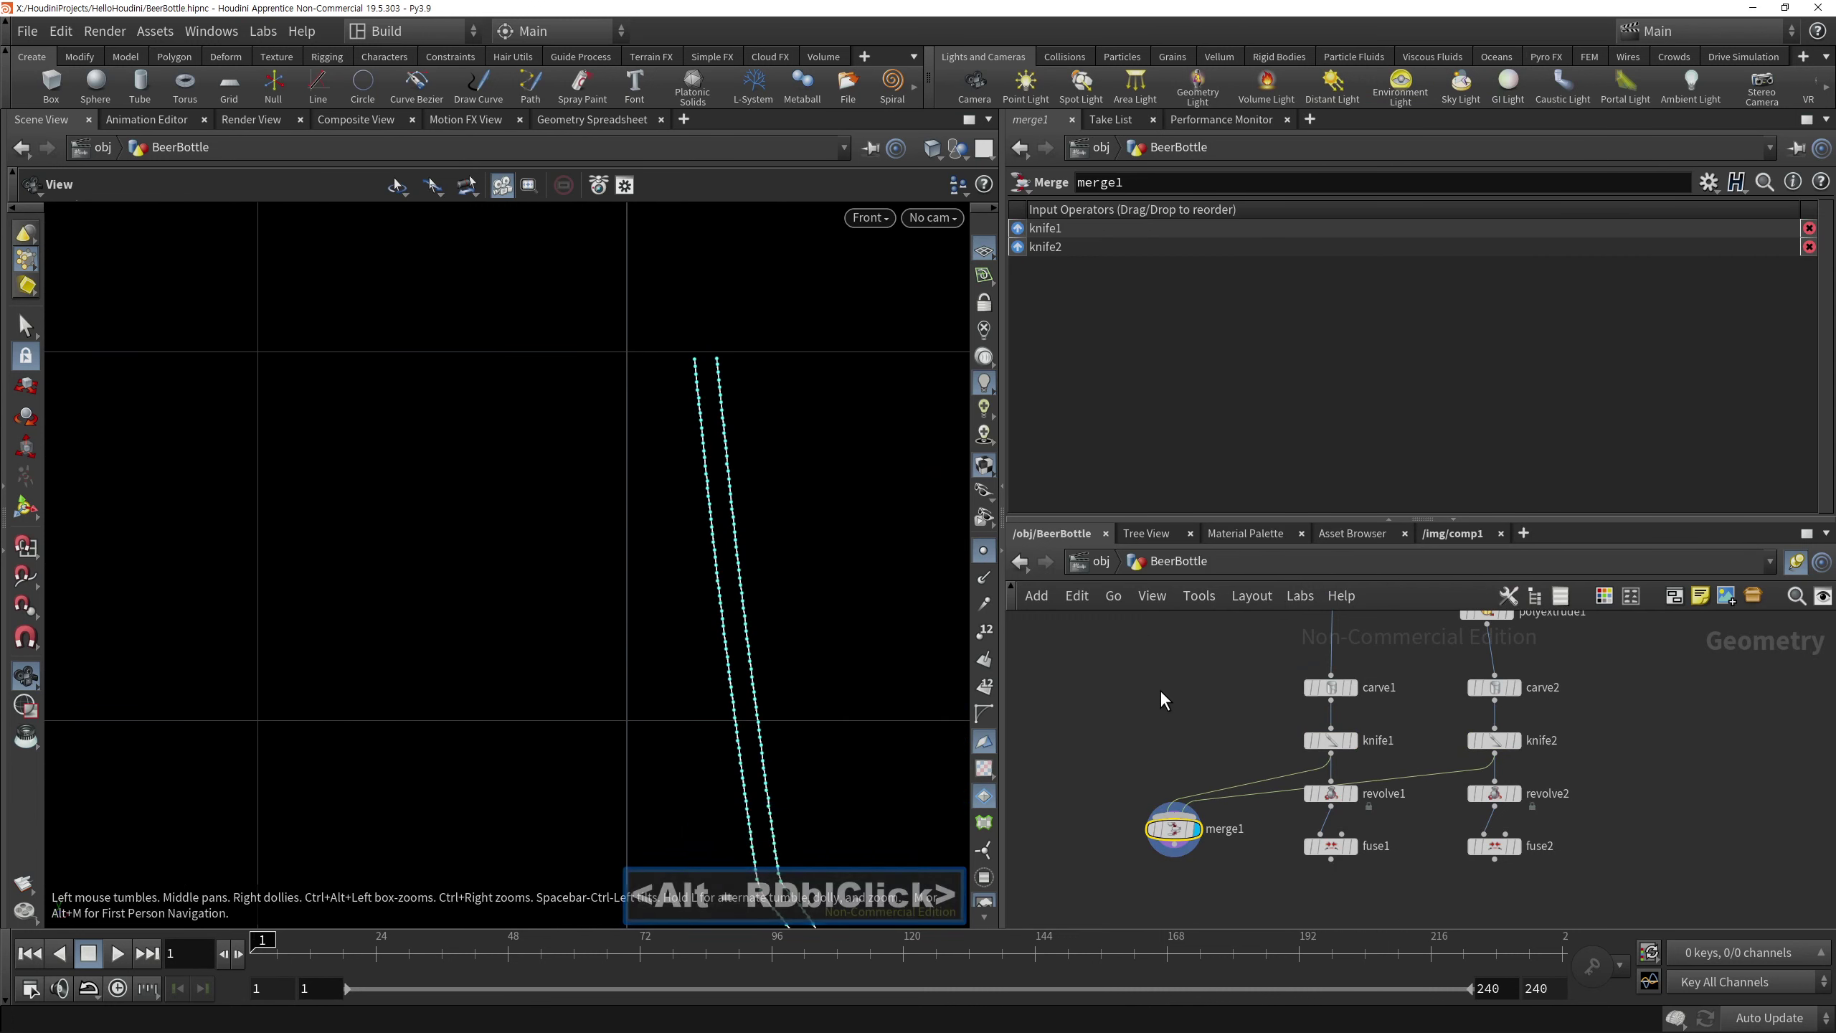
middle_click(1190, 807)
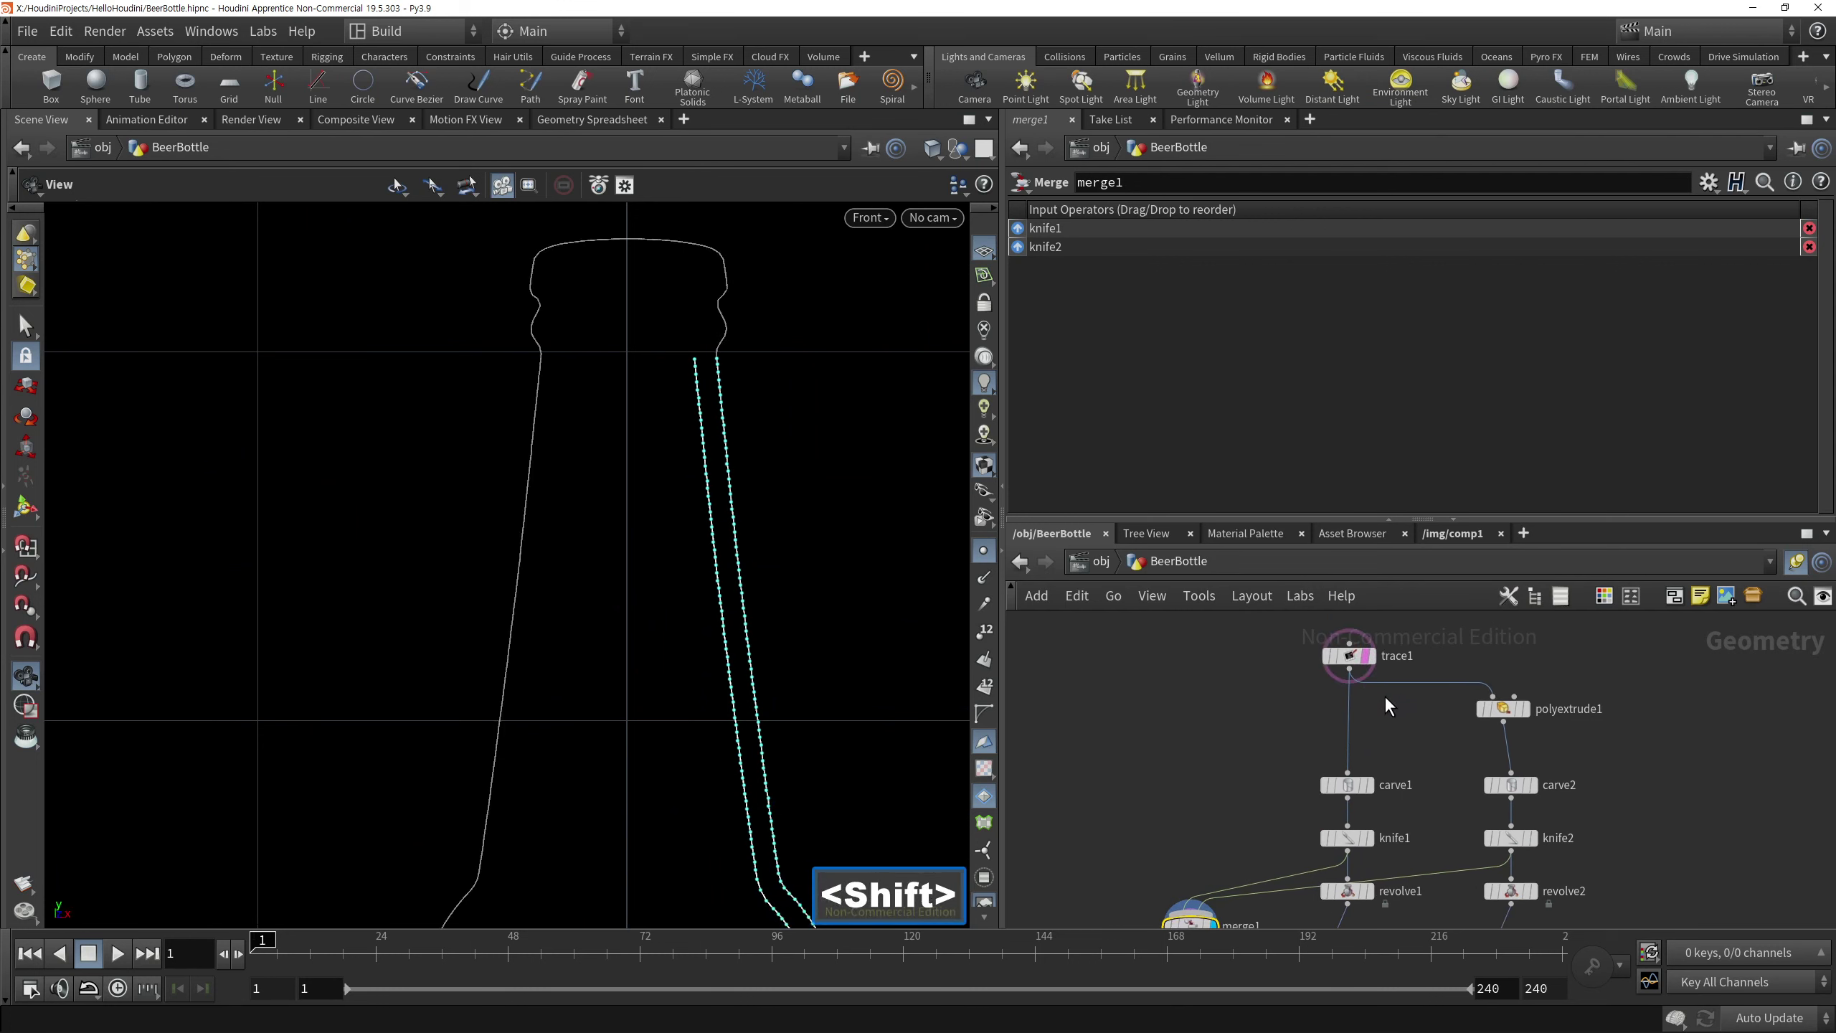
left_click(1155, 742)
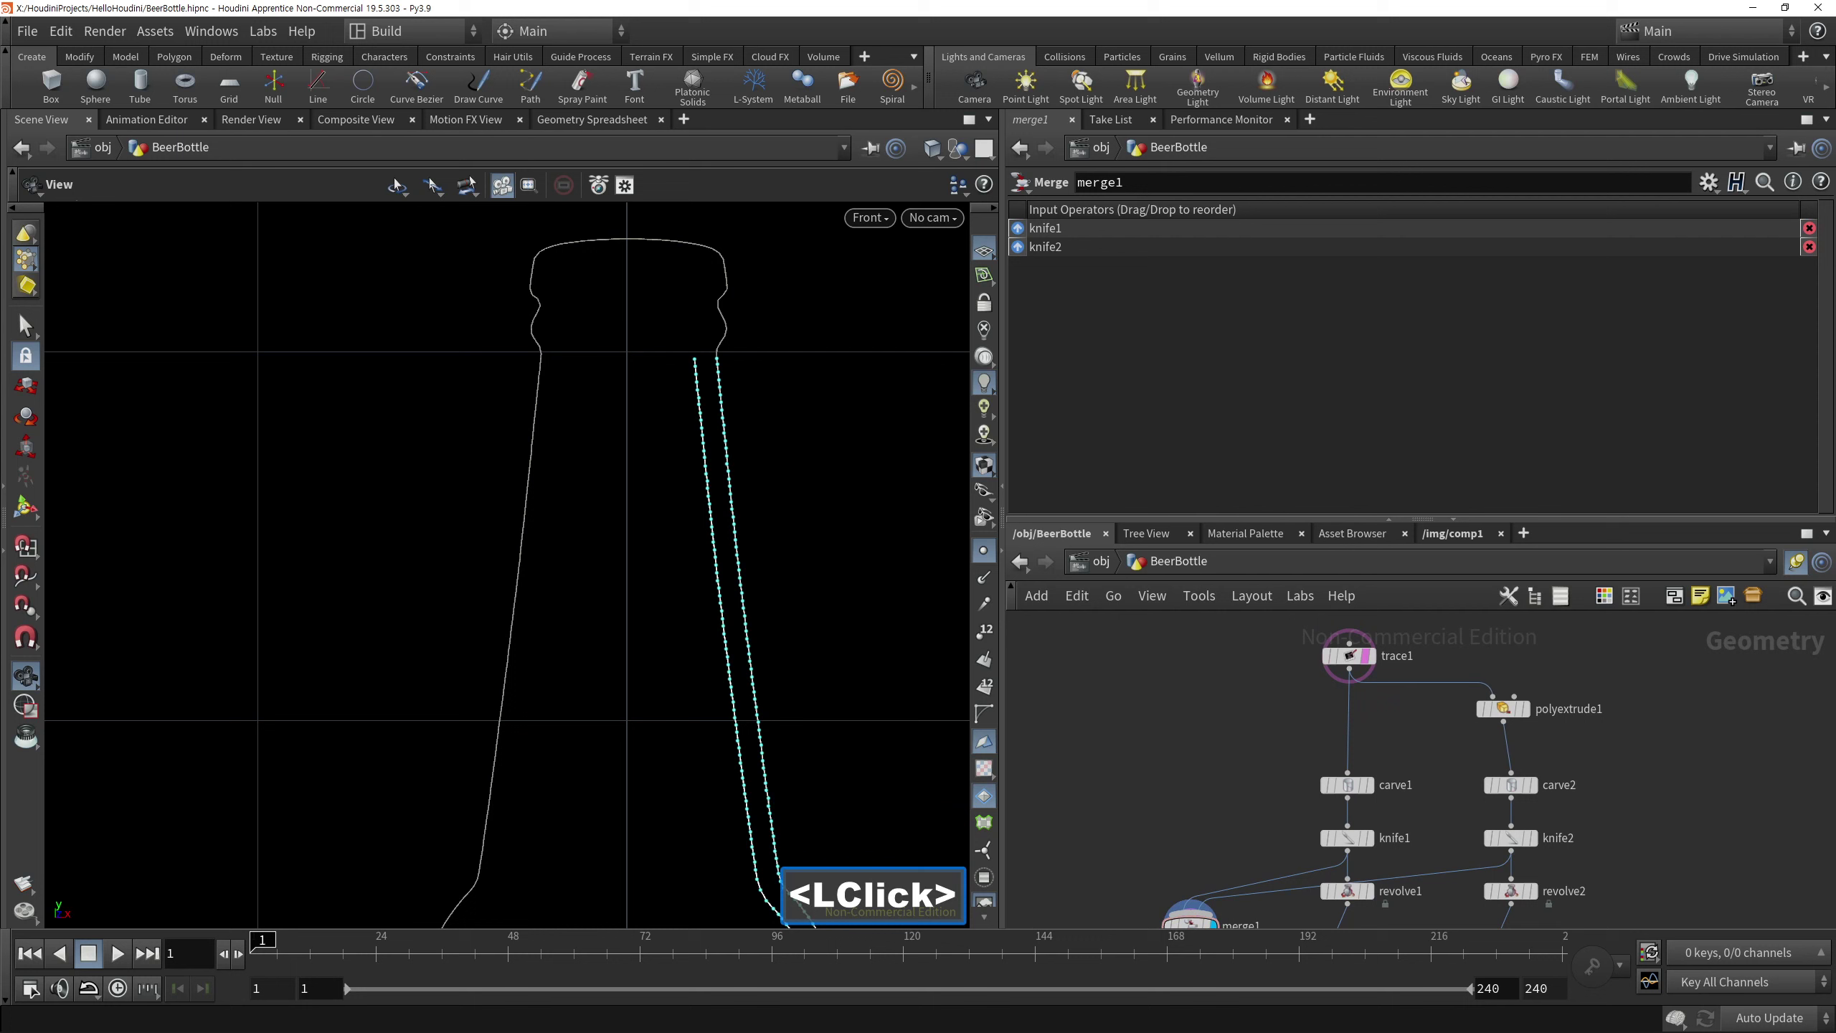
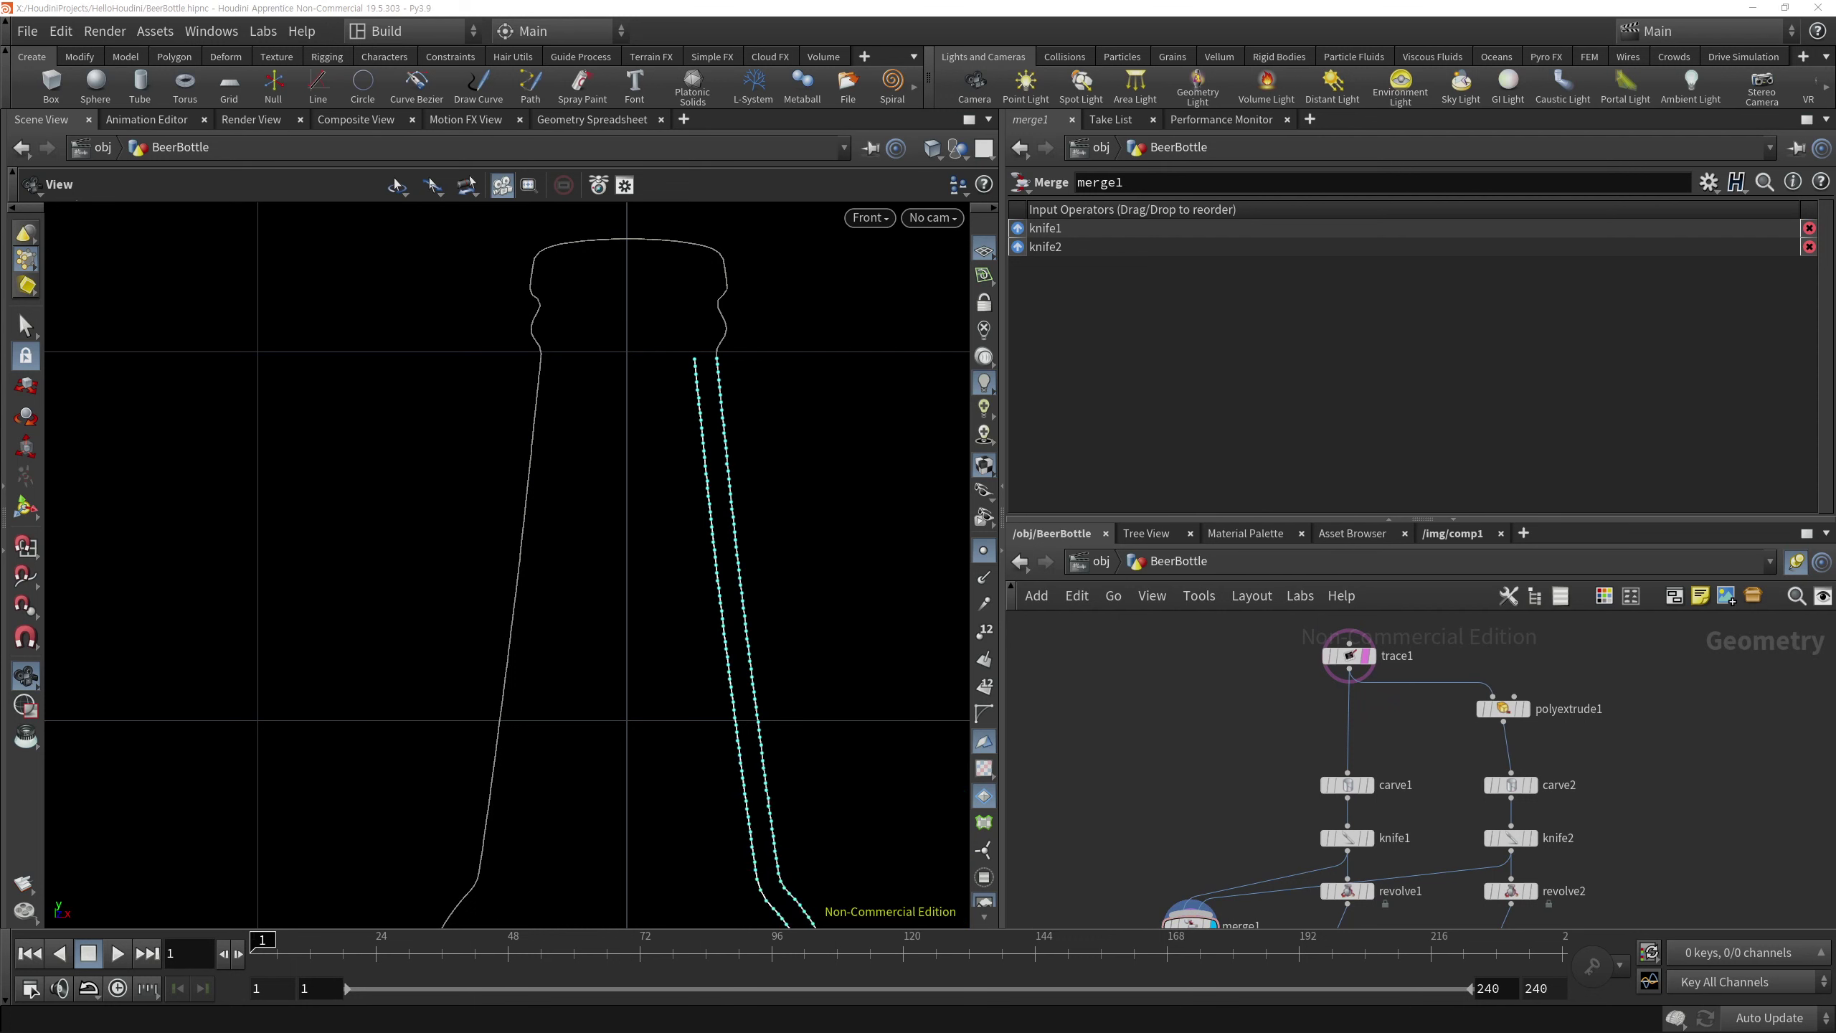
Search the Tab menu for a curve node below merge1
left_click(1173, 761)
right_click(1151, 780)
middle_click(1169, 744)
key("Tab")
type("<Tab>cu")
left_click(1168, 744)
Add a new Curve node and start tracing the bottle lip and neck with its first points
type("r")
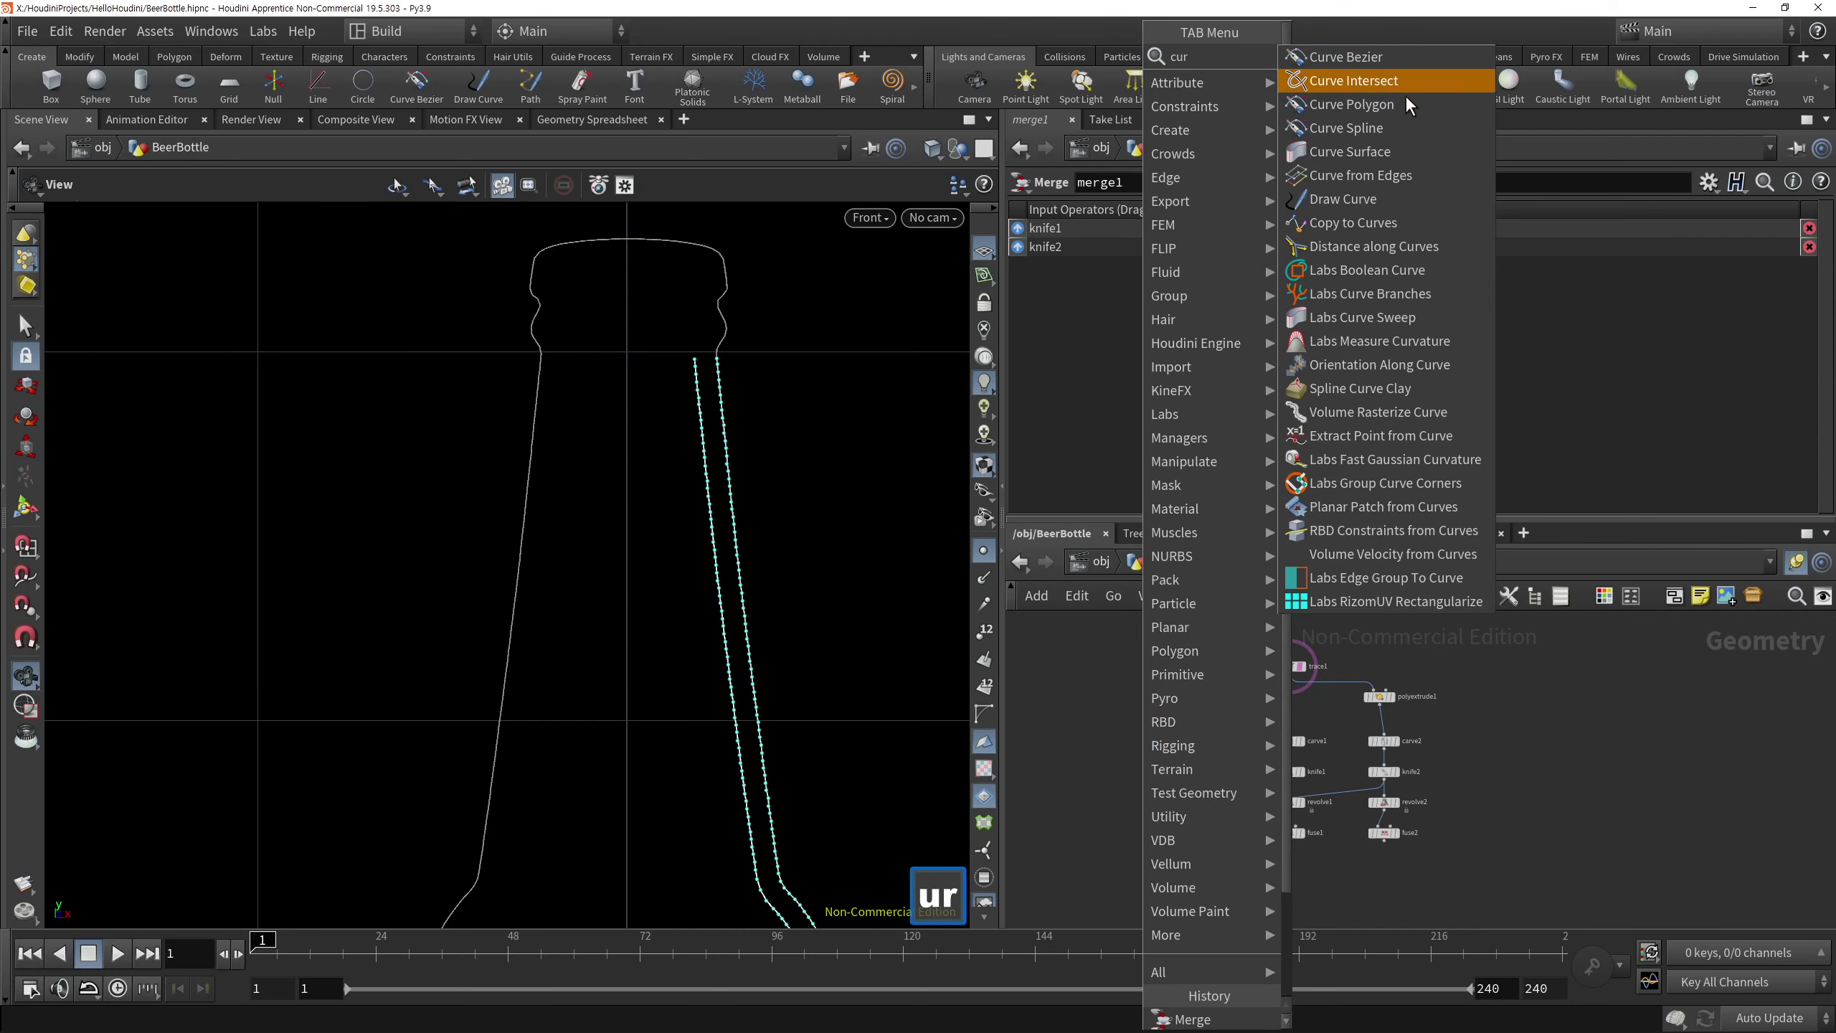
left_click(1385, 116)
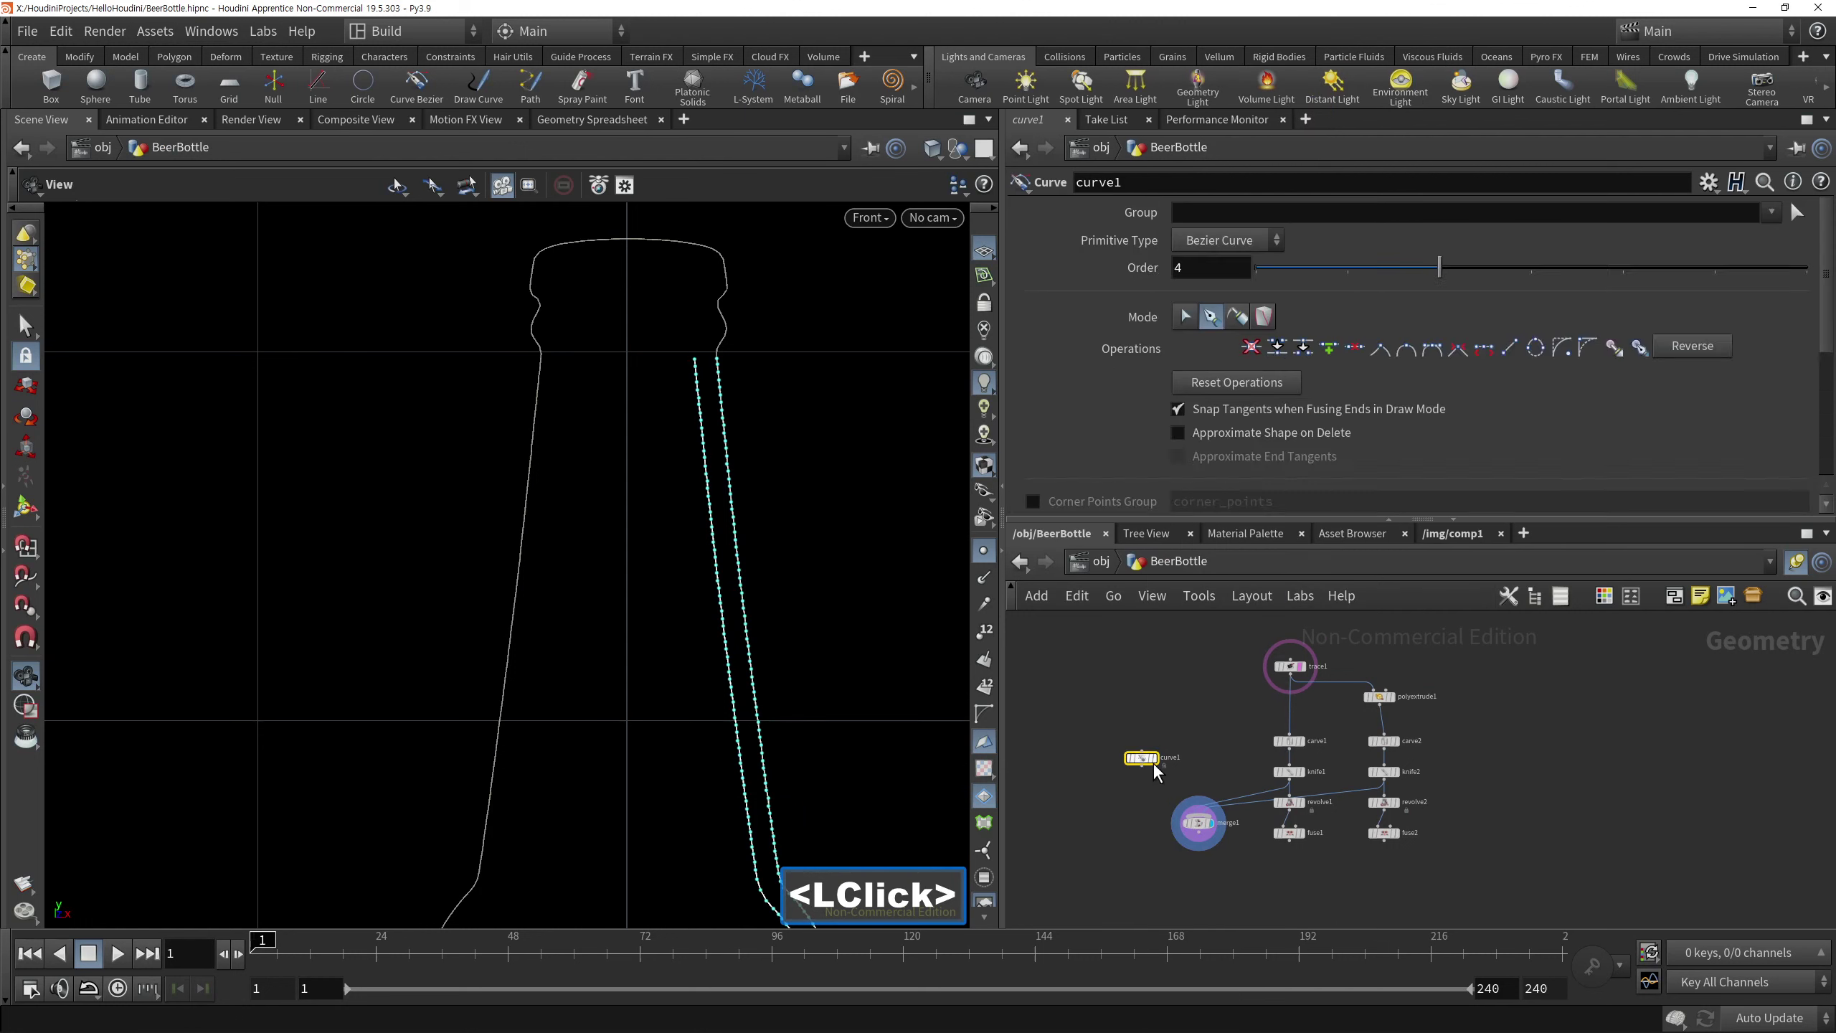
right_click(825, 315)
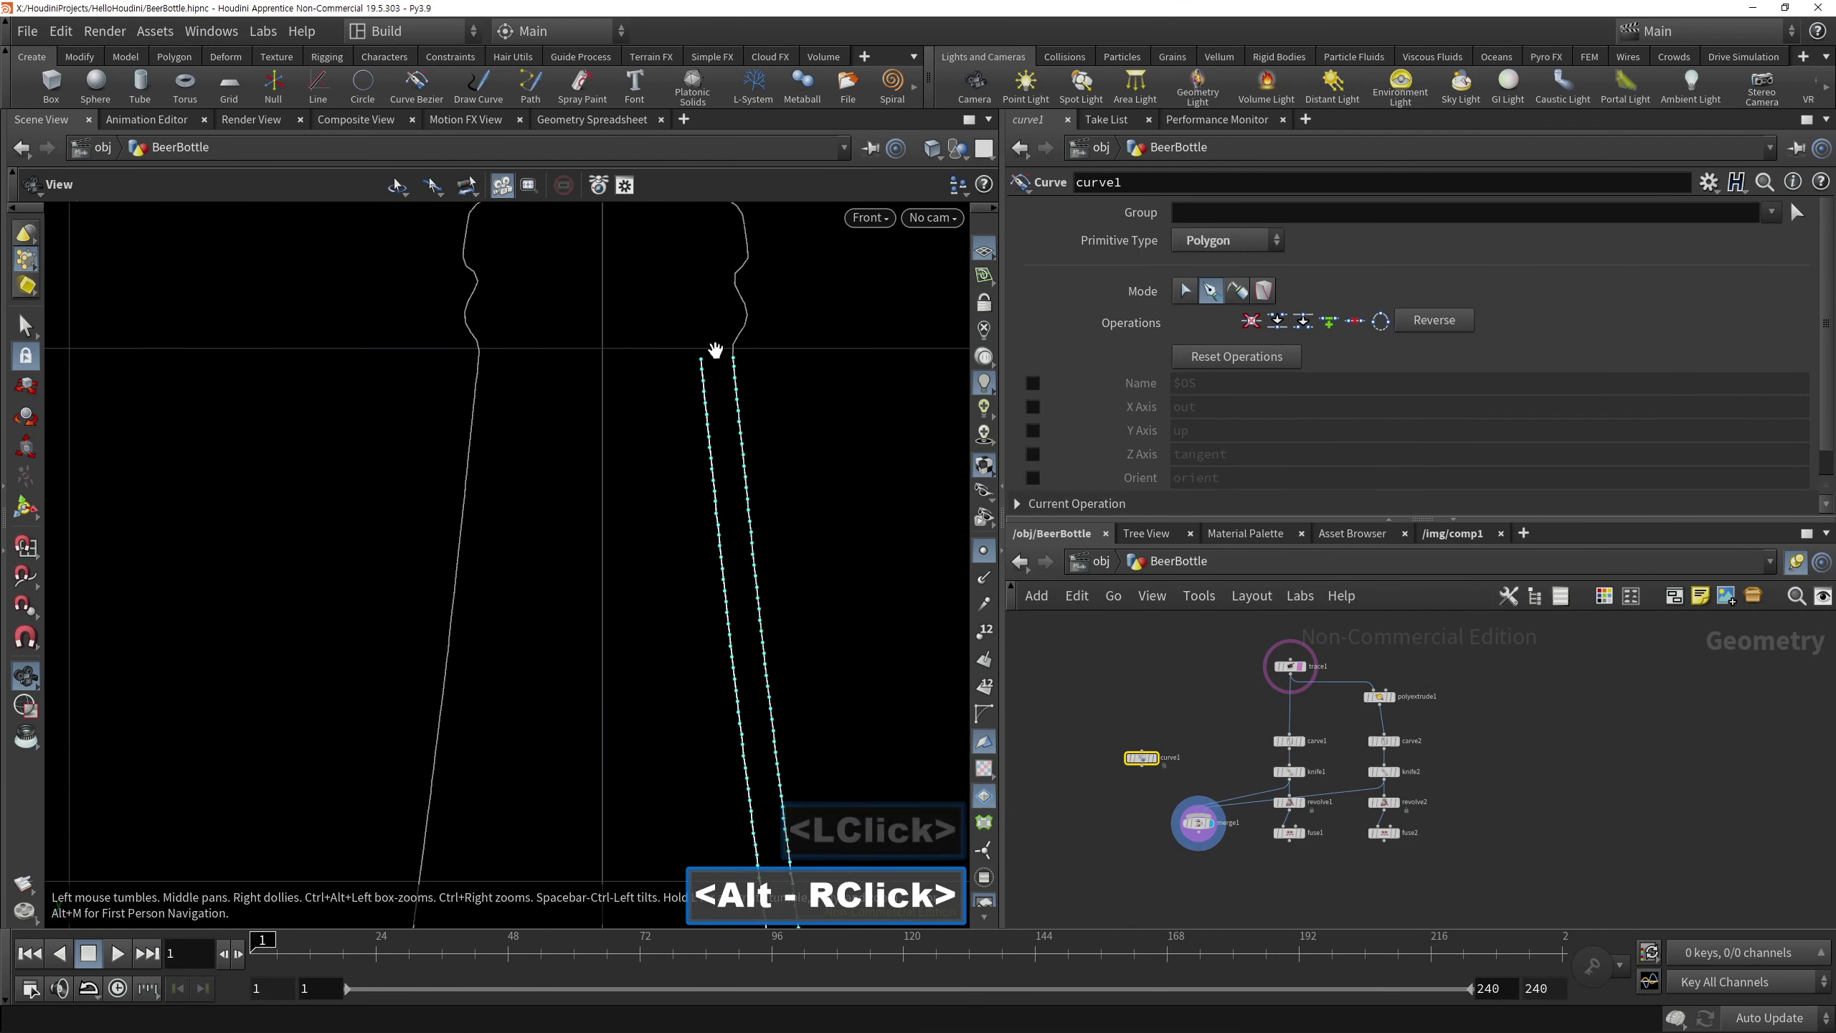
key("Return")
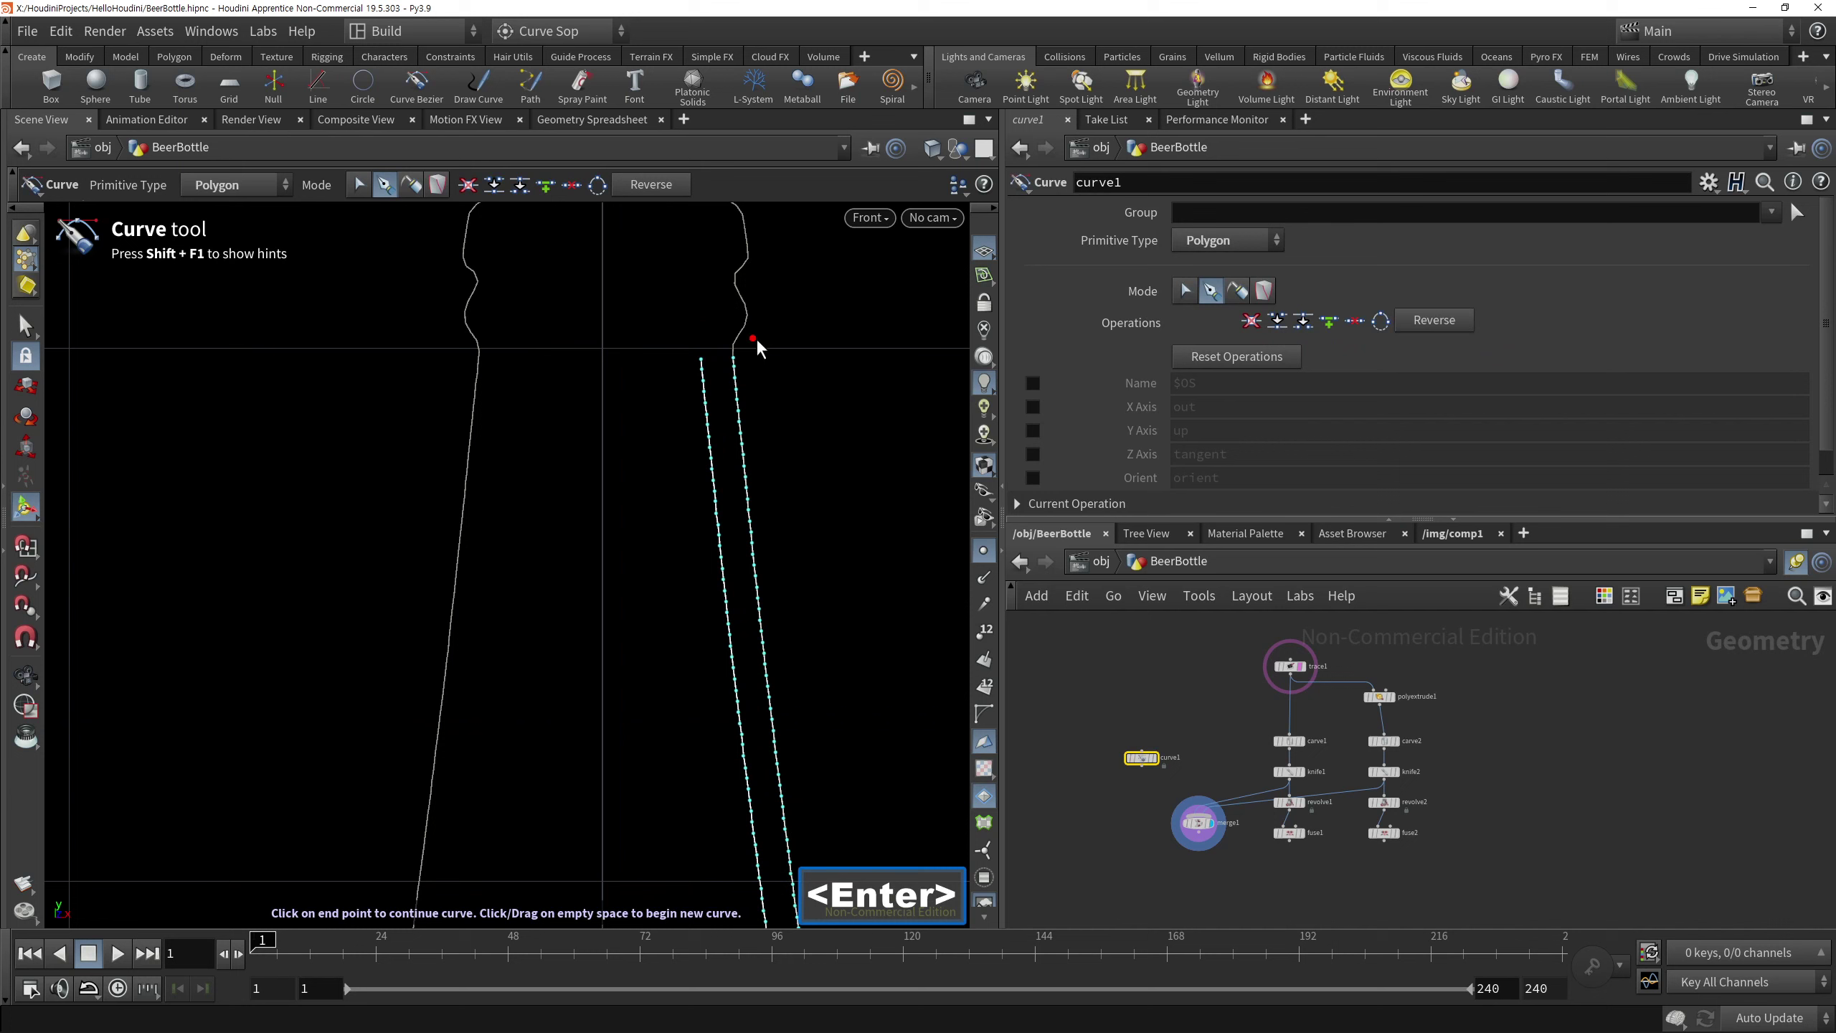
left_click(38, 615)
middle_click(689, 383)
right_click(848, 326)
left_click(689, 451)
middle_click(686, 445)
left_click(696, 520)
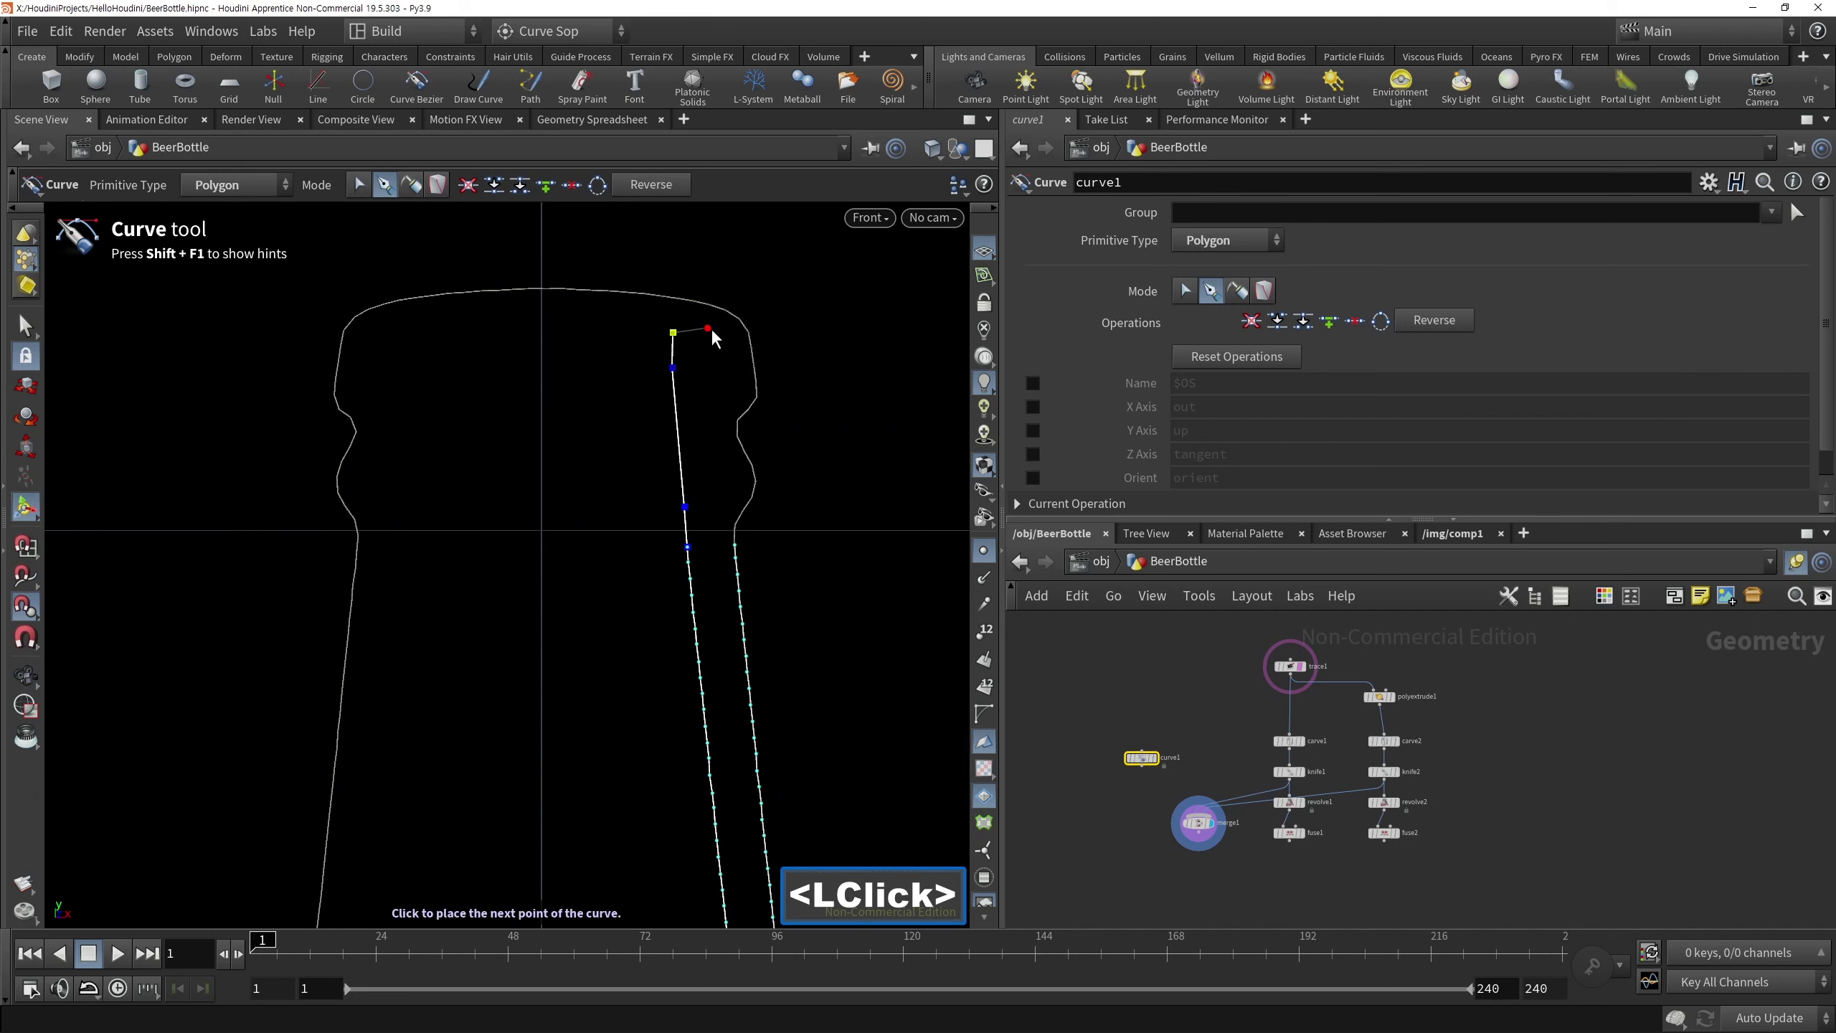
Continue the curve around the bottle top's right corner, rim and down its side
left_click(706, 339)
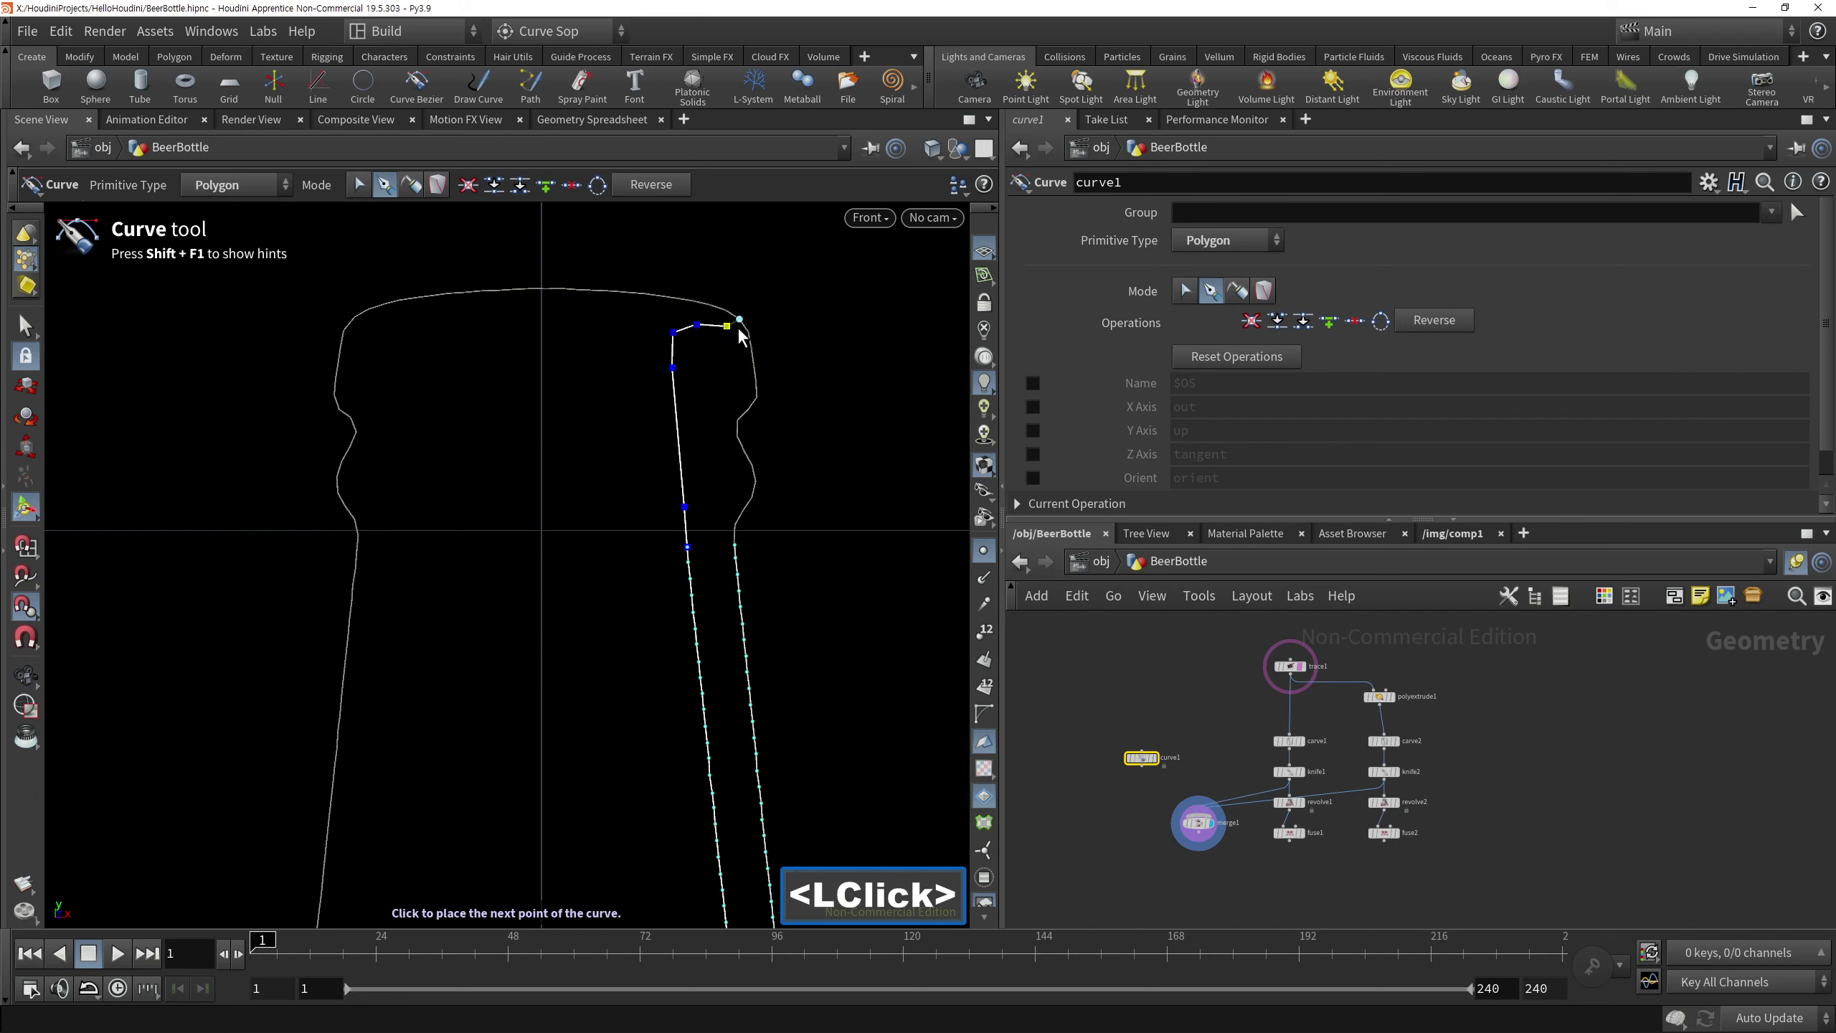
double_click(753, 359)
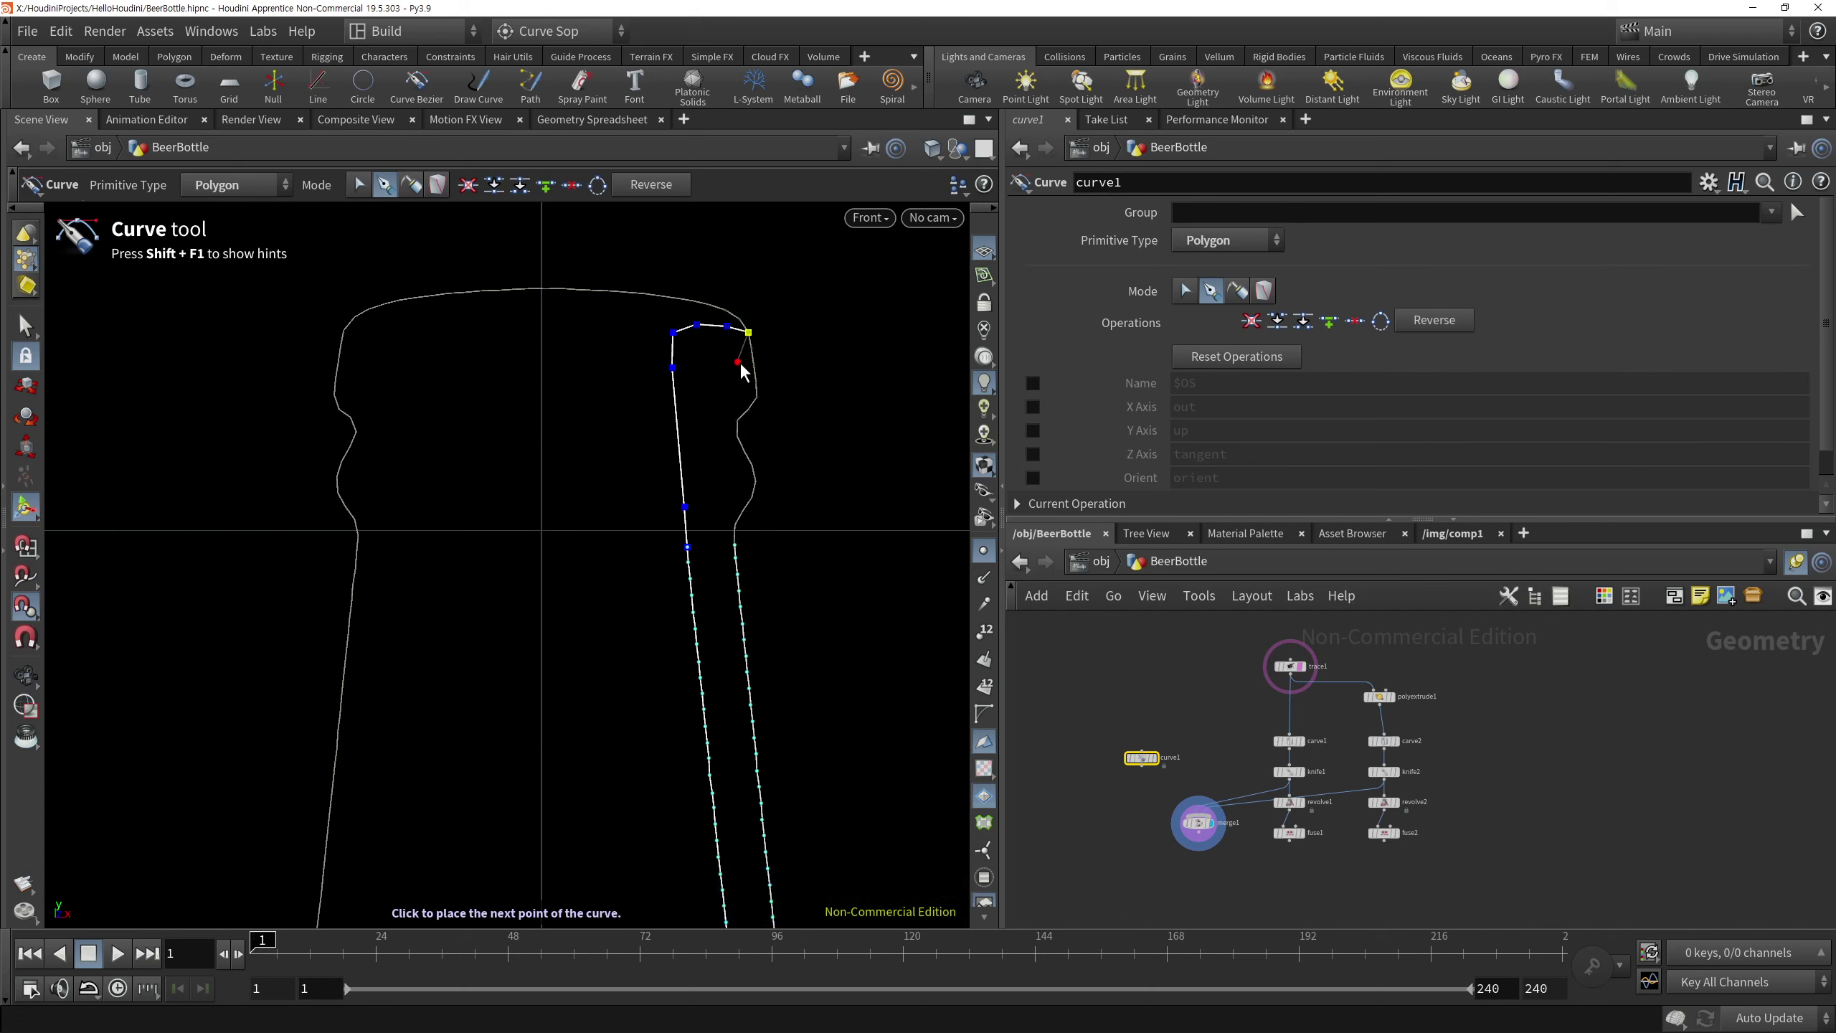
left_click(740, 384)
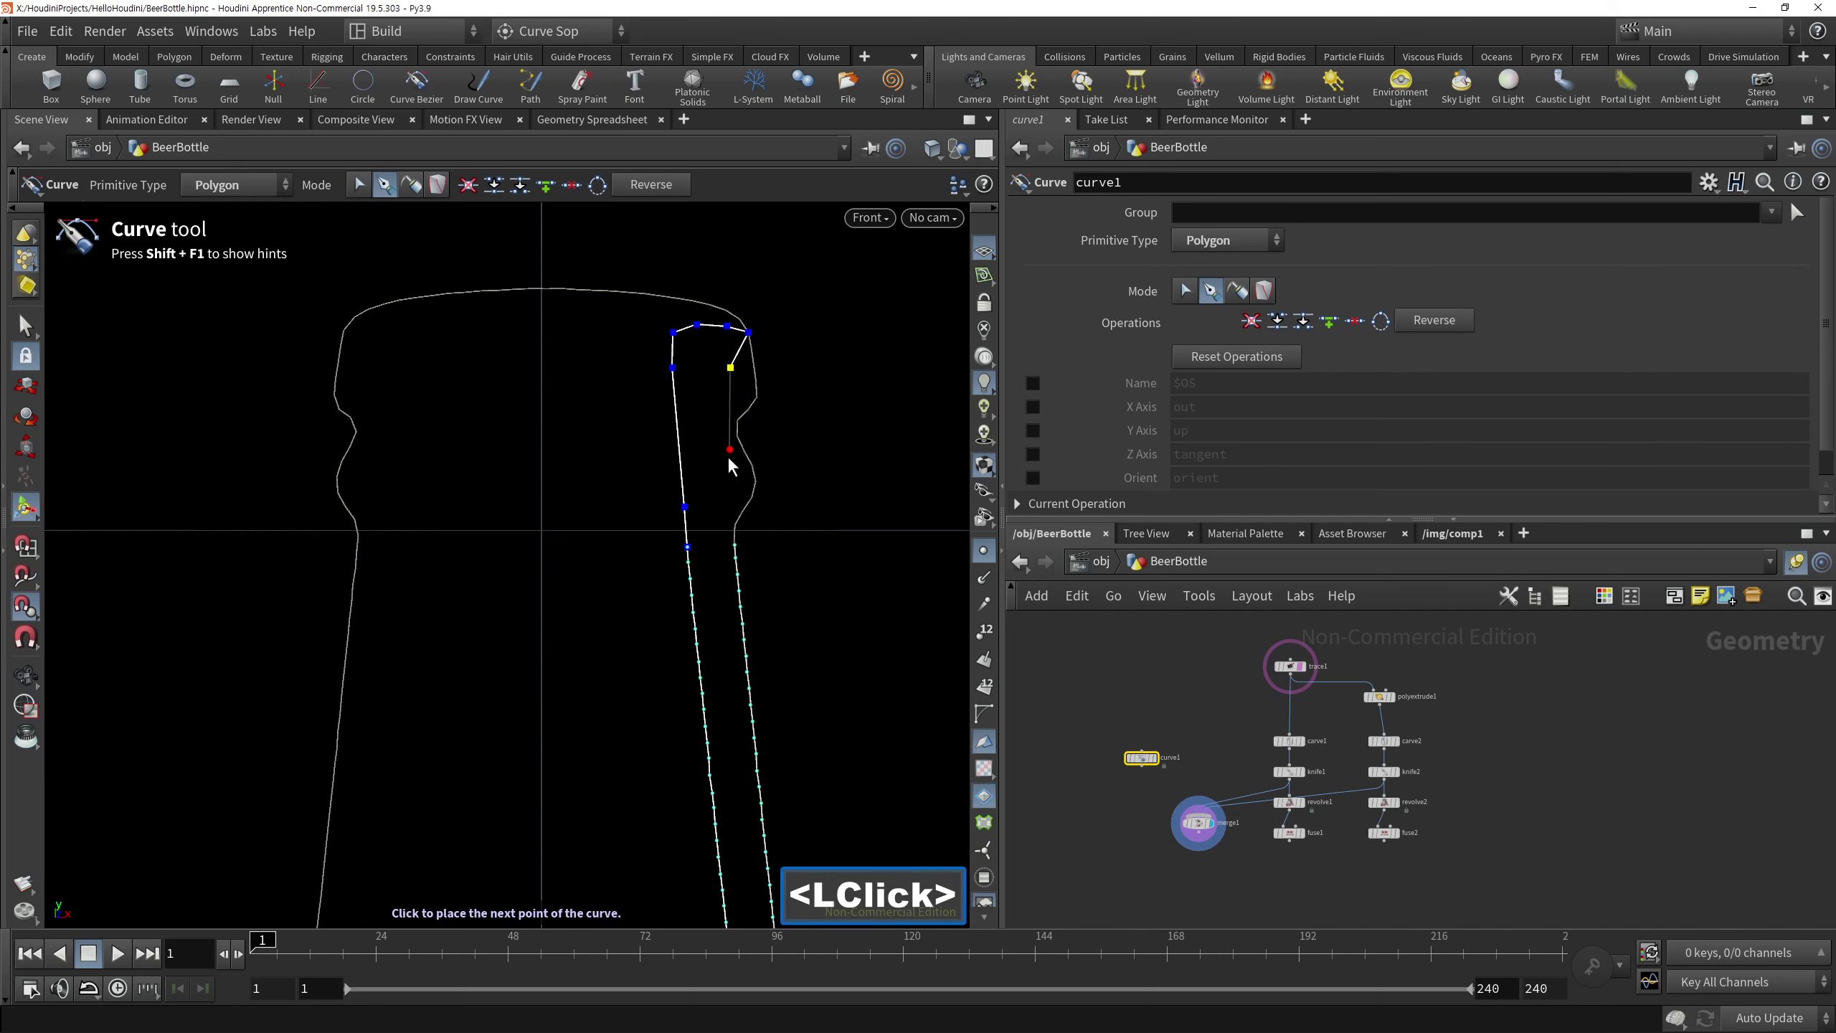
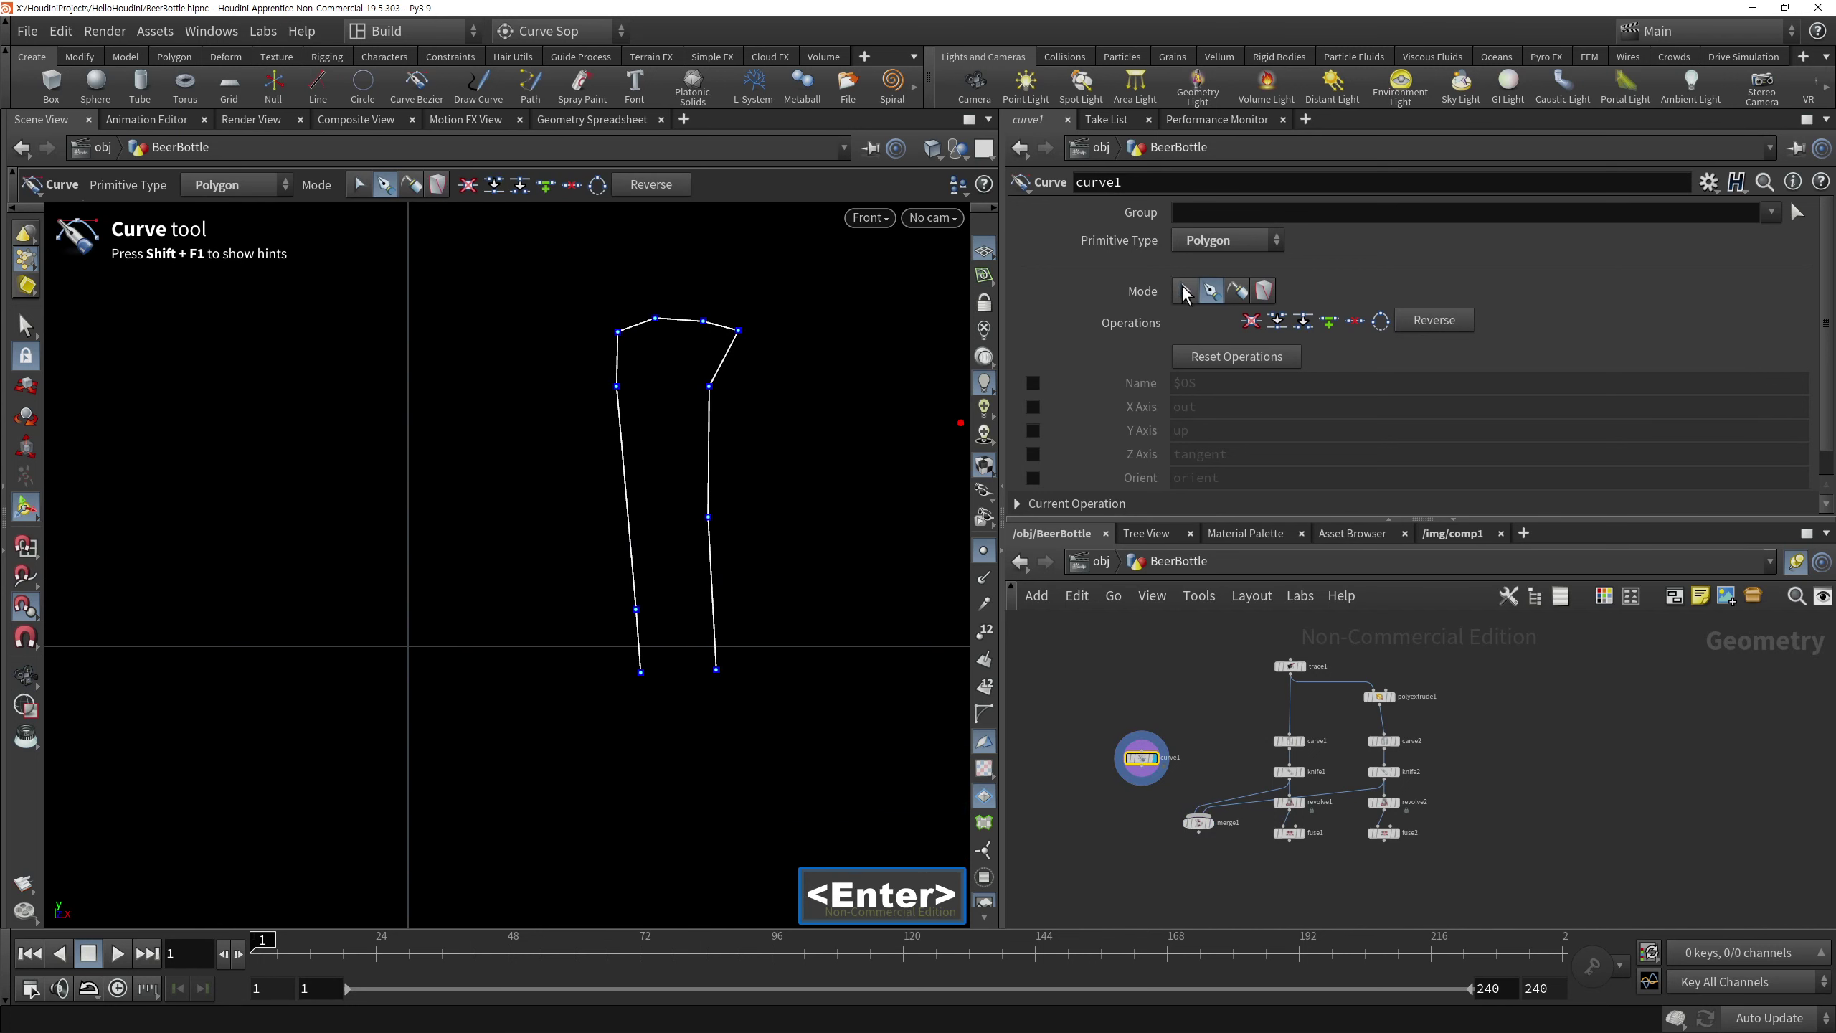
In the Curve tool's Edit mode, move the traced side points inward onto the reference outline
left_click(1188, 293)
left_click(718, 556)
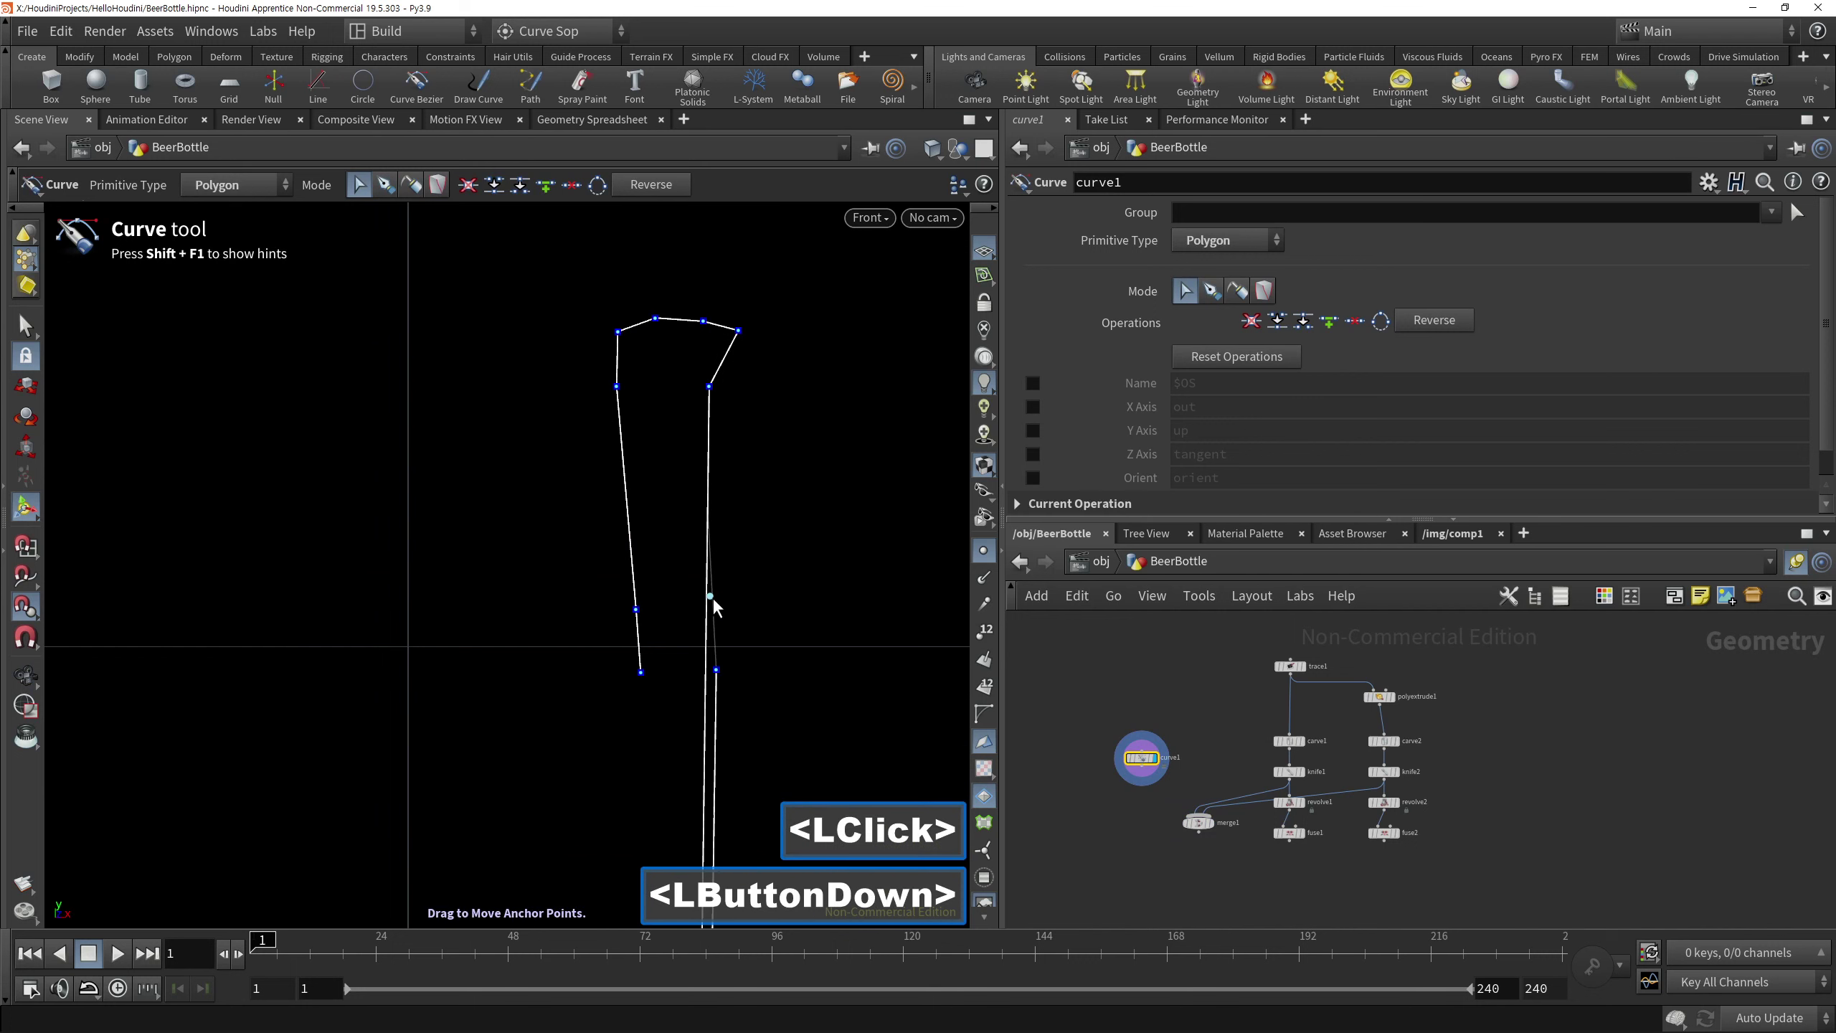
left_click(36, 624)
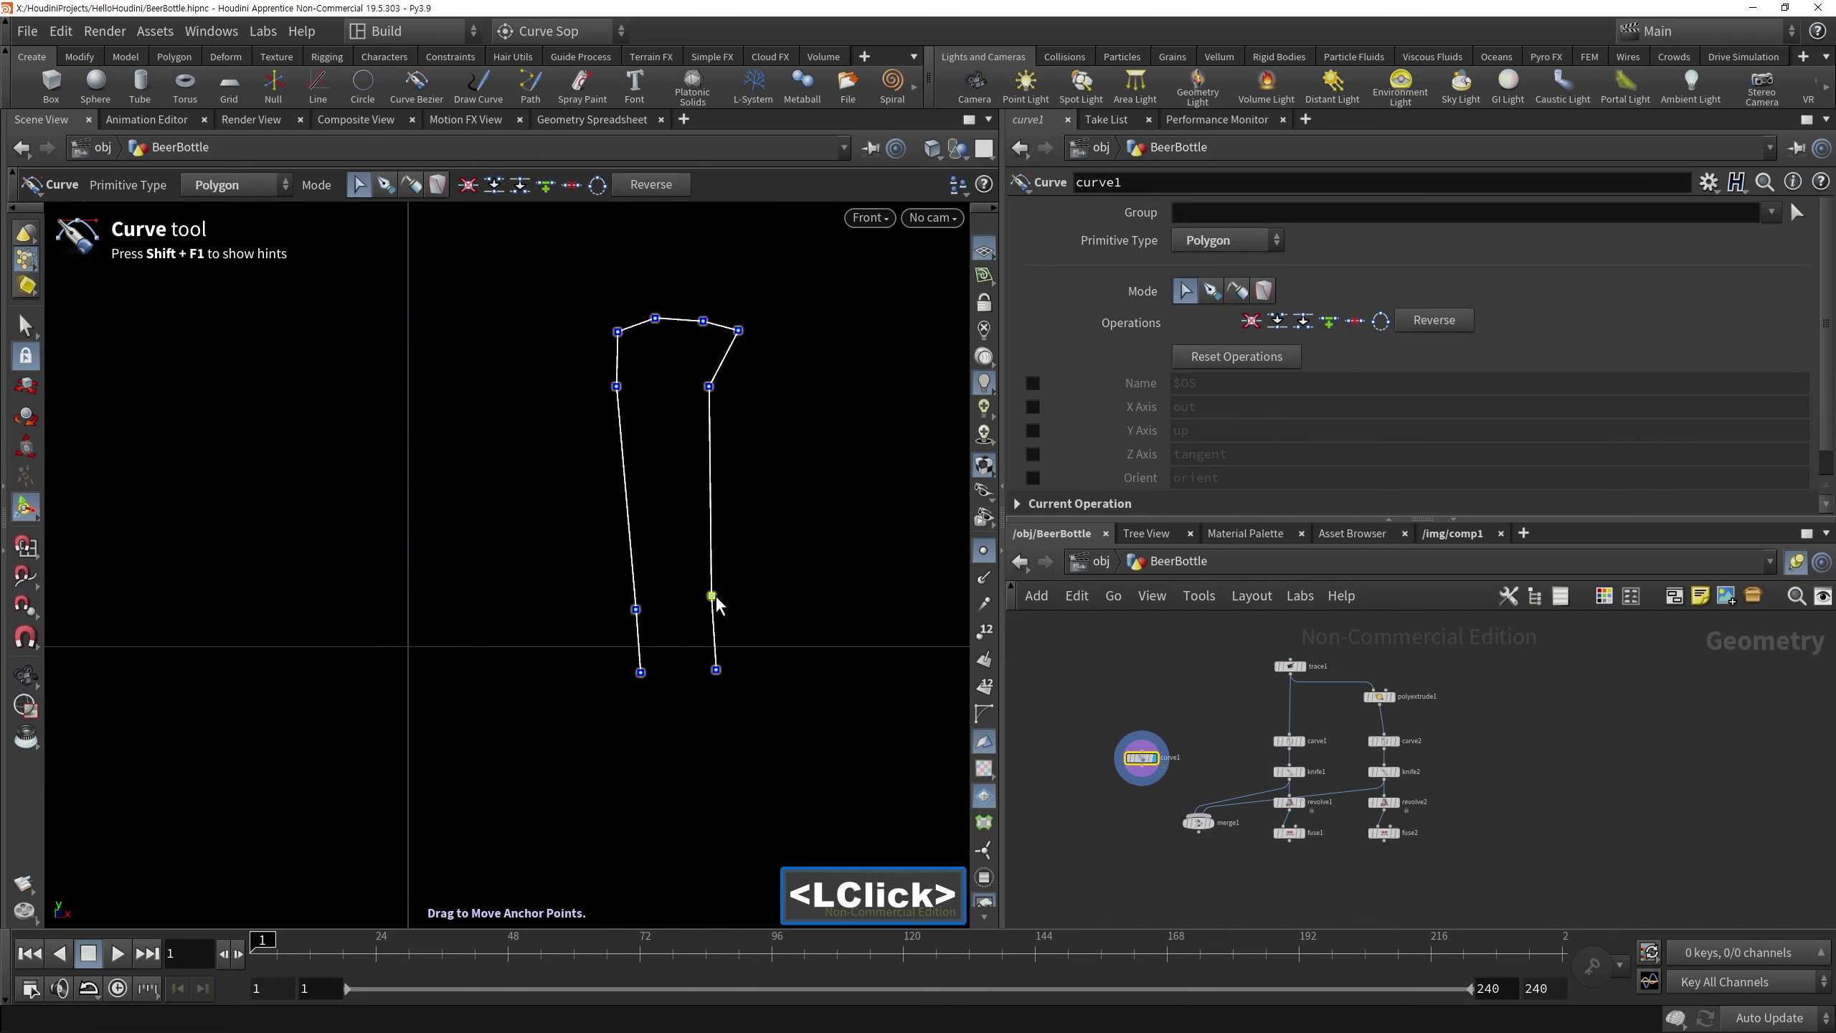
left_click(722, 611)
left_click(714, 407)
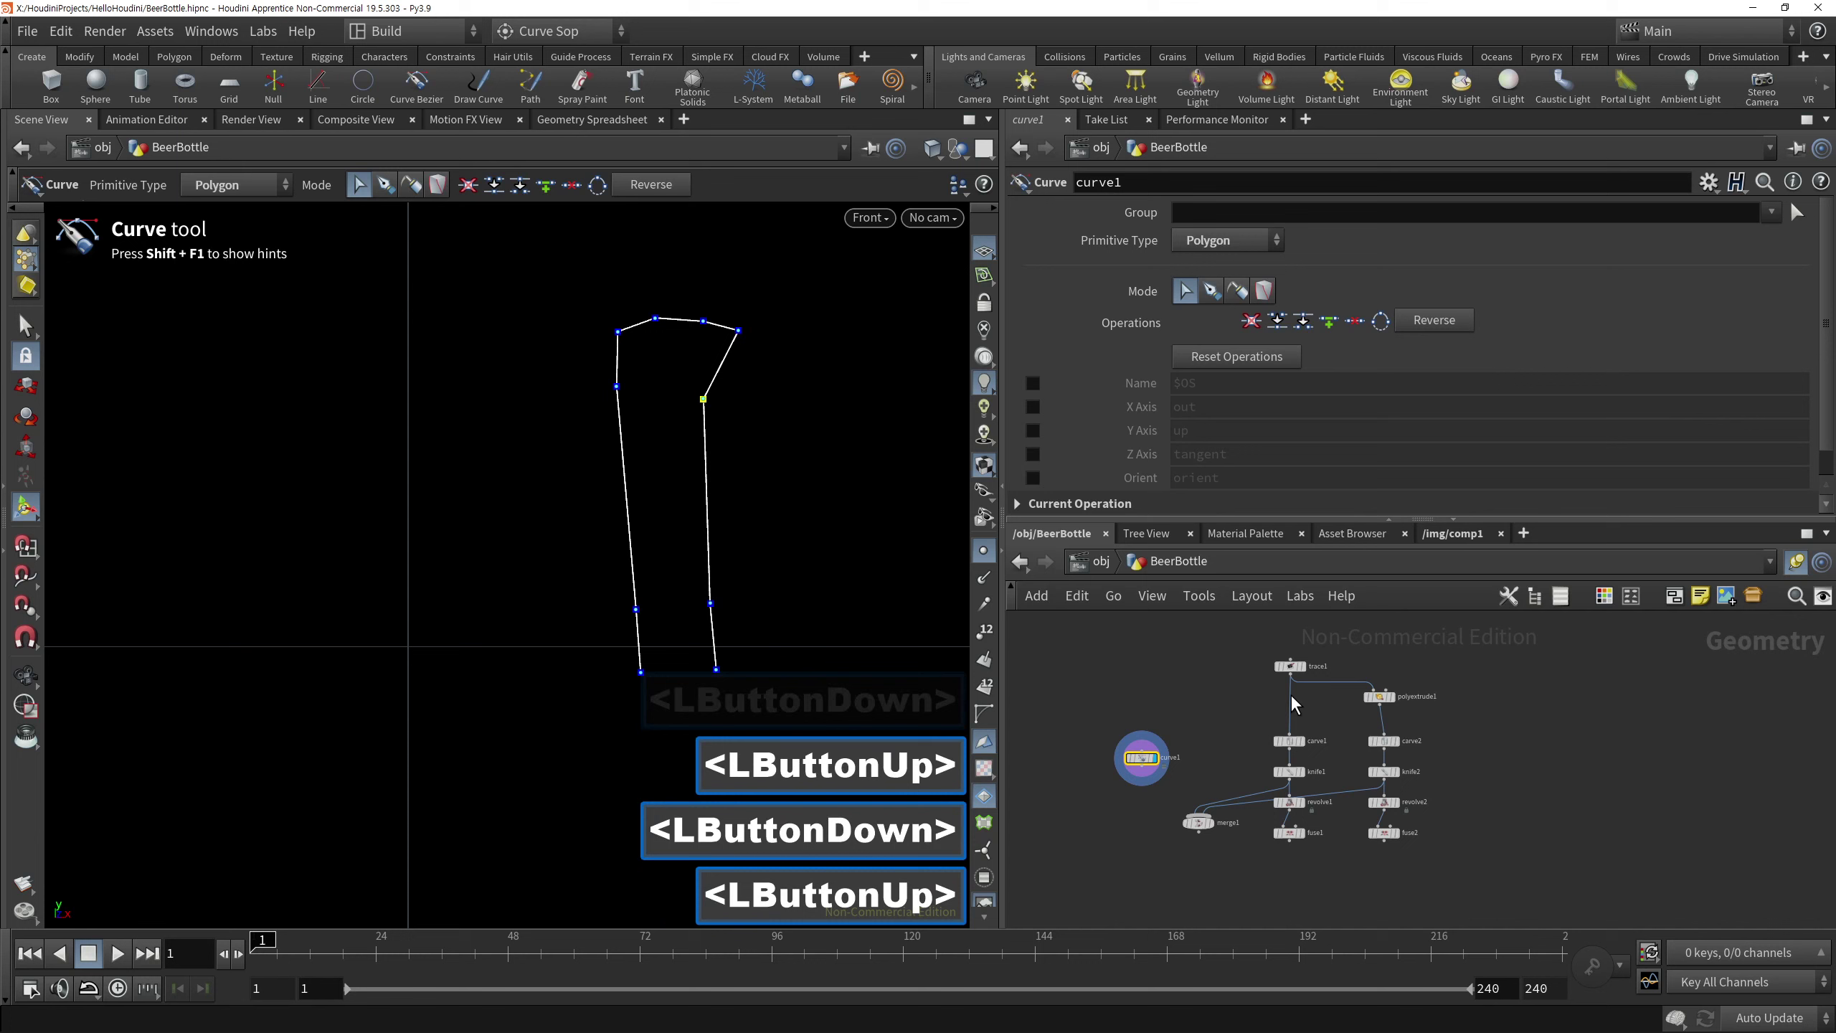
left_click(1315, 691)
right_click(778, 544)
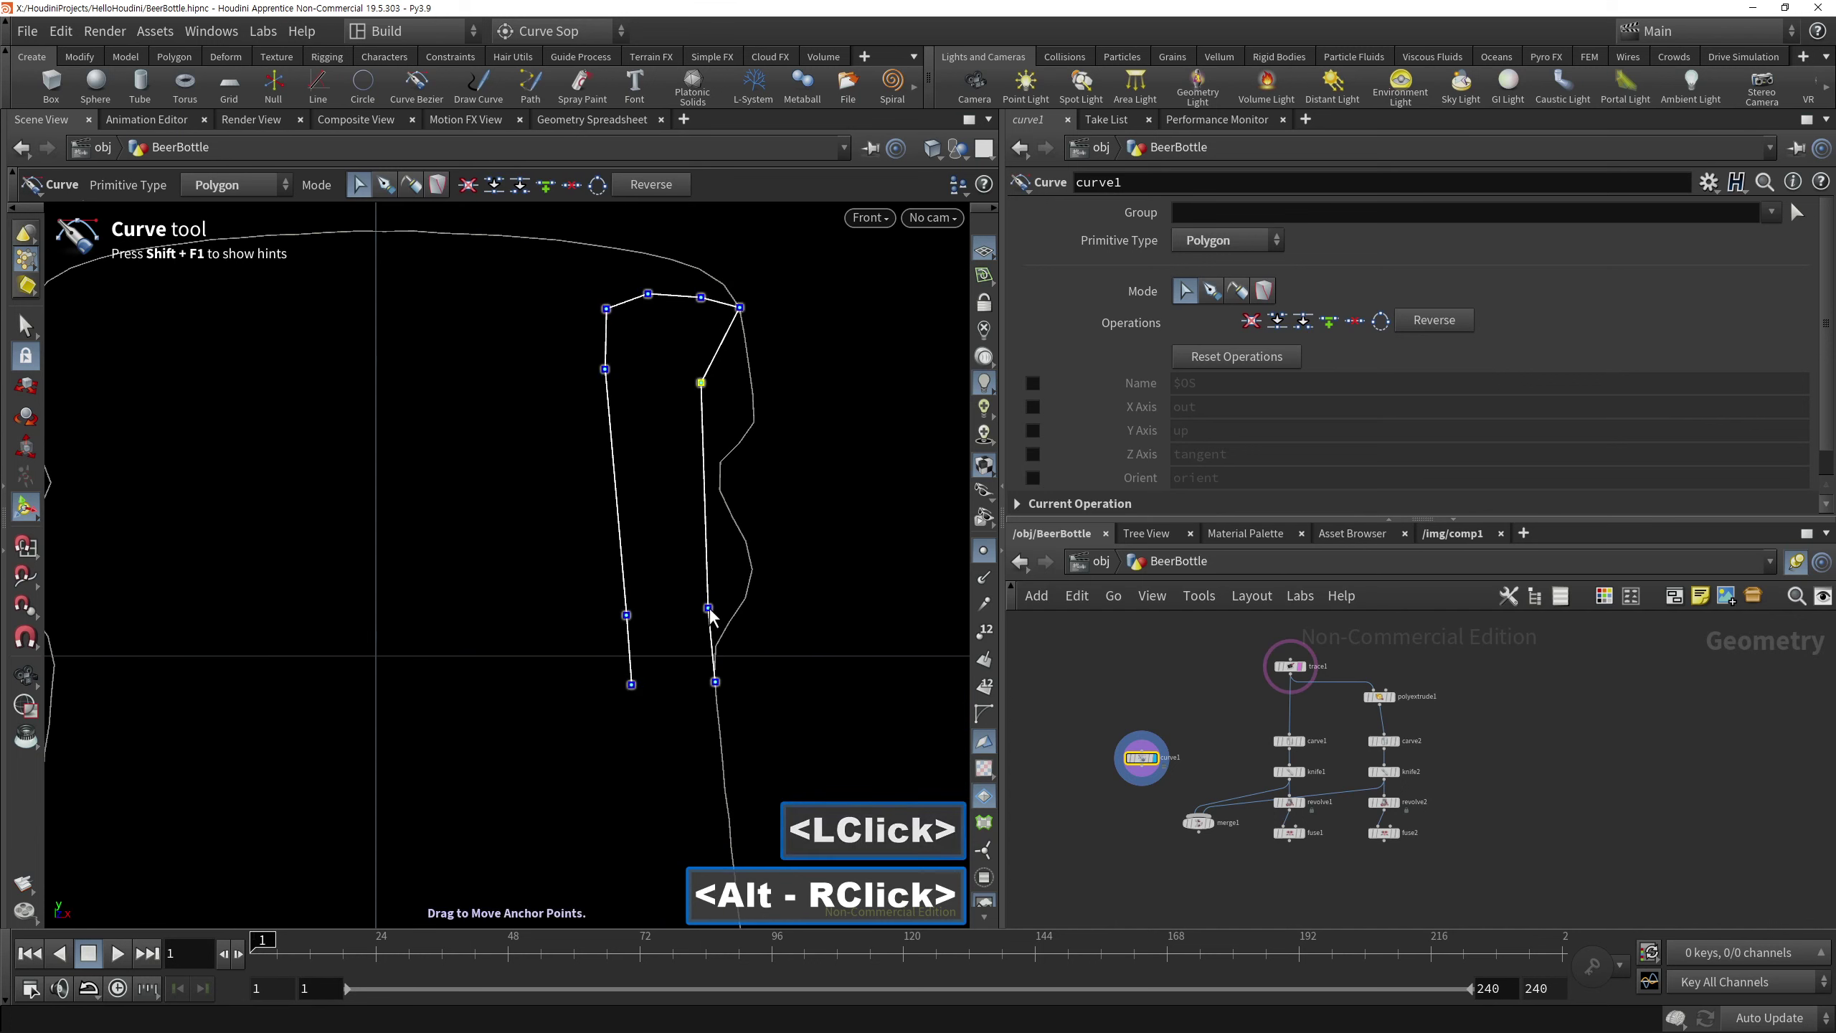
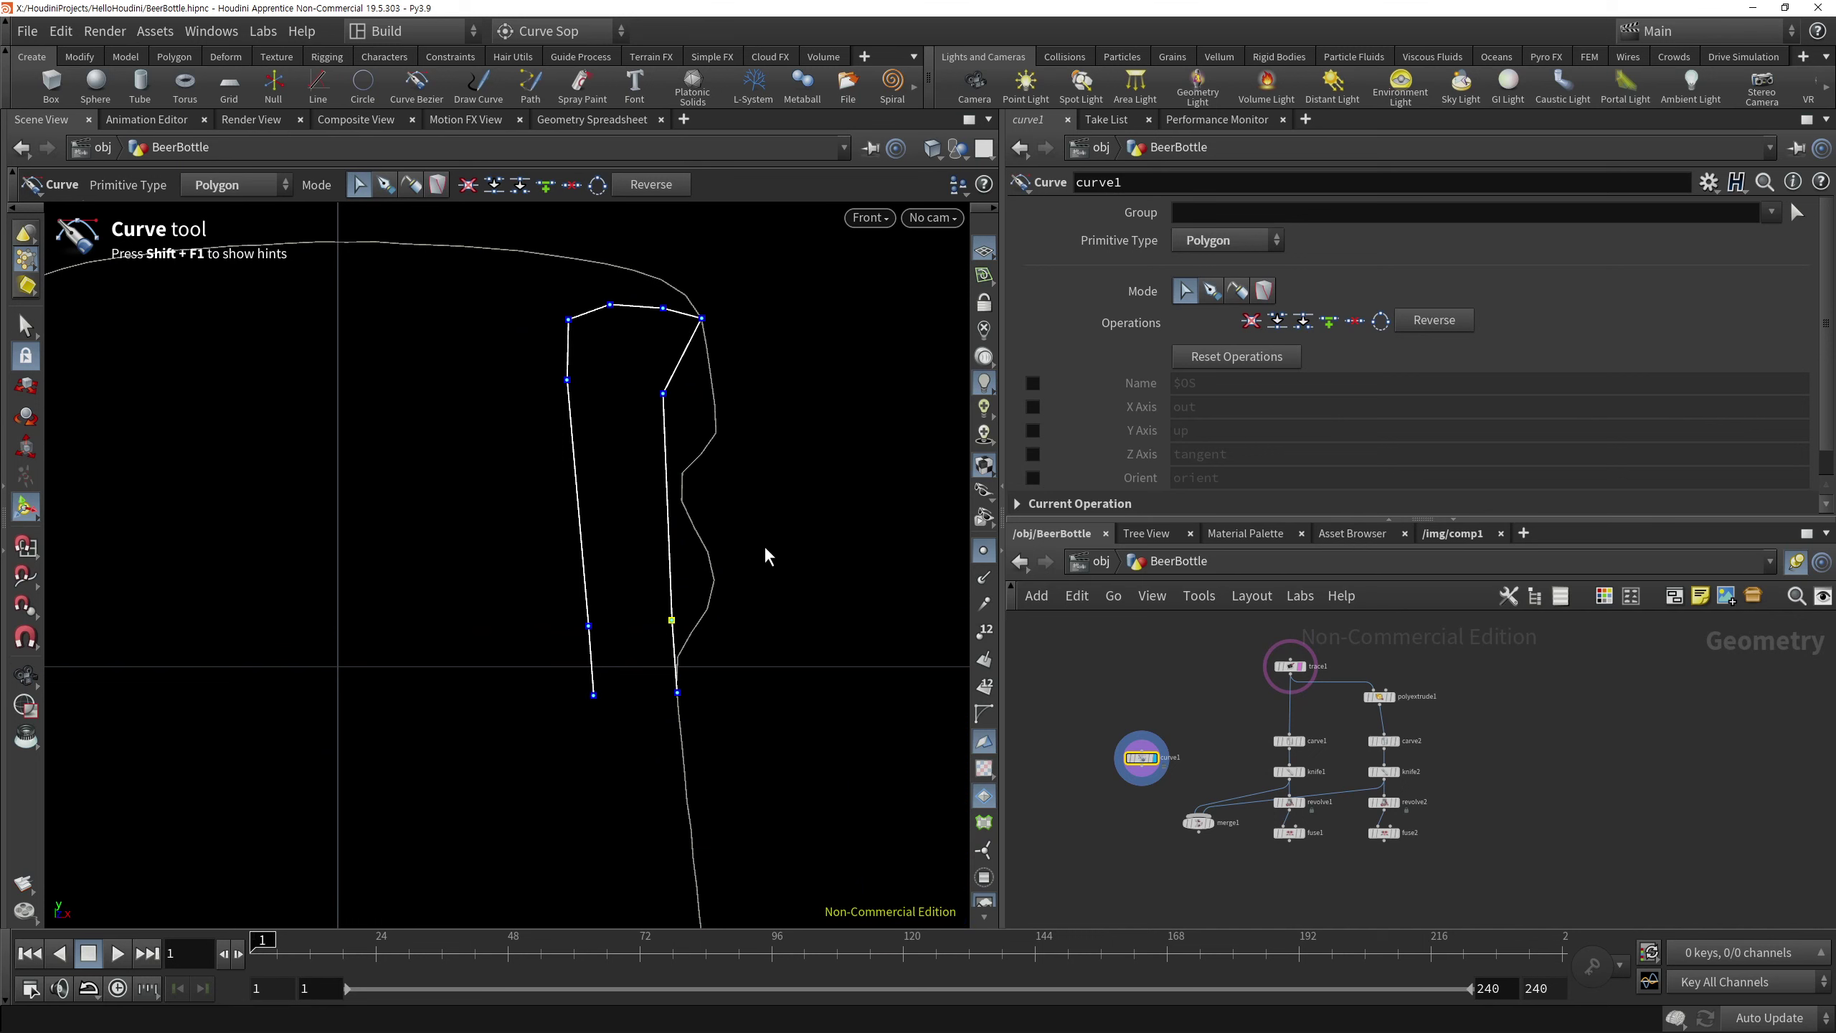
right_click(713, 551)
middle_click(783, 531)
left_click(723, 629)
right_click(763, 549)
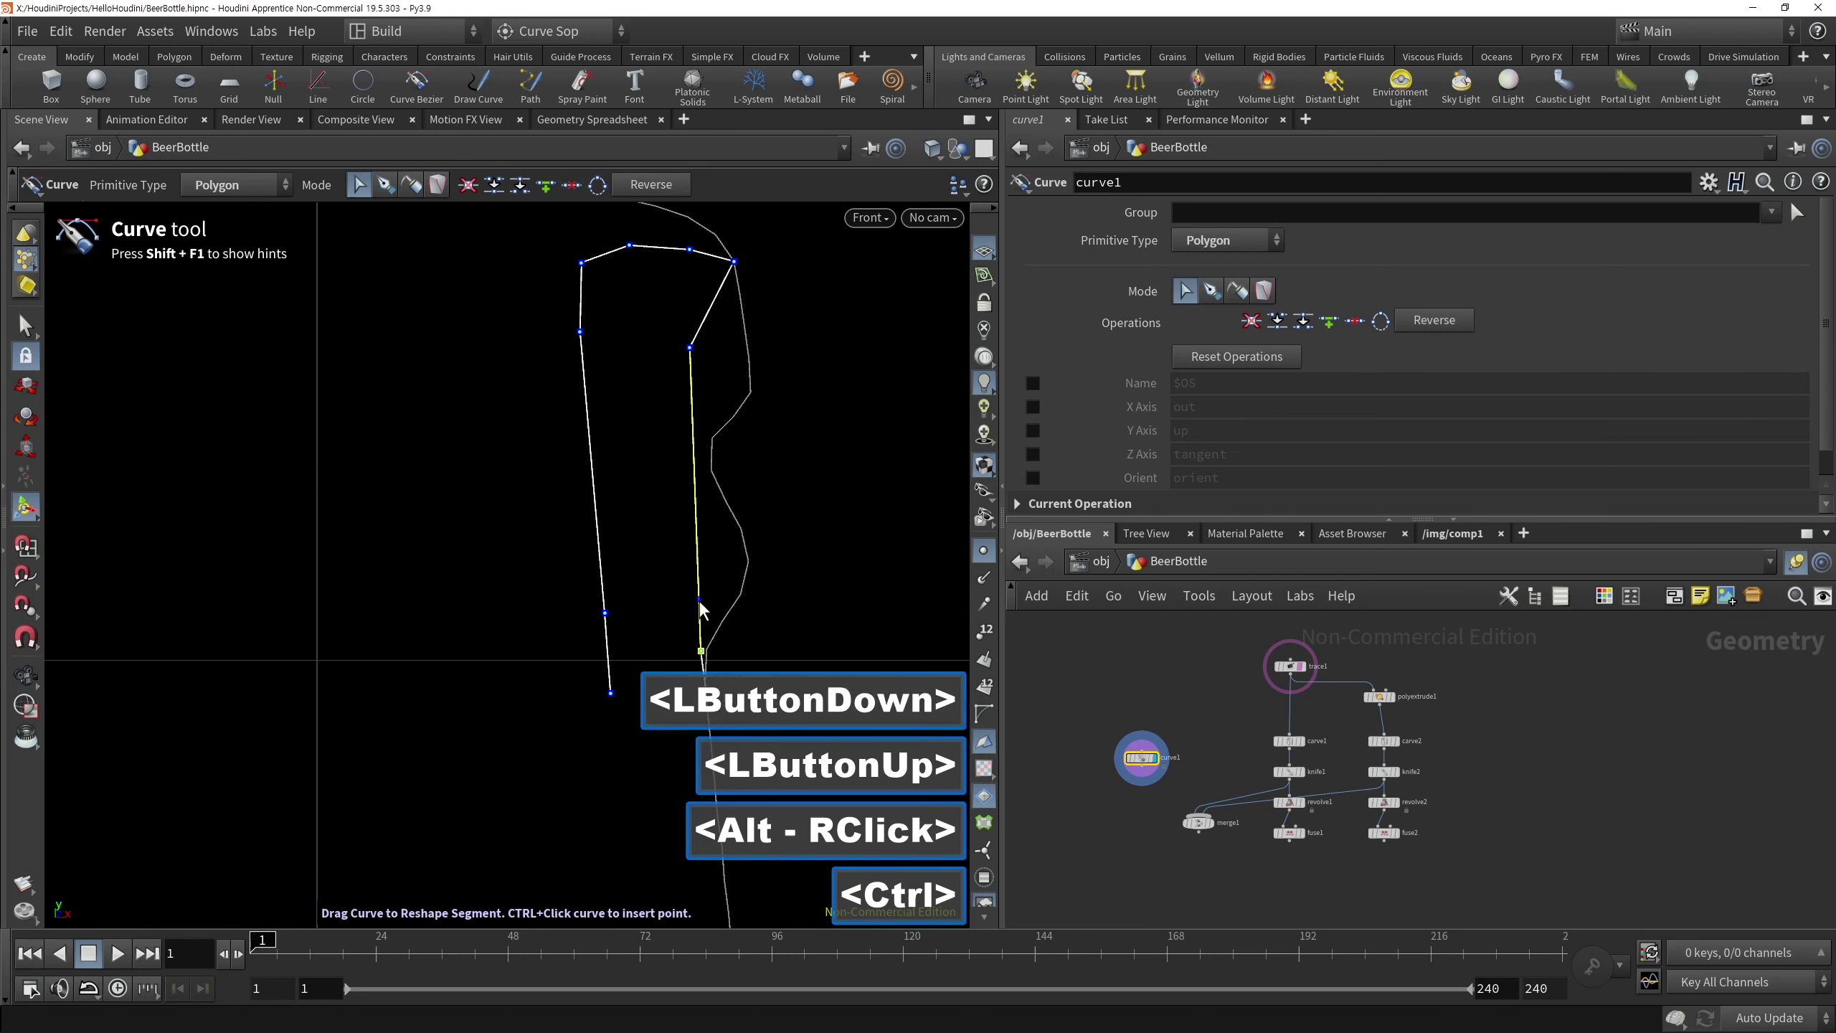
Insert a point on the curve's right edge and drag it onto the outline
left_click(720, 585)
double_click(699, 511)
left_click(730, 617)
left_click(731, 573)
left_click(730, 528)
middle_click(755, 497)
Insert another point near the outline's bulge and align it with the reference
left_click(720, 478)
left_click(725, 510)
double_click(713, 468)
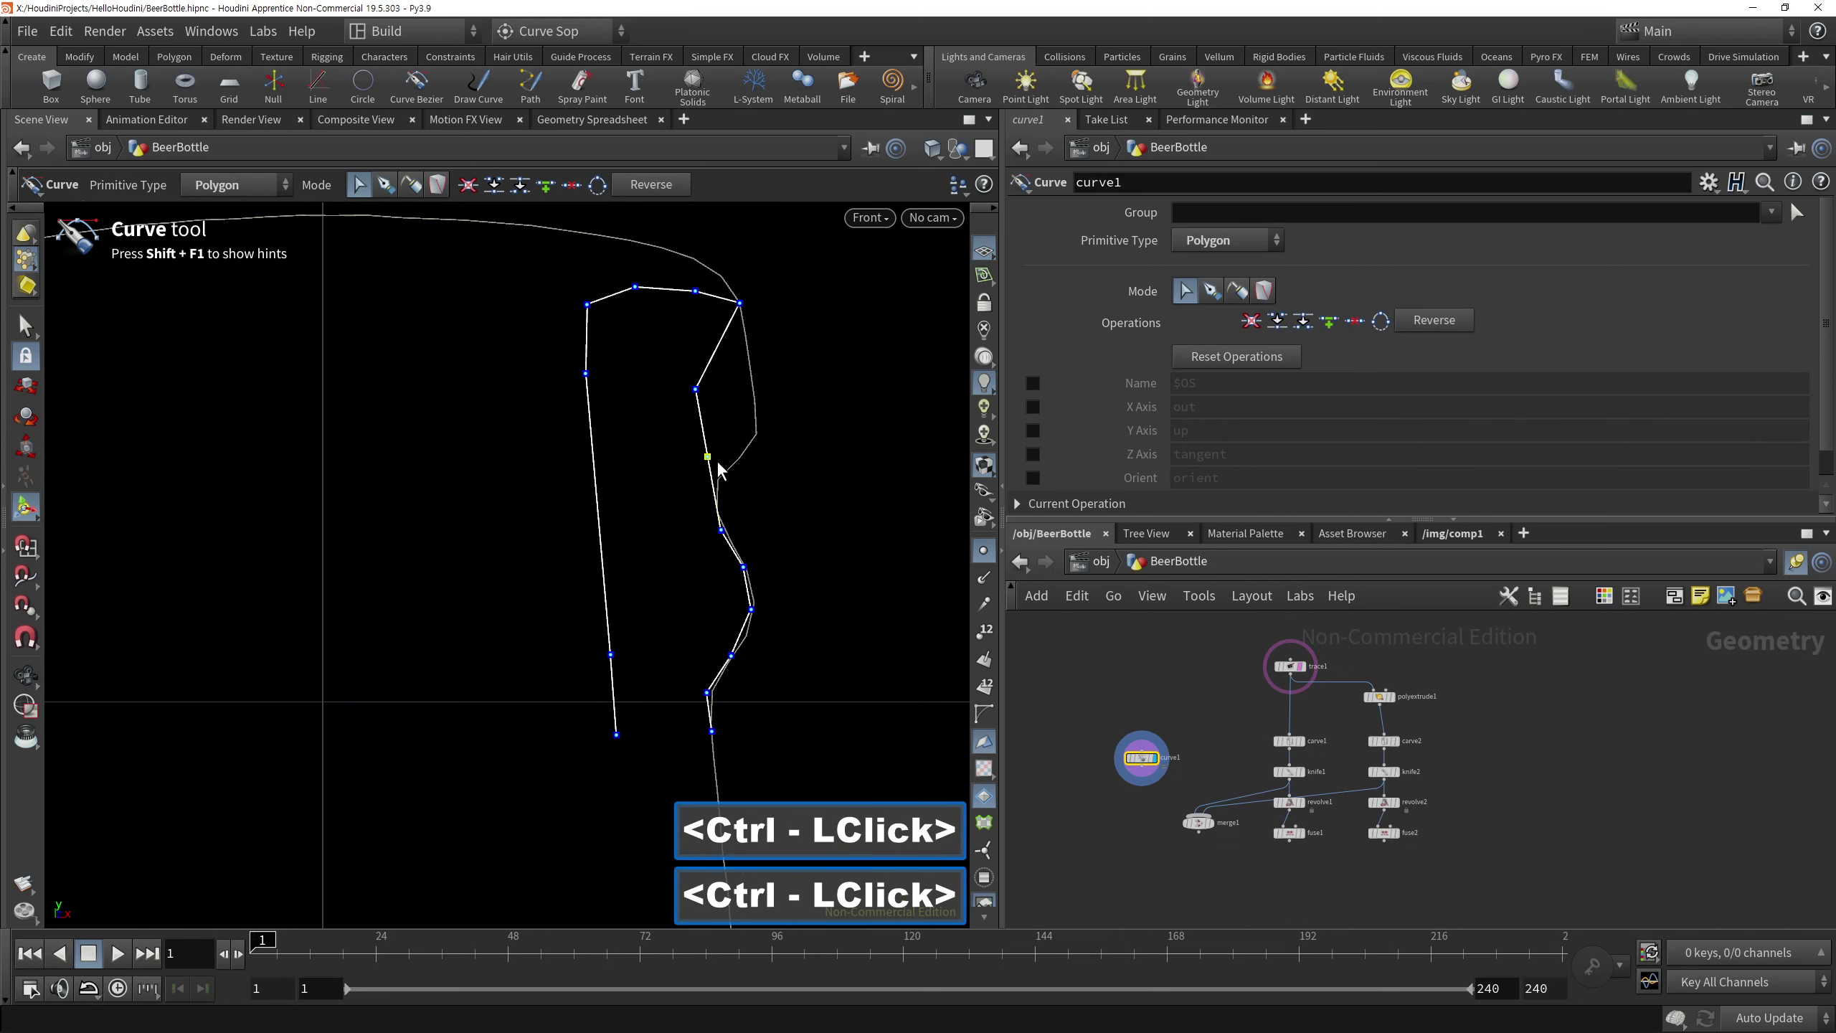
left_click(726, 484)
left_click(734, 427)
left_click(724, 499)
left_click(749, 452)
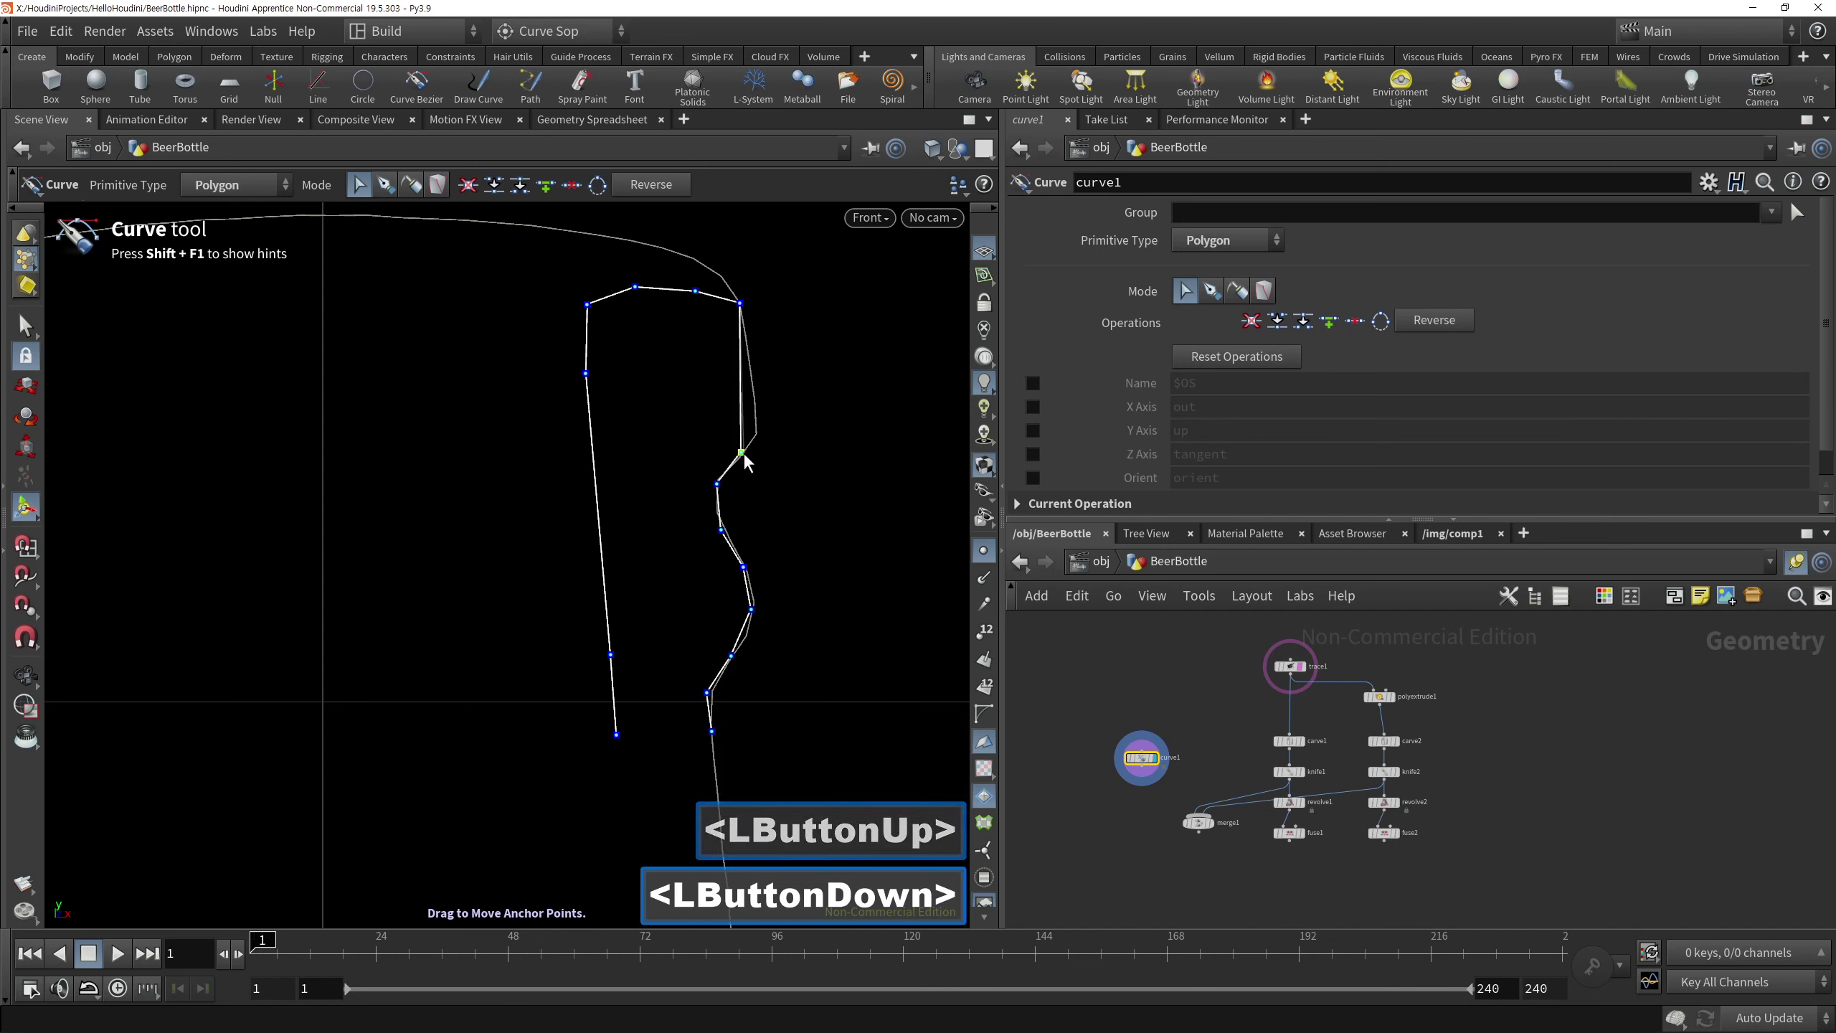
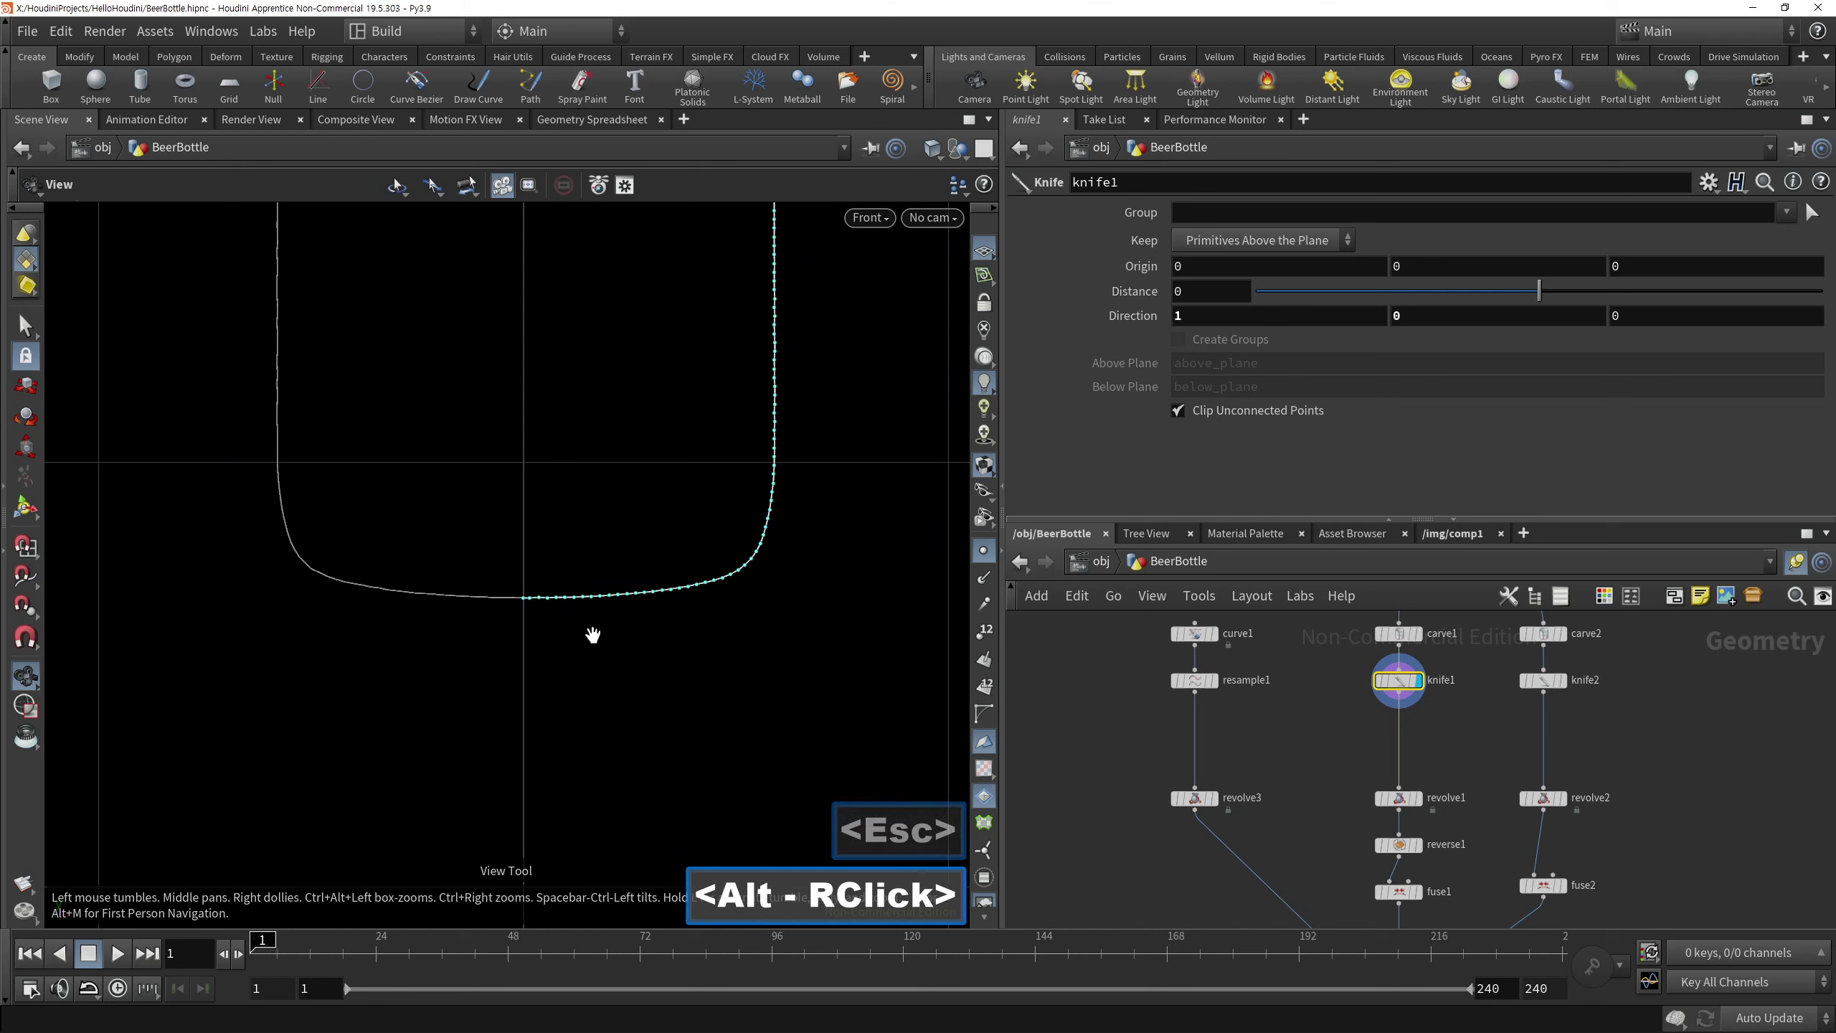
Select the bottom points of the first knife-cut profile in the viewport
key("s")
right_click(558, 492)
right_click(680, 550)
left_click(662, 703)
left_click(193, 189)
double_click(176, 208)
left_click(538, 566)
left_click(697, 723)
left_click(812, 671)
left_click(497, 624)
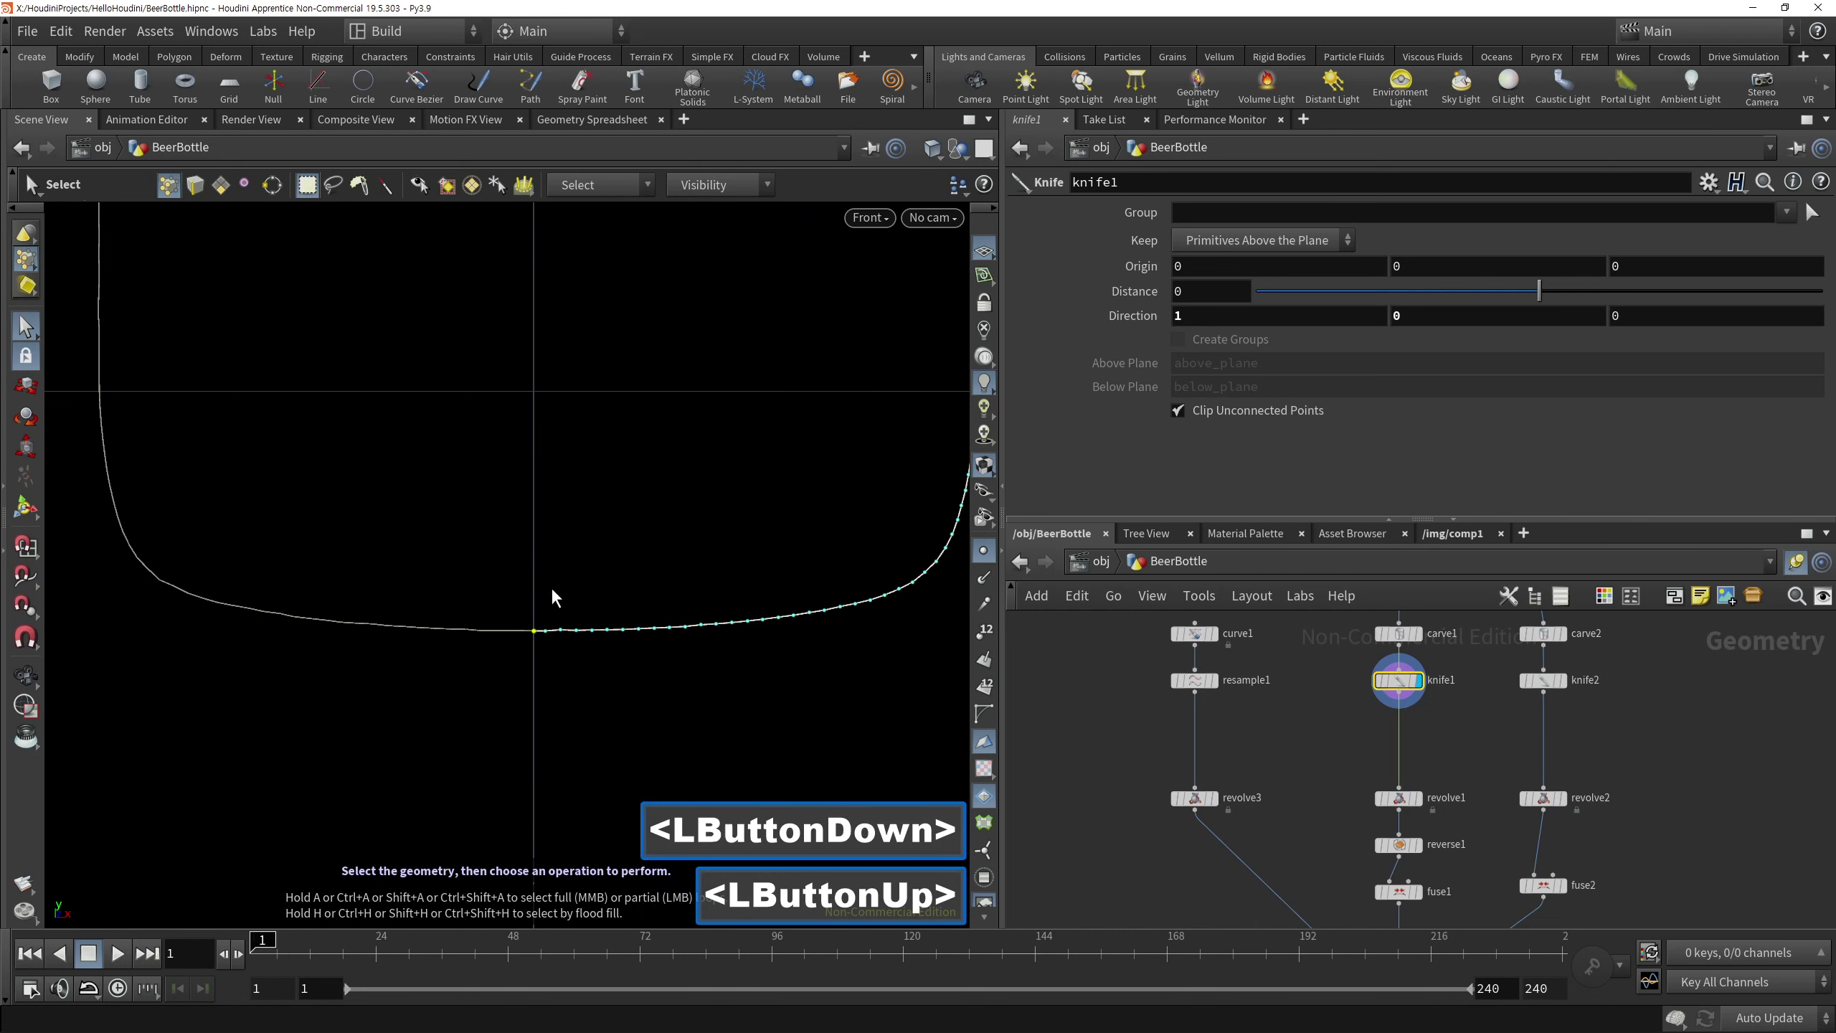
Move those points with an Edit SOP using a soft radius to round the first profile
key("t")
left_click(545, 574)
left_click(1310, 379)
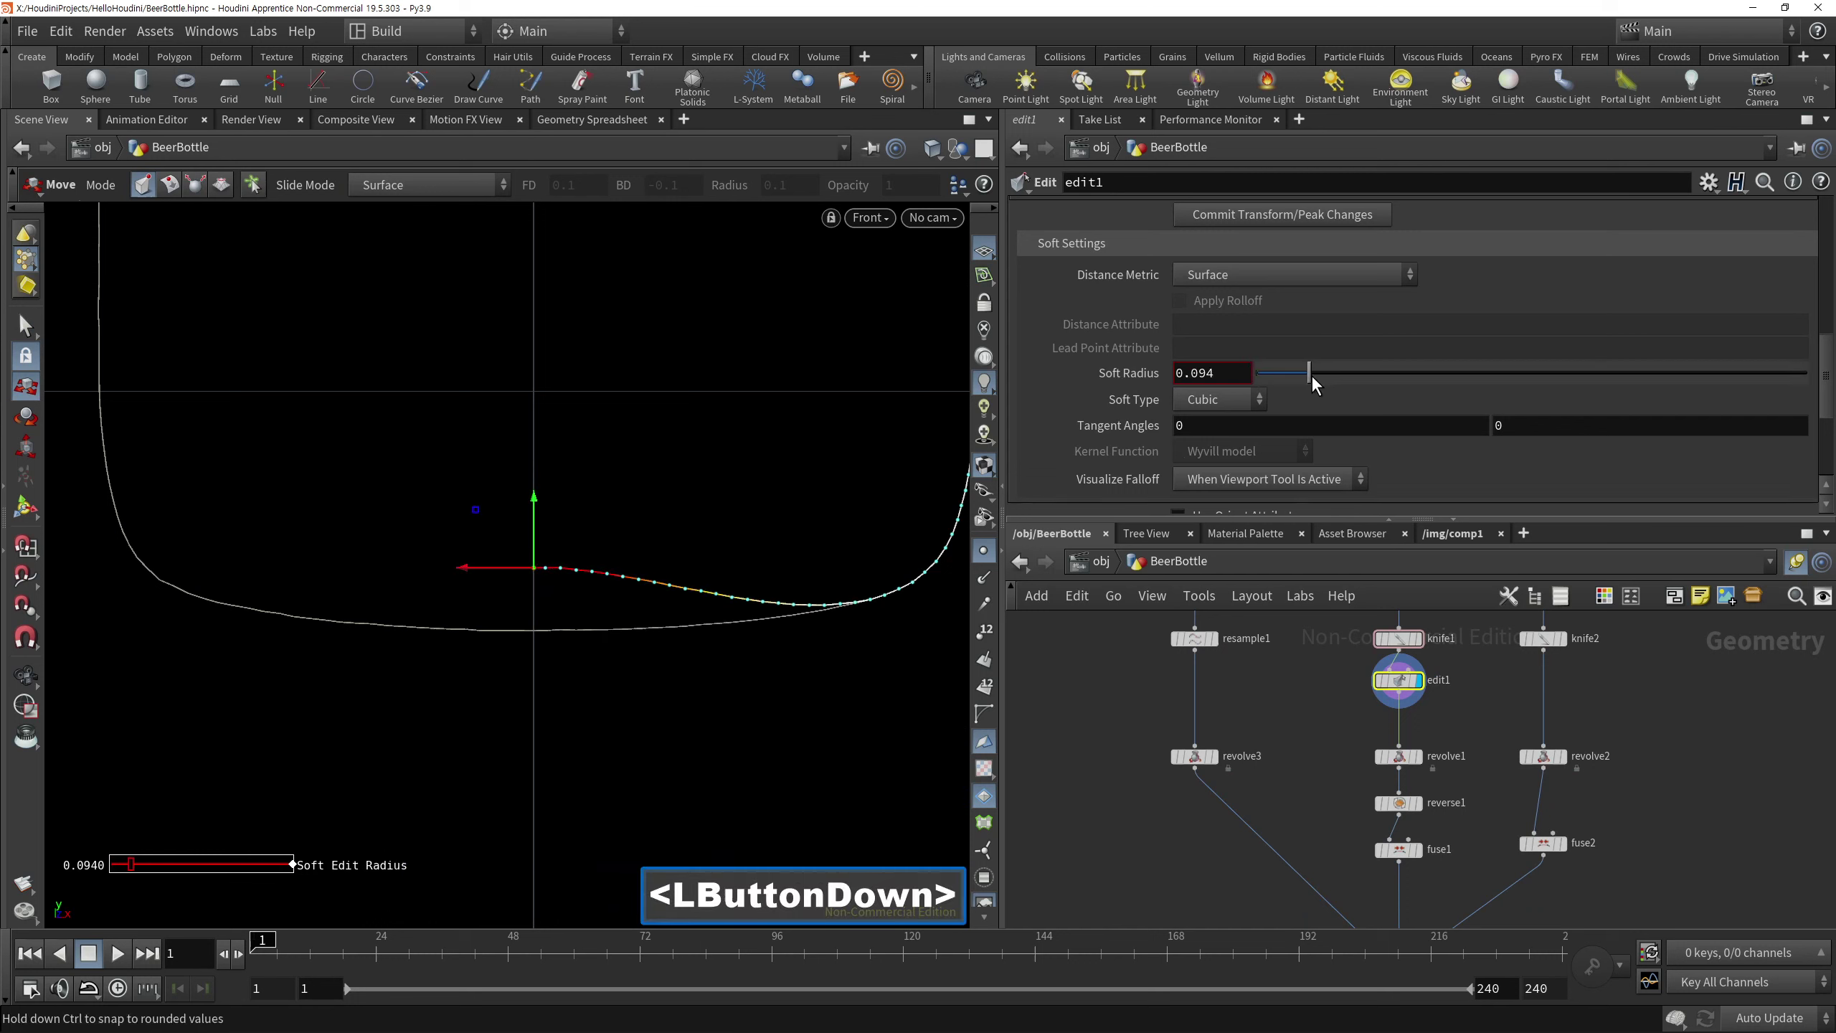
right_click(680, 467)
key("Escape")
Display the second knife's cut profile and select its bottom points
middle_click(1485, 723)
left_click(1452, 673)
right_click(632, 516)
right_click(617, 528)
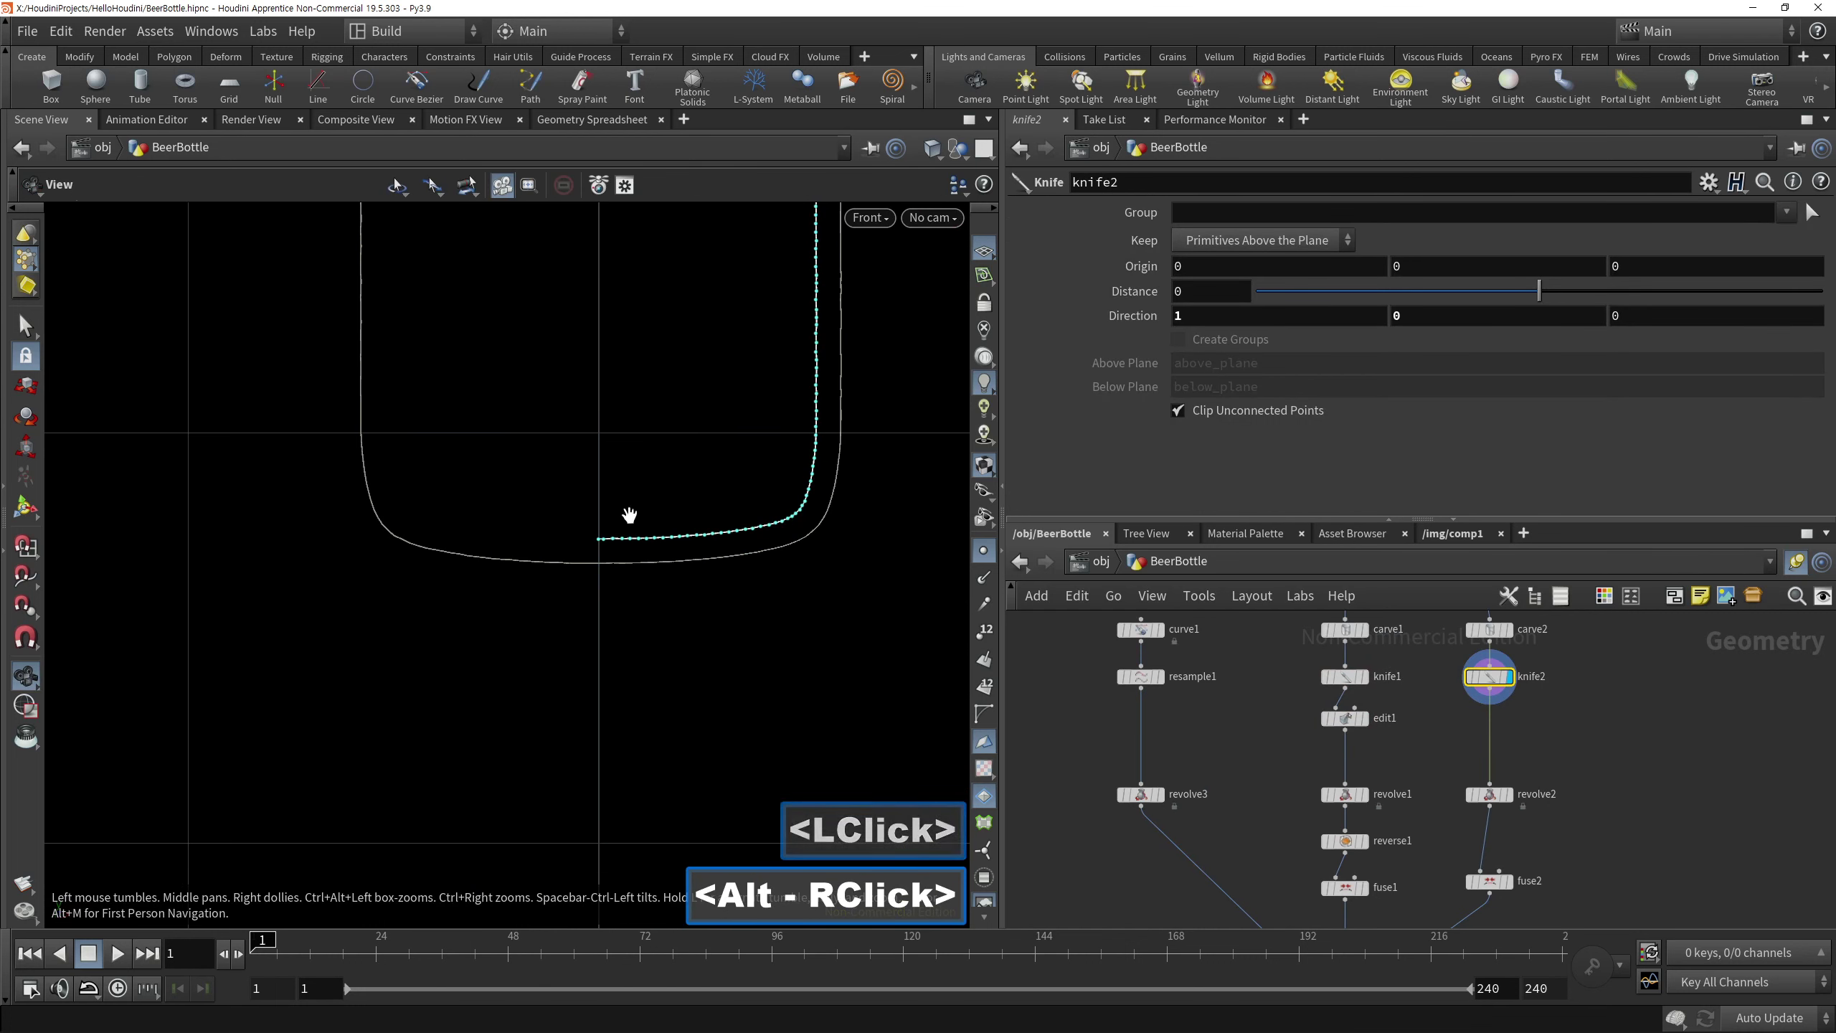
key("s")
left_click(701, 589)
right_click(714, 443)
left_click(586, 583)
Soft-edit the second profile's points with soft radius raised to about 0.1
key("t")
right_click(630, 476)
left_click(609, 502)
left_click(1313, 384)
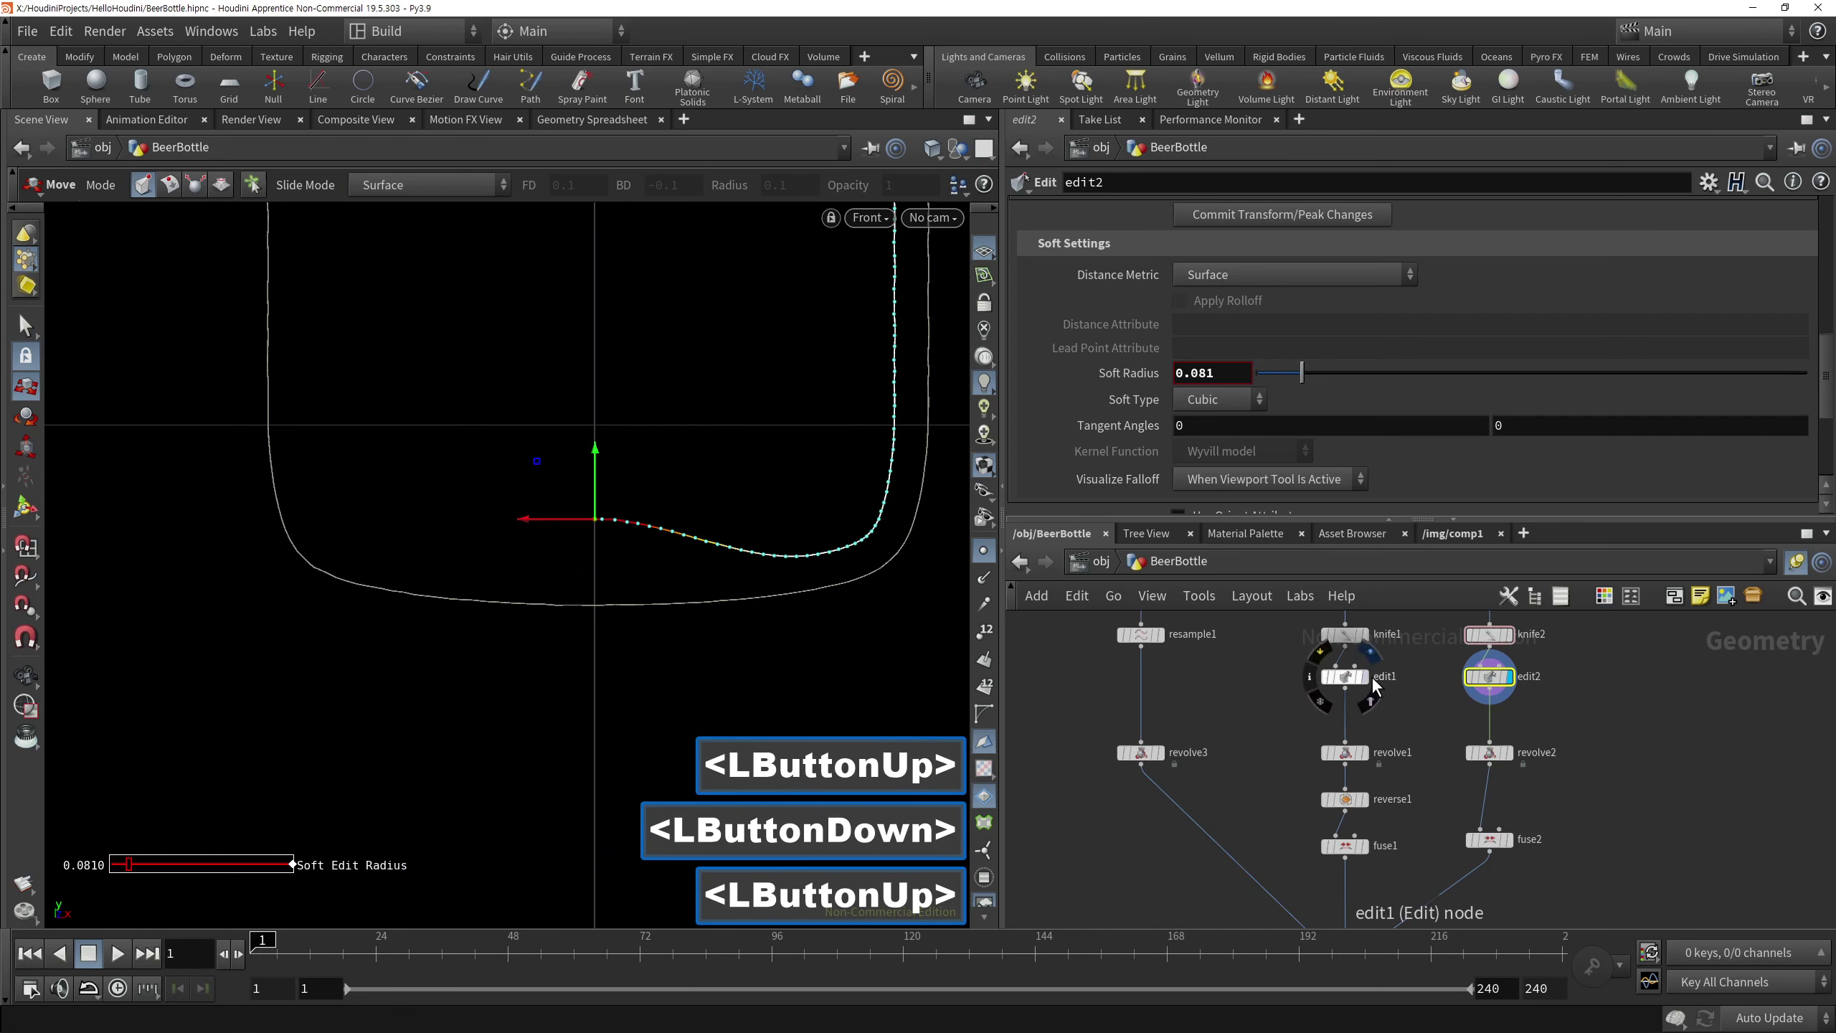
left_click(606, 460)
left_click(1320, 375)
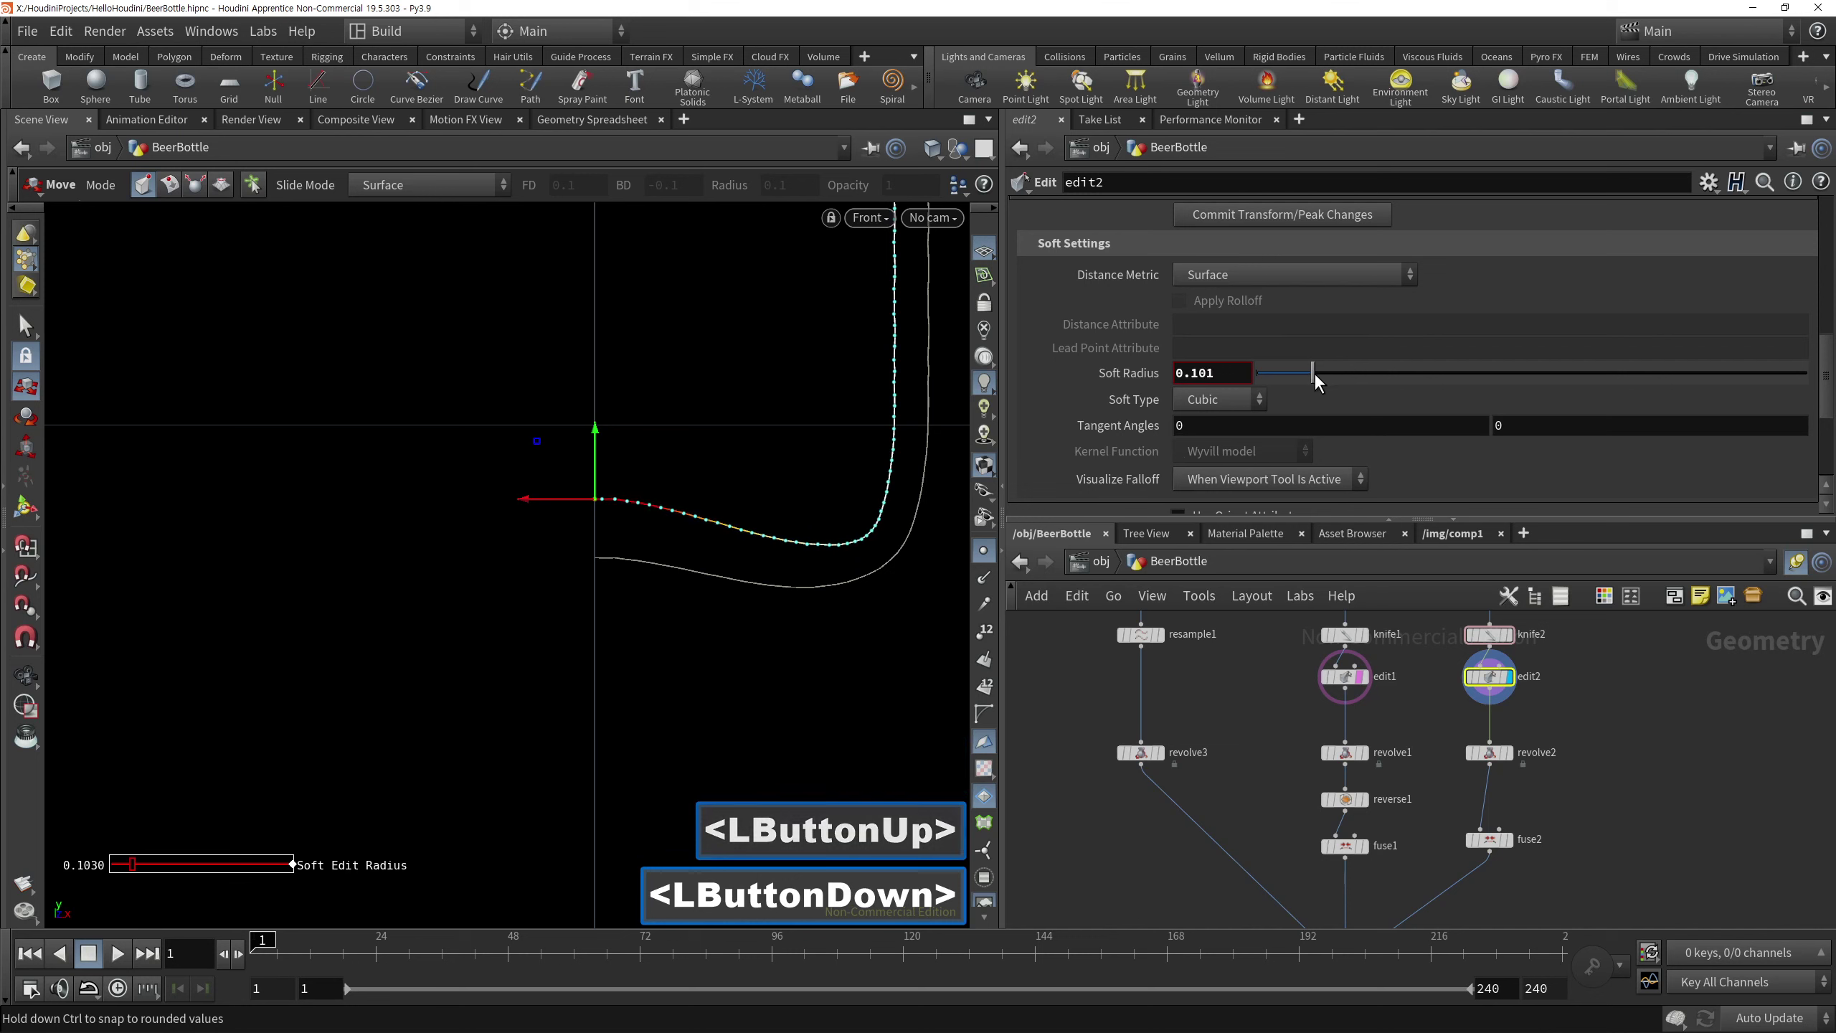
right_click(596, 483)
right_click(621, 514)
Merge the two fused parts and append a Fuse to join them into one bottle mesh
middle_click(1557, 655)
middle_click(1569, 739)
left_click(1283, 862)
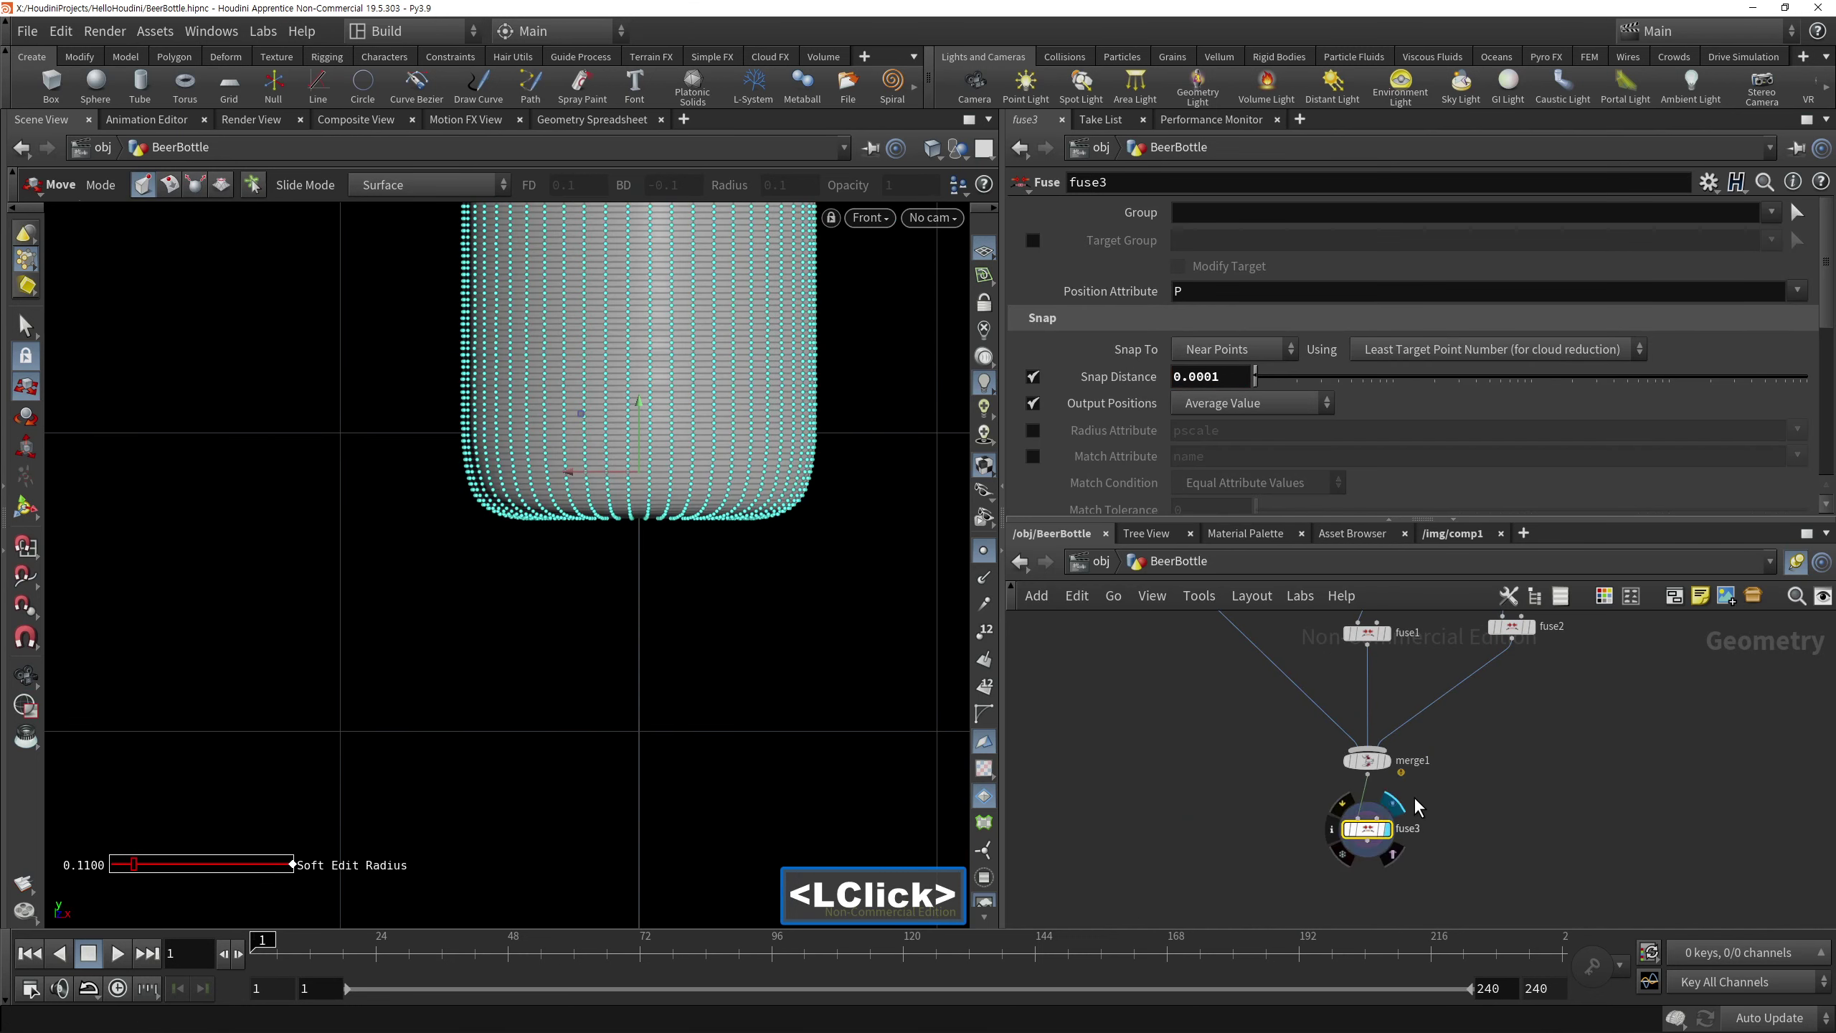
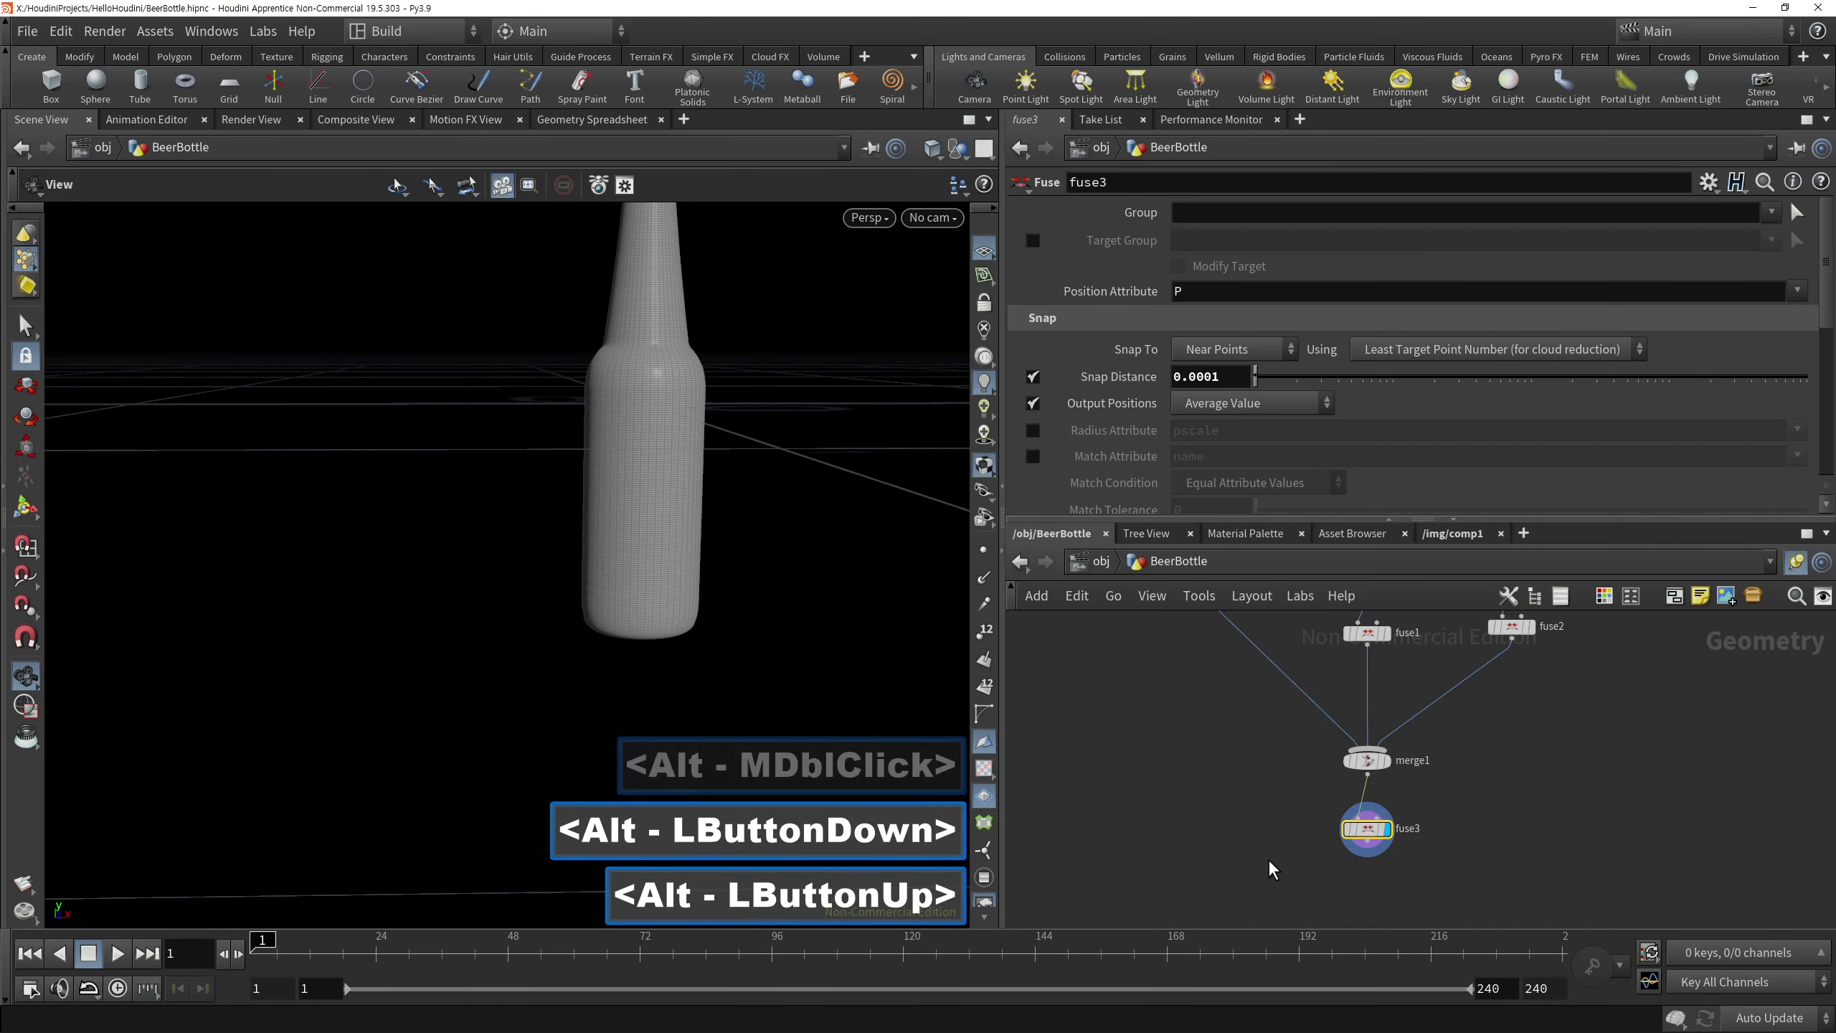
Add a Null output node below fuse3 and connect it to the final fuse
left_click(1402, 886)
key("a")
double_click(1403, 854)
middle_click(1414, 795)
double_click(1332, 848)
left_click(1340, 851)
double_click(1341, 850)
type("<Tab>nul")
left_click(1529, 73)
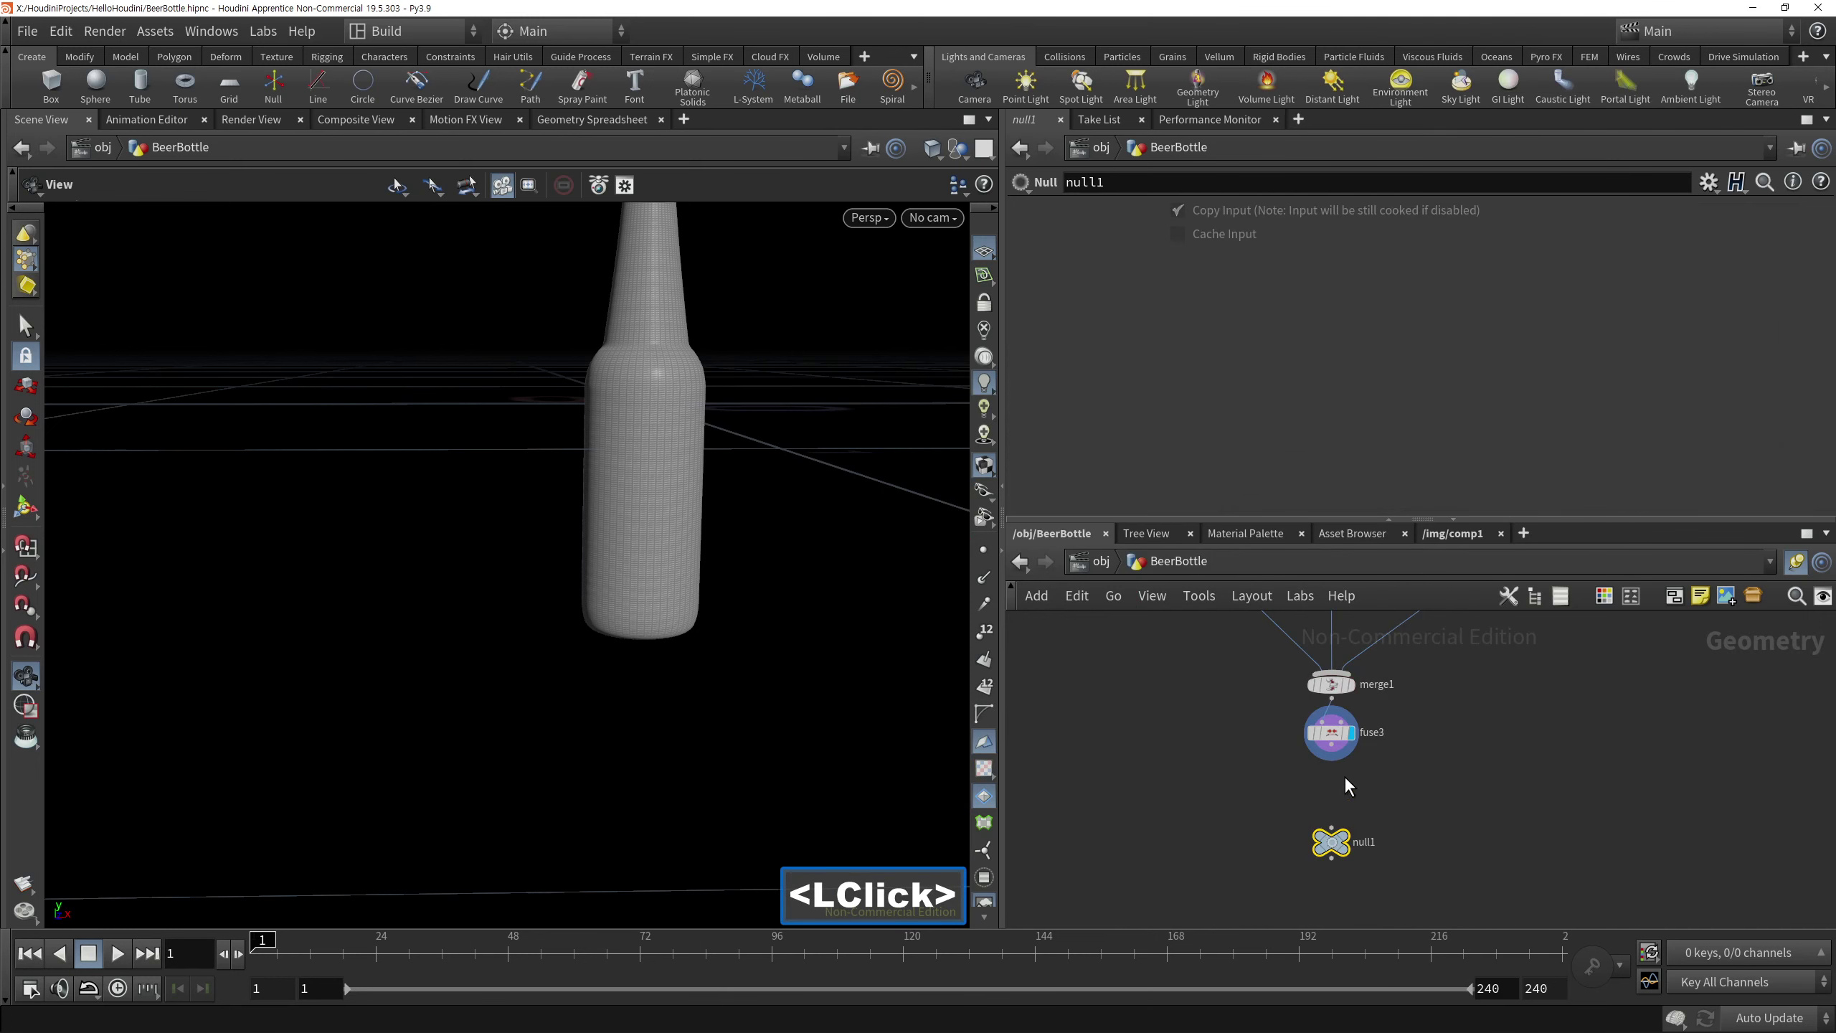
double_click(1511, 833)
Frame the whole network and viewport, then save the BeerBottle.hipnc scene
key("space")
key("g")
double_click(1268, 820)
double_click(715, 614)
key("space")
type("<Space>g")
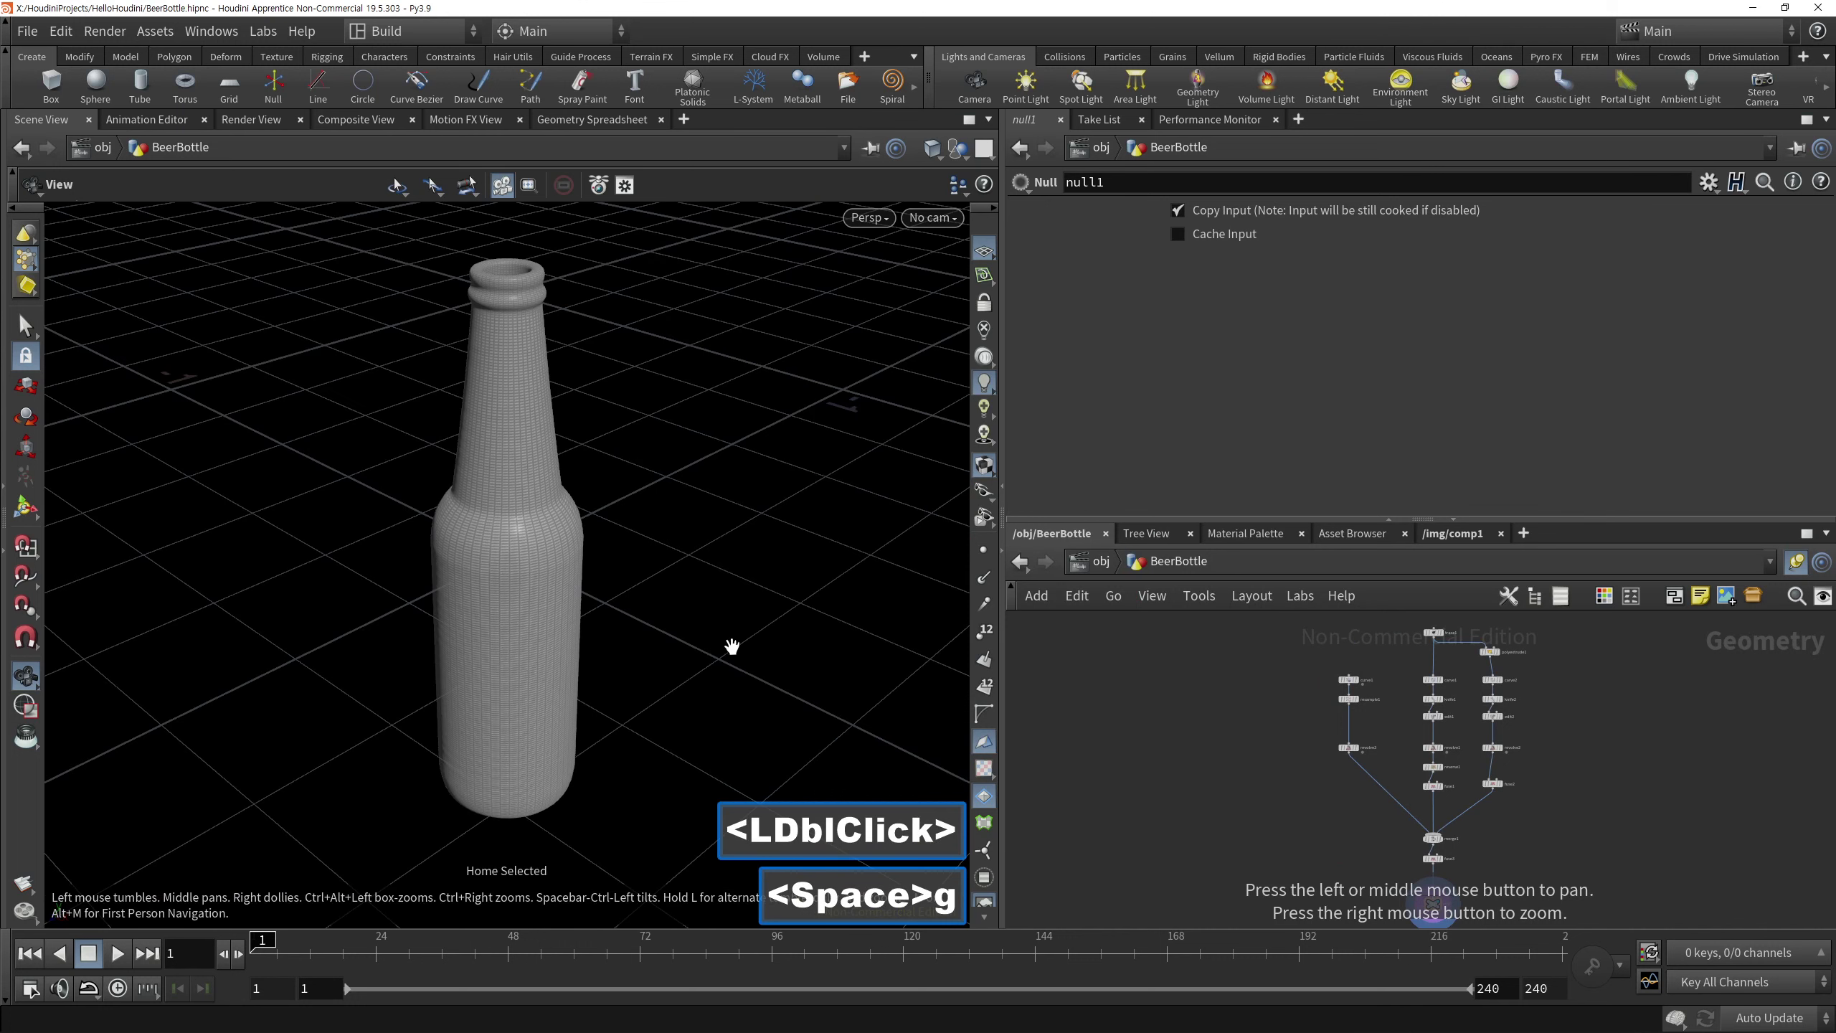
key("ctrl+s")
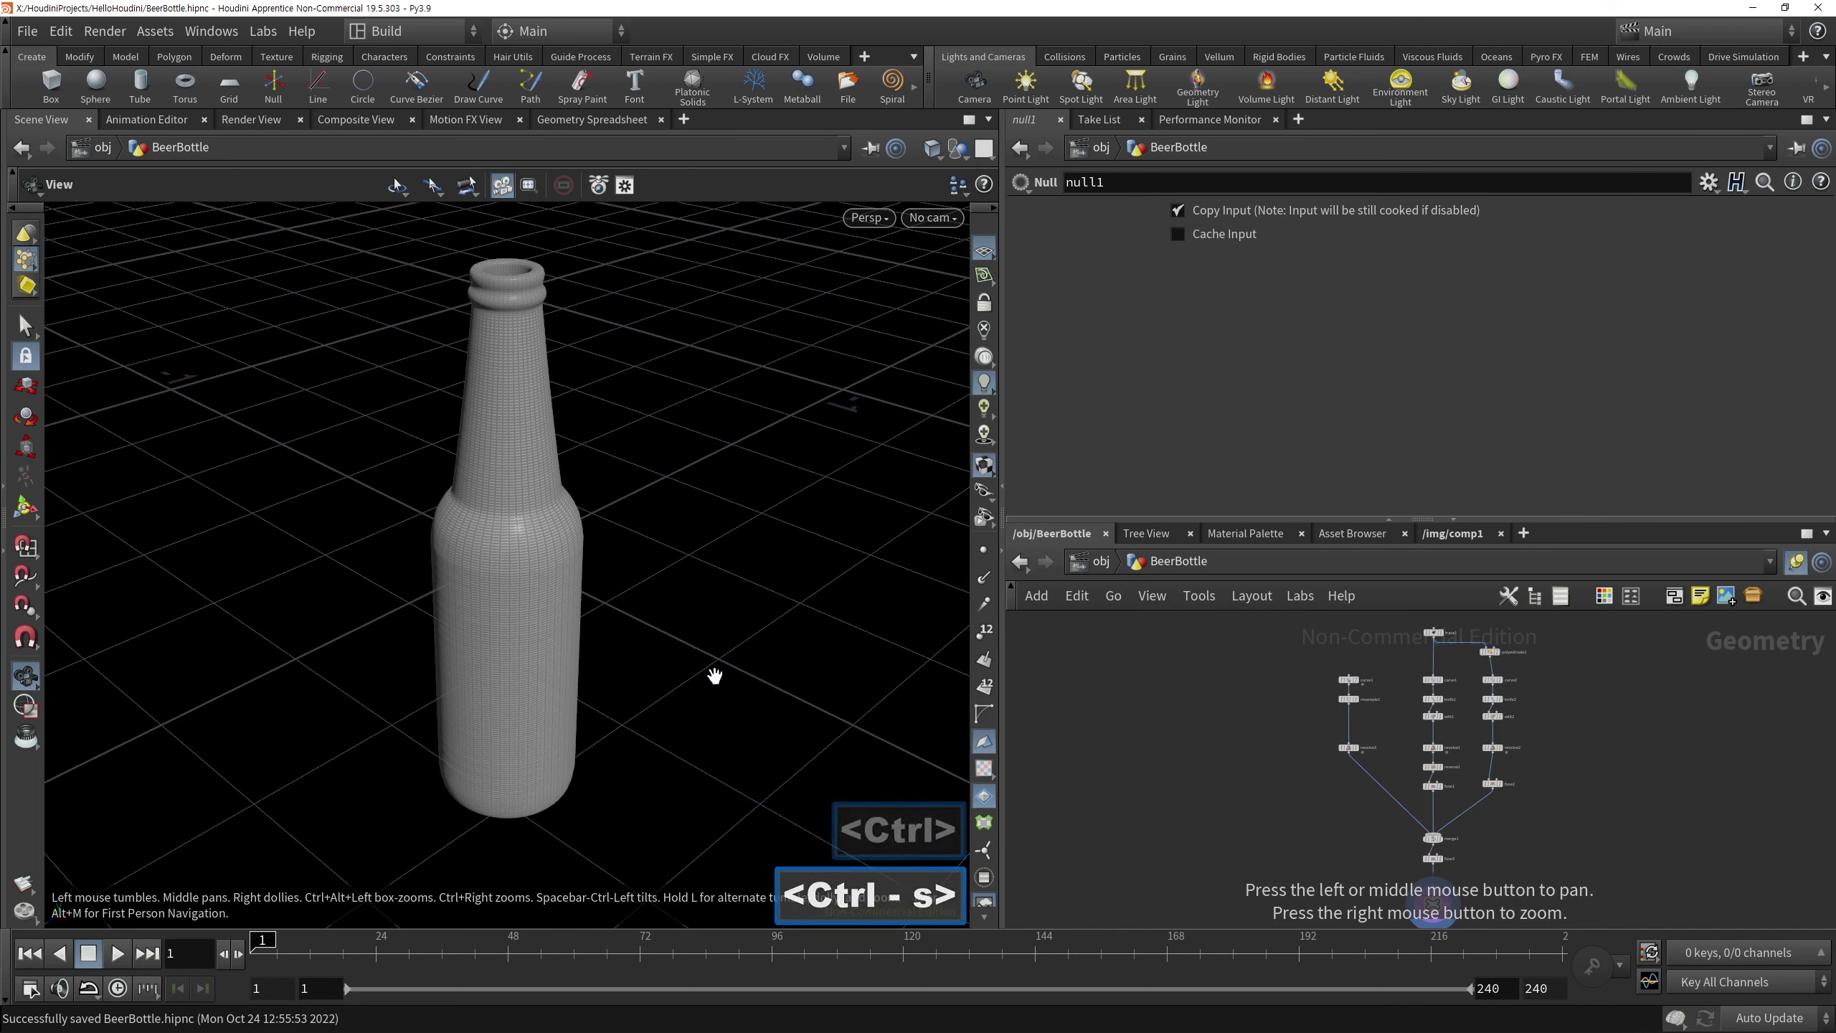